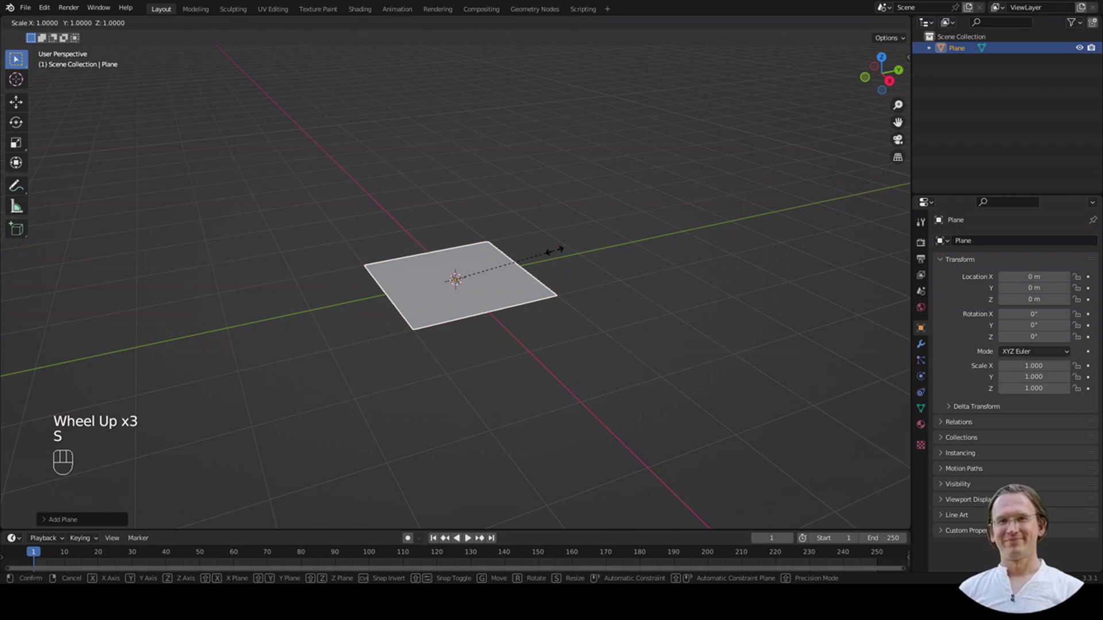
Scale the plane to 0.25 along X so it becomes a narrow board.
{"action": "key", "text": "x"}
{"action": "key", "text": "."}
{"action": "key", "text": "2"}
{"action": "key", "text": "5"}
{"action": "key", "text": "Return"}
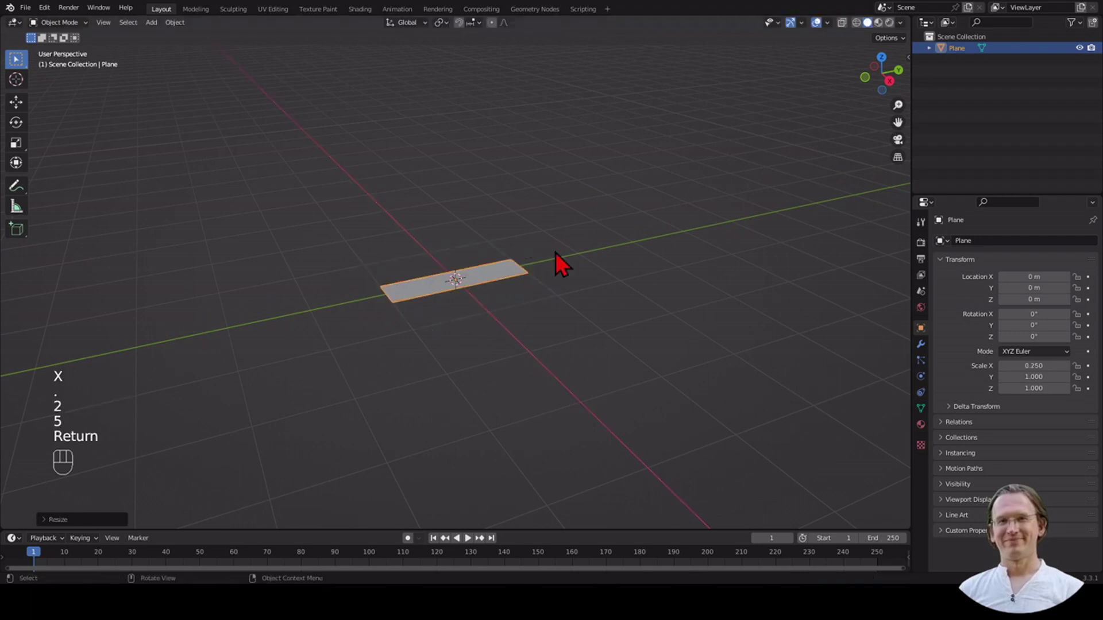
{"action": "scroll", "scroll_direction": "up", "scroll_amount": 3}
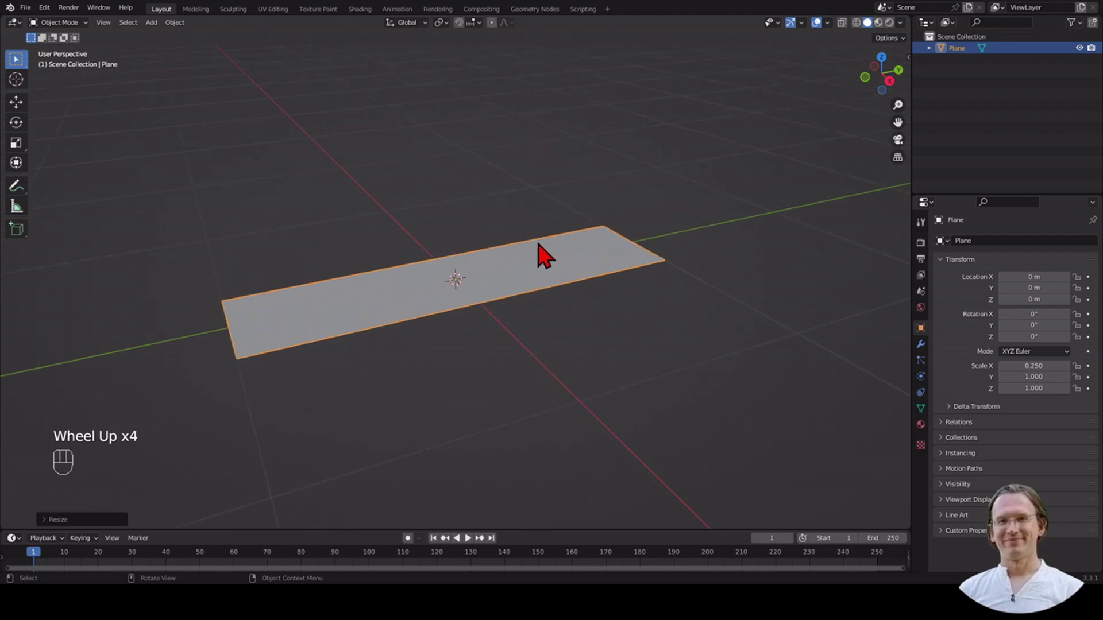
In Edit Mode, extrude the board's face along normals by 0.05 to give it thickness.
{"action": "key", "text": "Tab"}
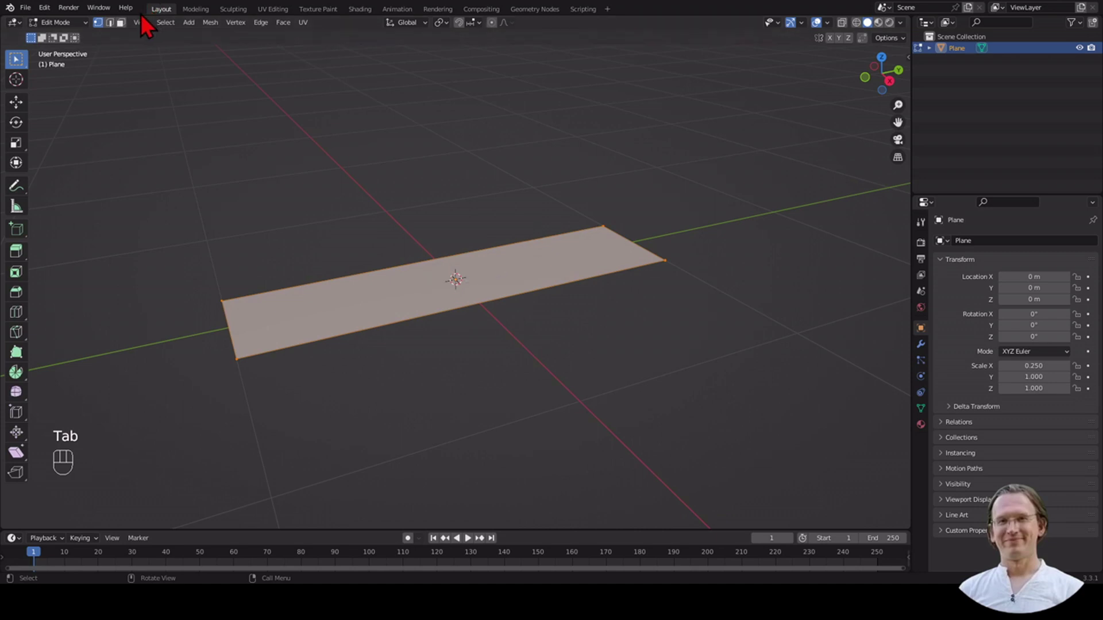
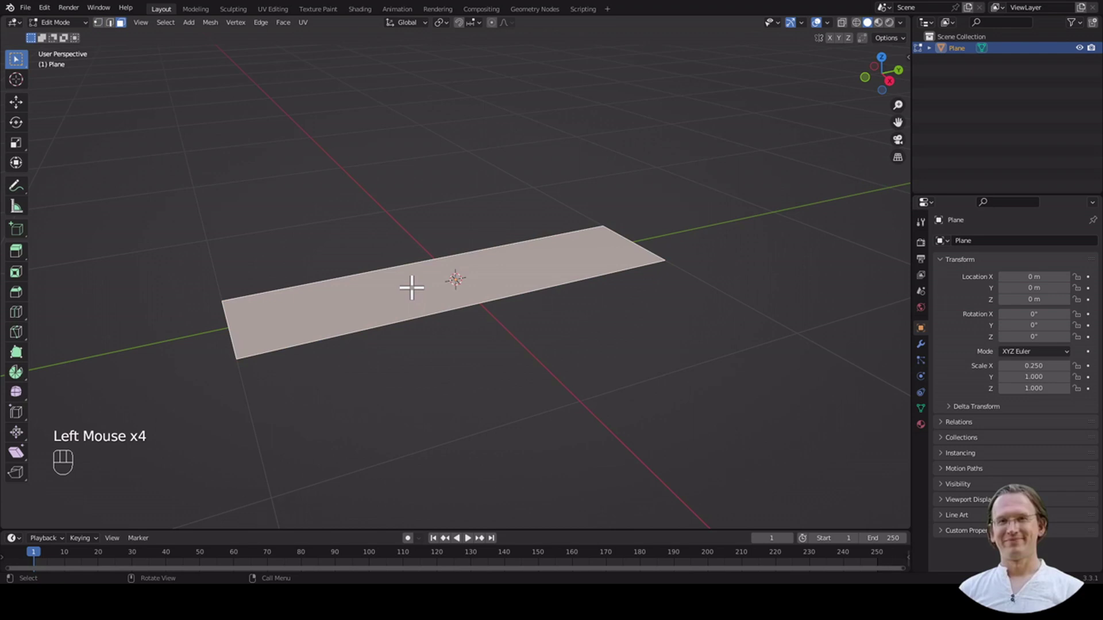
{"action": "key", "text": "e"}
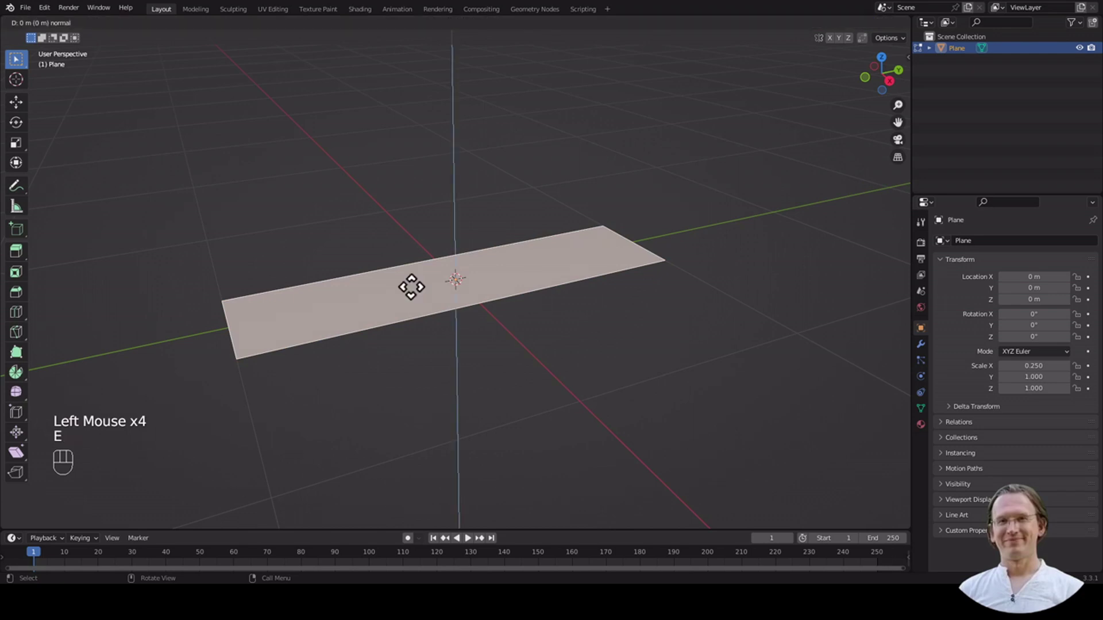
{"action": "key", "text": "."}
{"action": "key", "text": "0"}
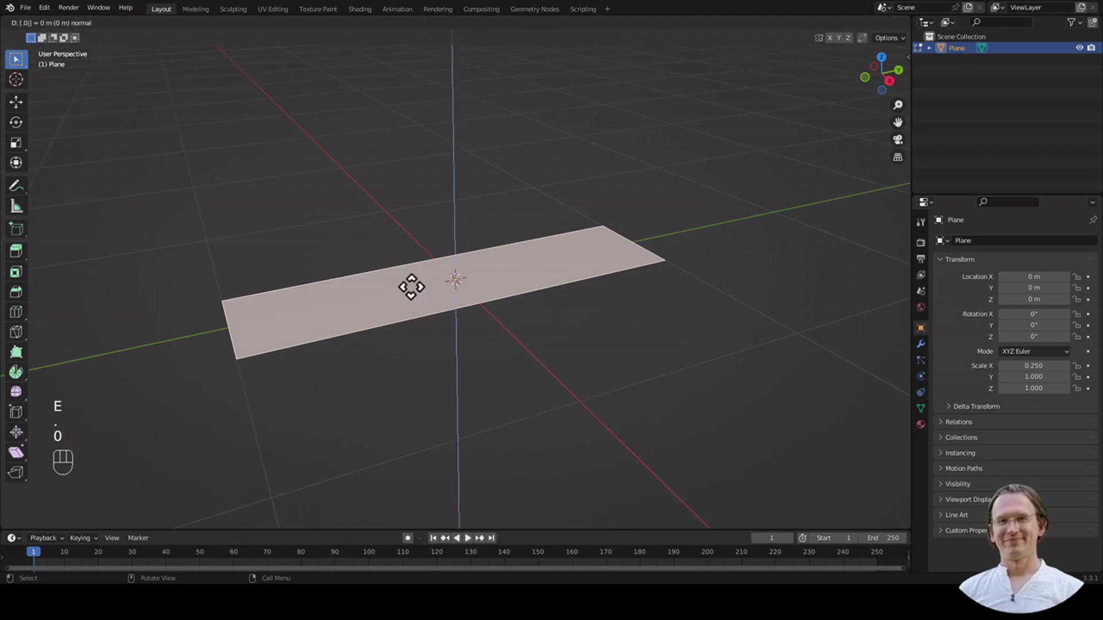
{"action": "key", "text": "5"}
{"action": "key", "text": "Return"}
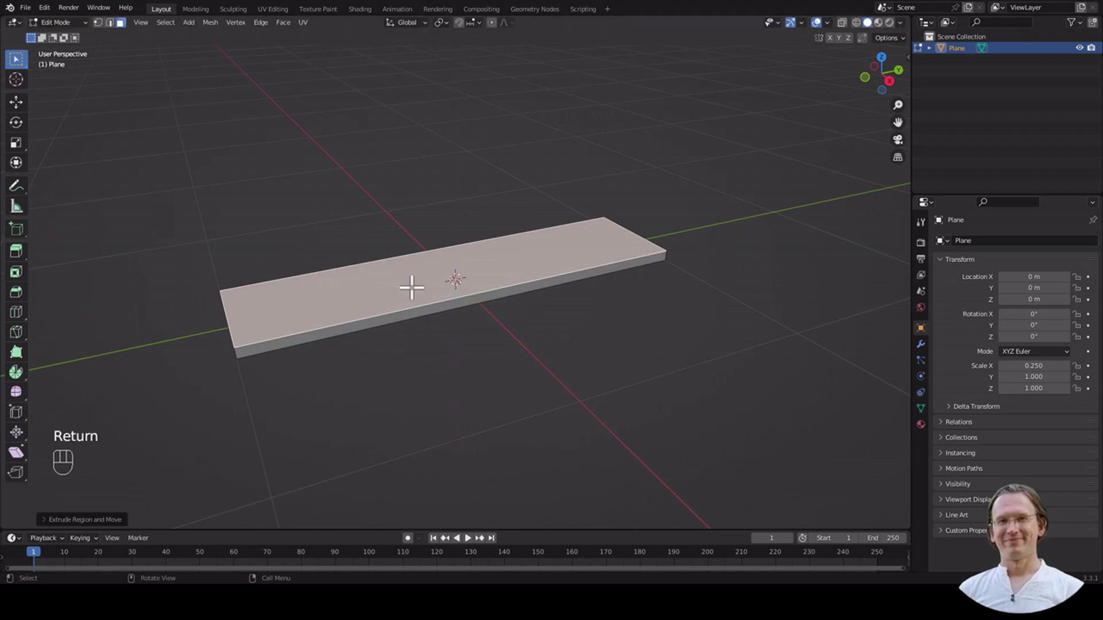
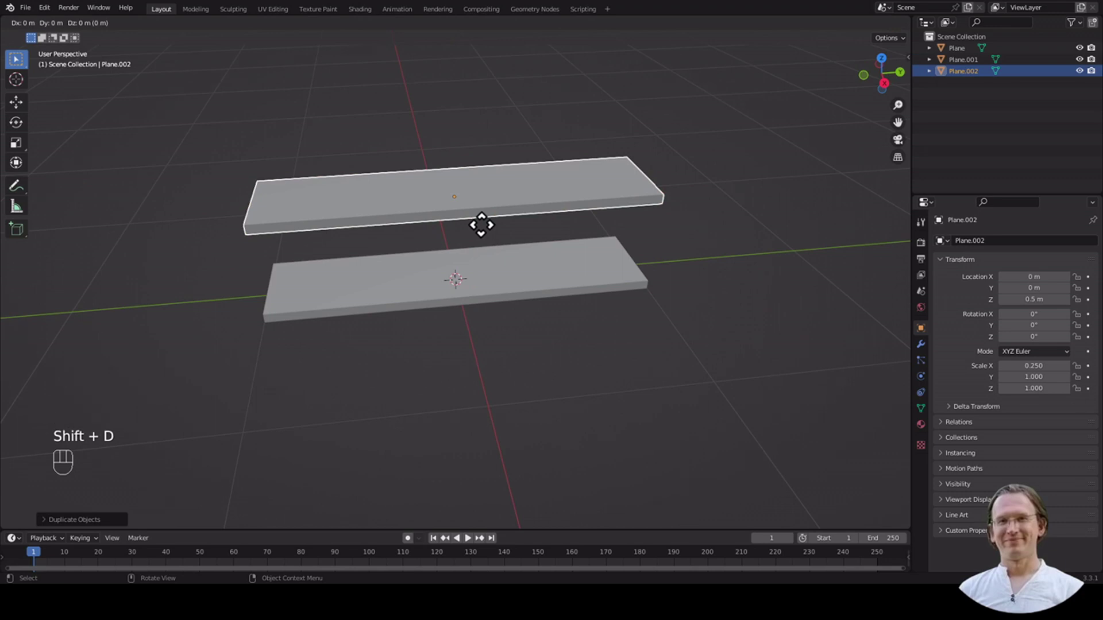
Move the duplicated board 0.5 m up along Z above the original.
{"action": "key", "text": "g"}
{"action": "key", "text": "z"}
{"action": "key", "text": "."}
{"action": "key", "text": "5"}
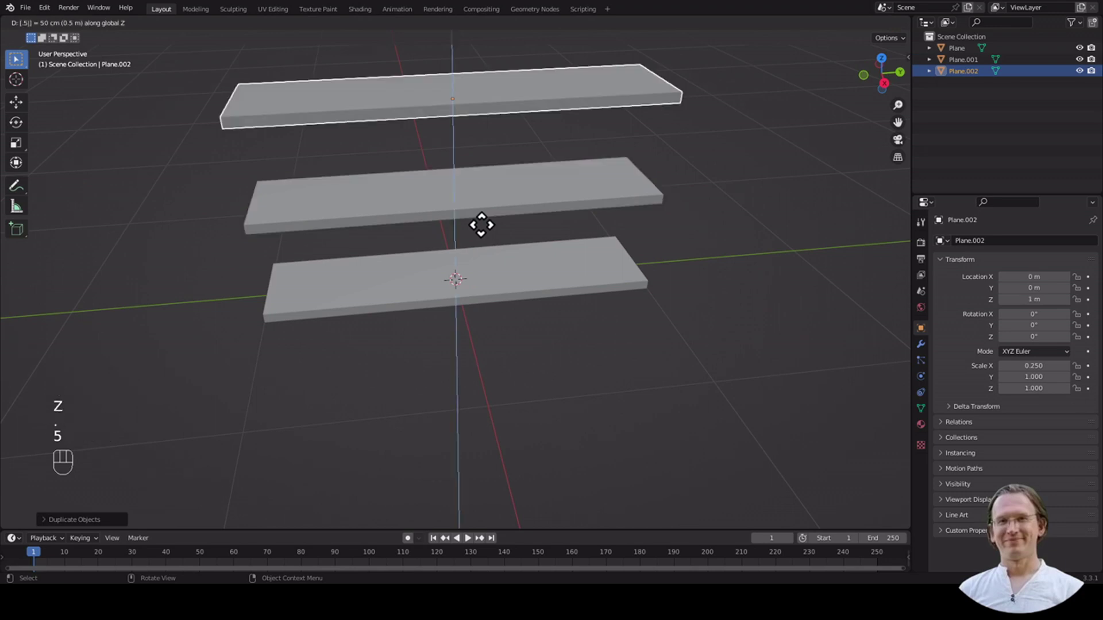
{"action": "key", "text": "Return"}
{"action": "scroll", "scroll_direction": "down", "scroll_amount": 3}
{"action": "scroll", "scroll_direction": "down", "scroll_amount": 3}
Duplicate the top board again and raise the copy another 0.5 m, giving four stacked boards.
{"action": "key", "text": "shift+d"}
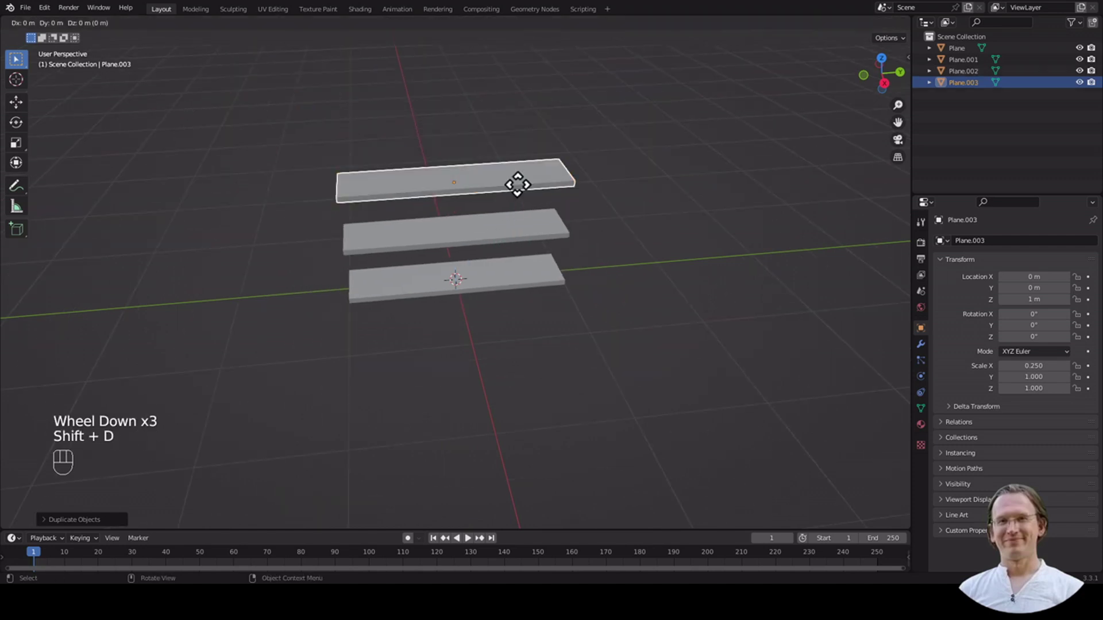
{"action": "key", "text": "g"}
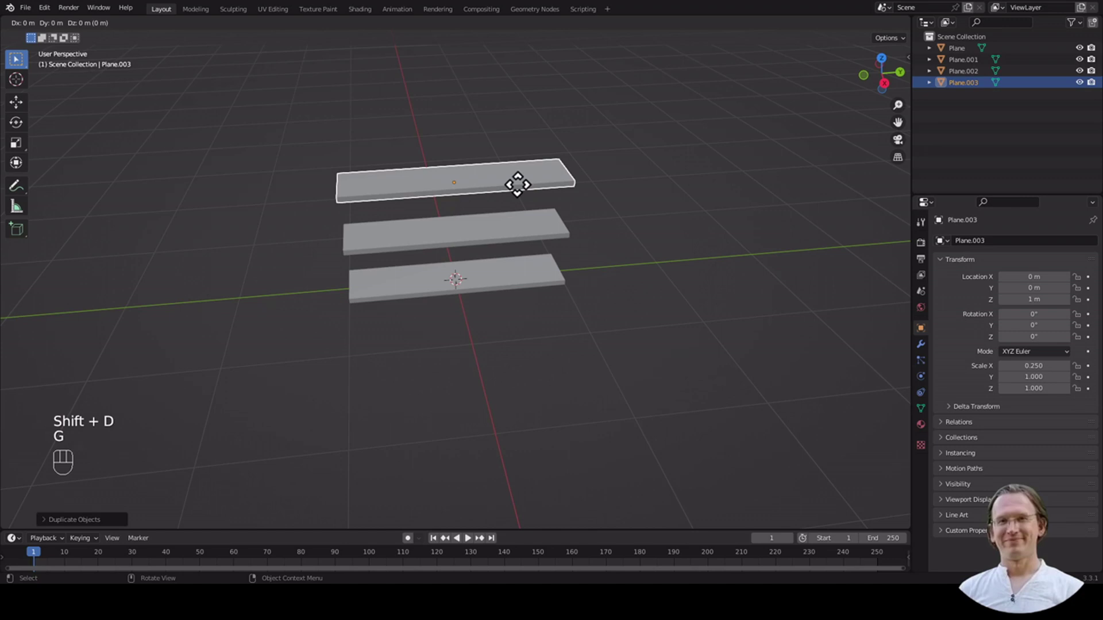
{"action": "key", "text": "z"}
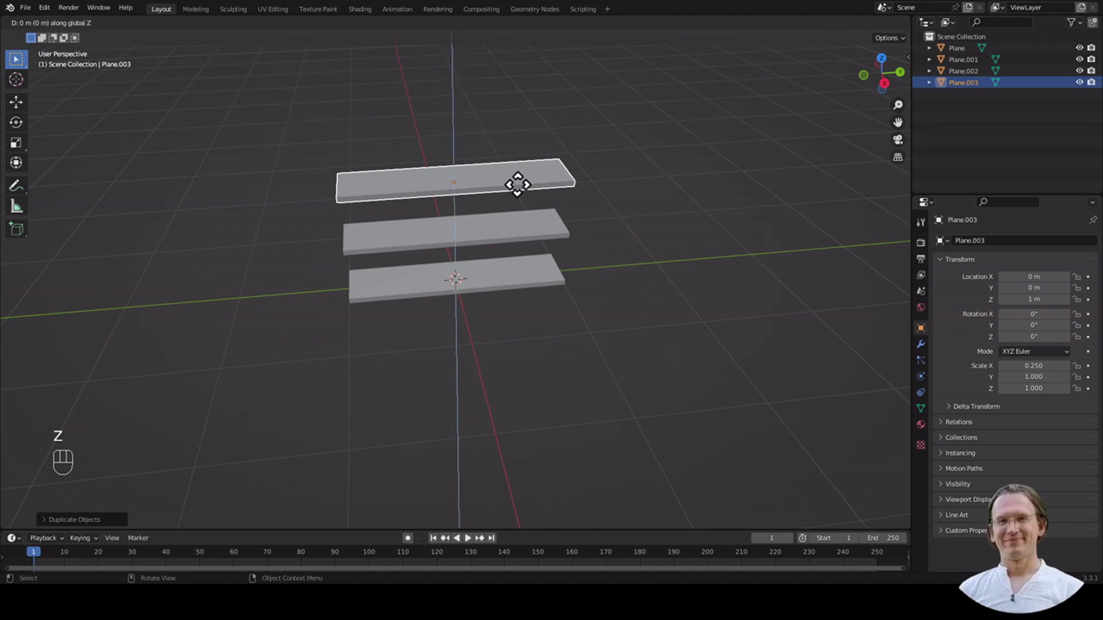
{"action": "key", "text": "."}
{"action": "key", "text": "5"}
{"action": "key", "text": "Return"}
{"action": "left_click_drag", "start_coordinate": [603, 189], "coordinate": [632, 234]}
{"action": "scroll", "scroll_direction": "up", "scroll_amount": 3}
{"action": "scroll", "scroll_direction": "down", "scroll_amount": 3}
{"action": "key", "text": "shift+a"}
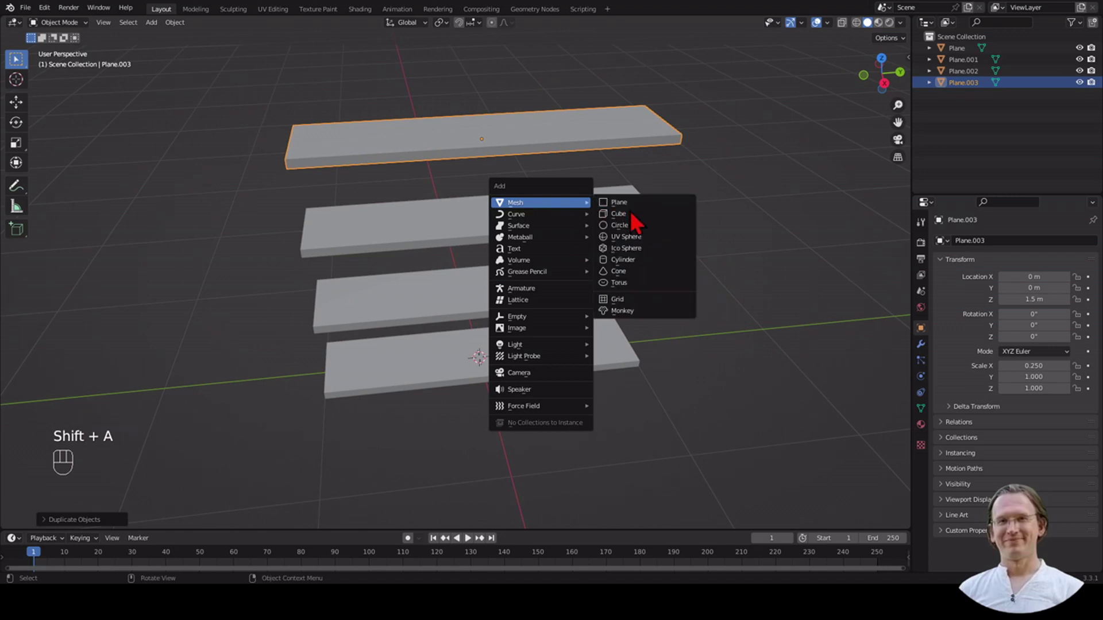
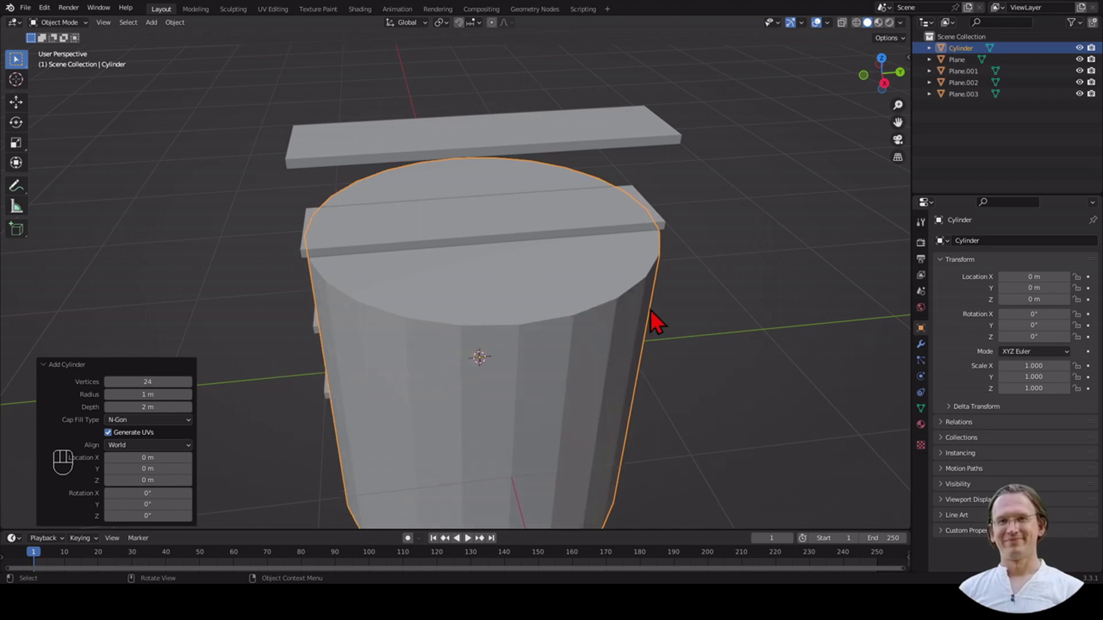
Scale the new cylinder to 0.05 along X.
{"action": "scroll", "scroll_direction": "down", "scroll_amount": 3}
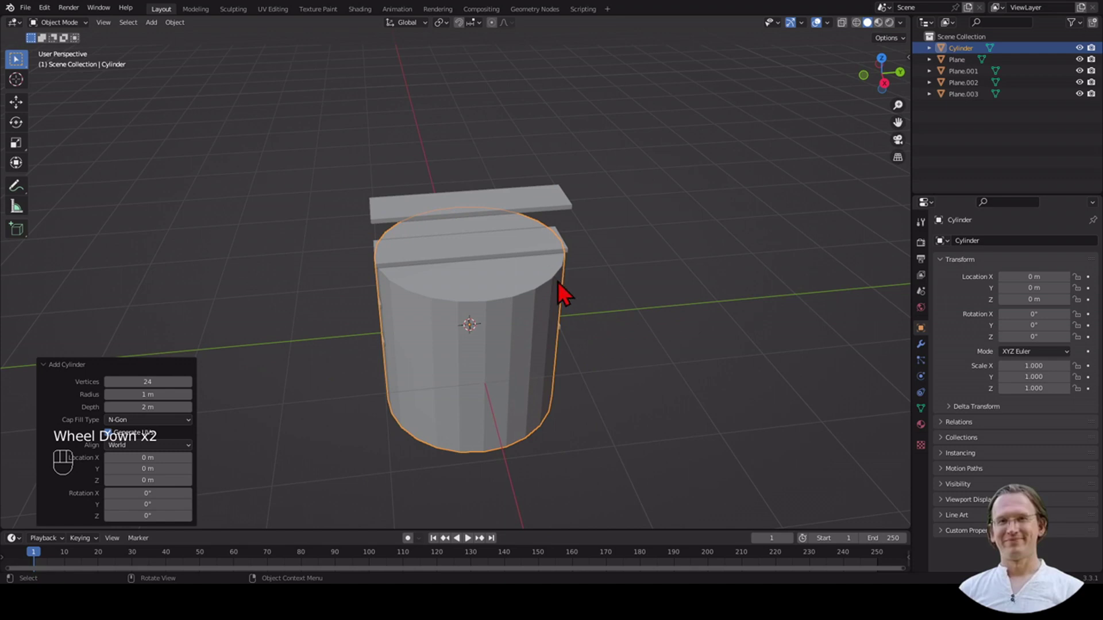
{"action": "key", "text": "s"}
{"action": "key", "text": "x"}
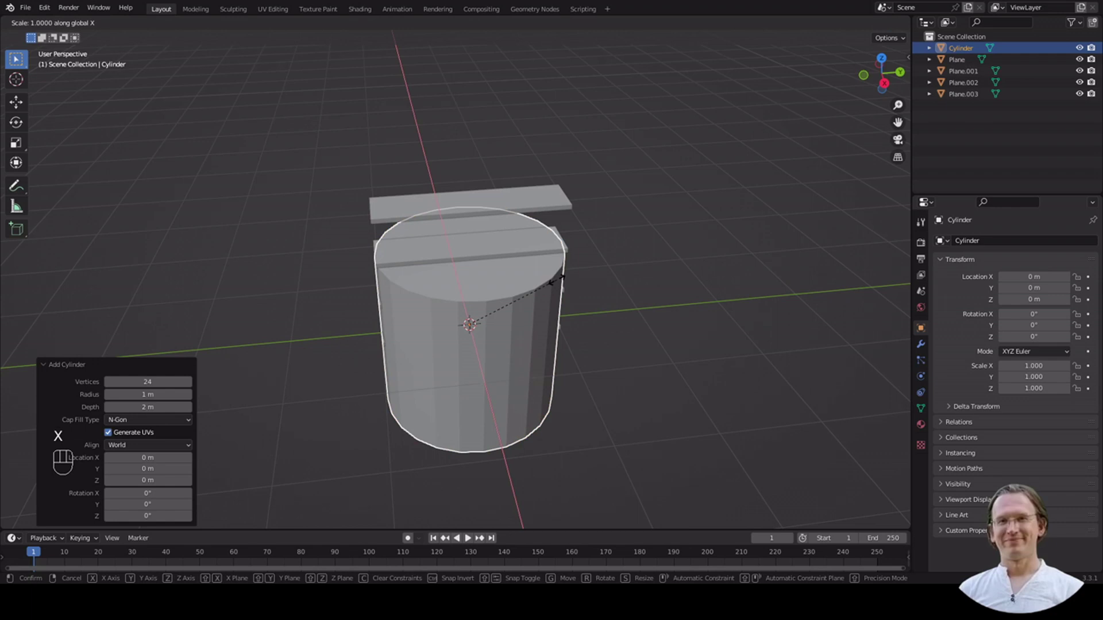
{"action": "key", "text": "0"}
{"action": "key", "text": "."}
{"action": "key", "text": "0"}
{"action": "key", "text": "5"}
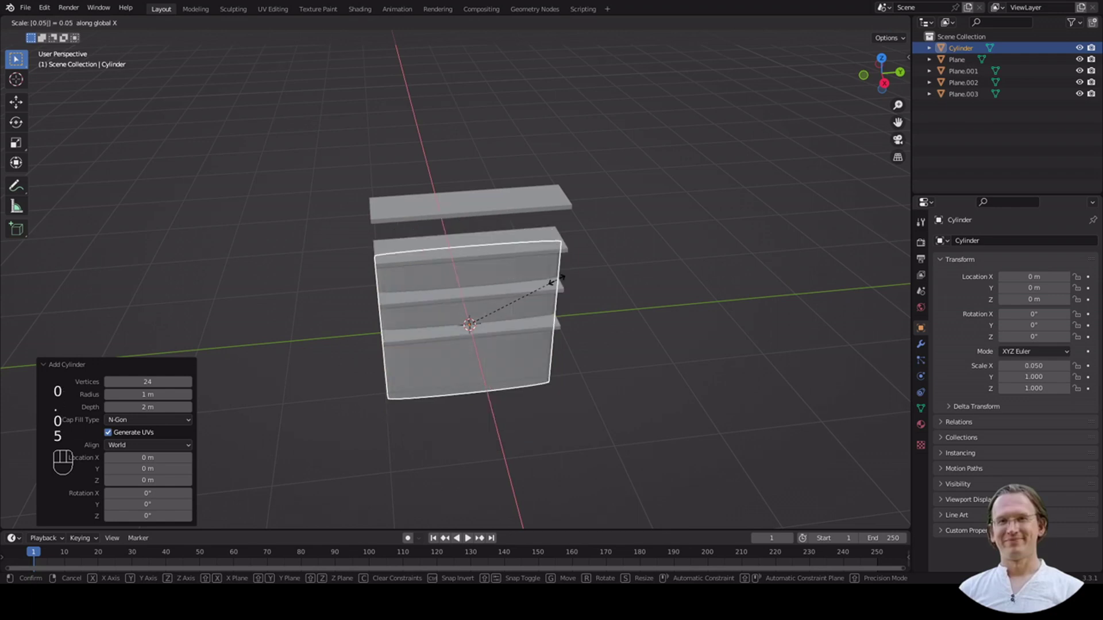
{"action": "key", "text": "Return"}
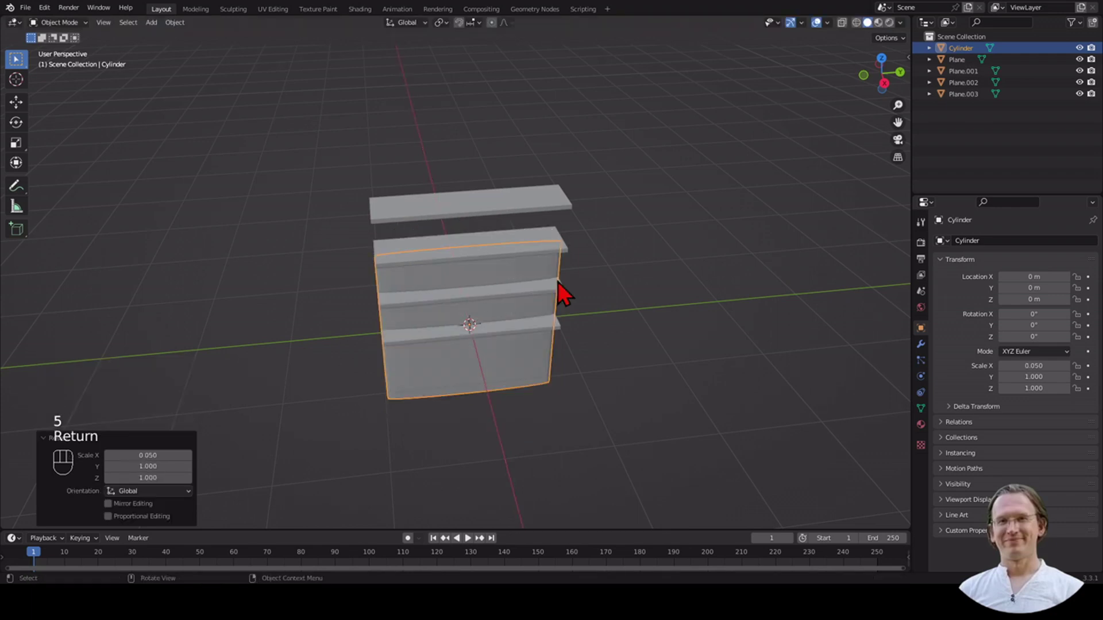
Scale the cylinder to 0.05 along Y as well, making it a thin pole.
{"action": "key", "text": "s"}
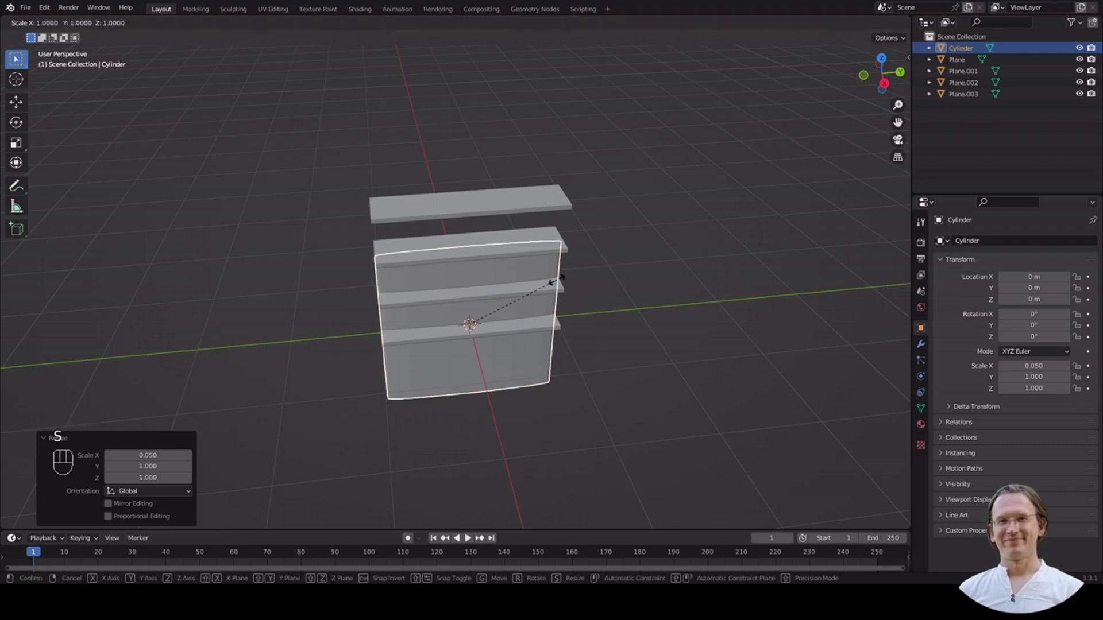
{"action": "key", "text": "y"}
{"action": "key", "text": "0"}
{"action": "key", "text": "0"}
{"action": "key", "text": "."}
{"action": "key", "text": "5"}
{"action": "key", "text": "Return"}
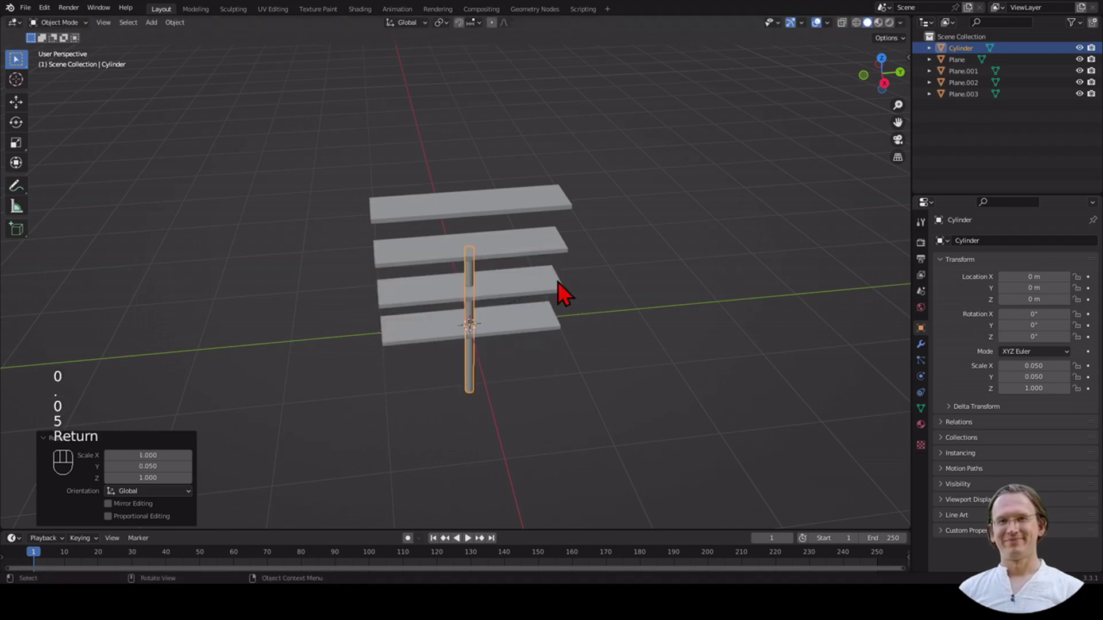
In front view, move the pole up along Z toward the top board.
{"action": "scroll", "scroll_direction": "up", "scroll_amount": 3}
{"action": "key", "text": "KP_1"}
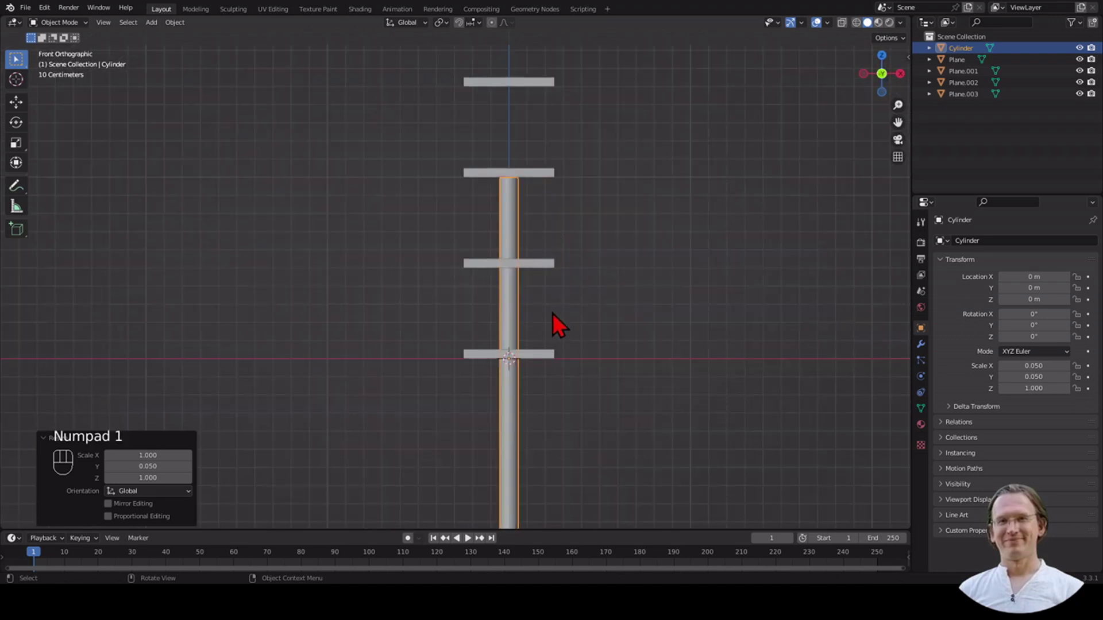
{"action": "key", "text": "g"}
{"action": "key", "text": "z"}
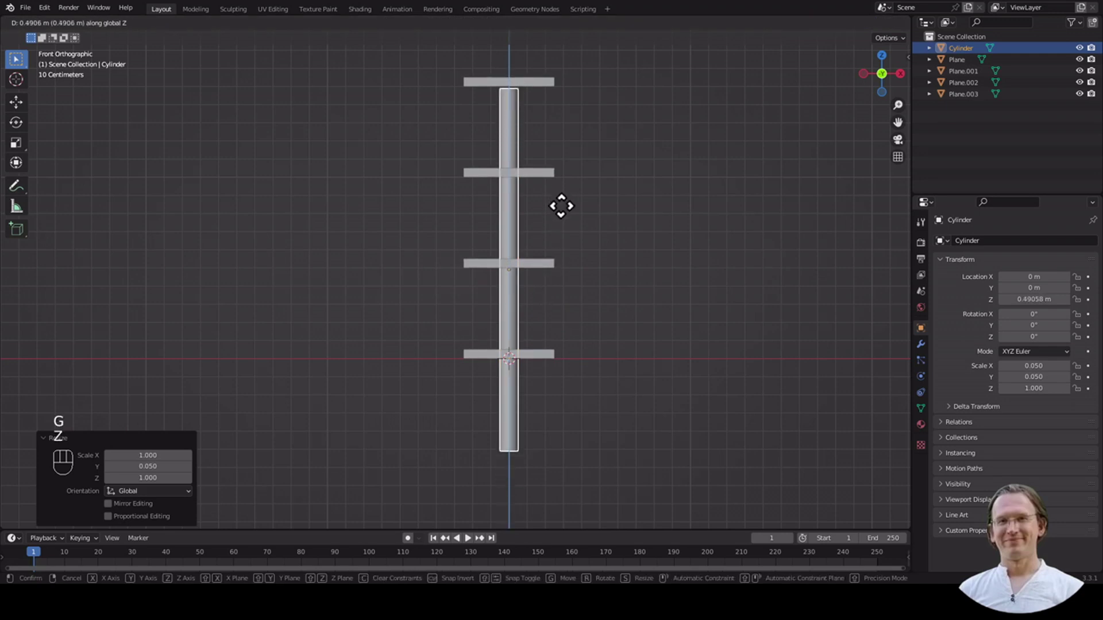
{"action": "left_click", "coordinate": [575, 215]}
Zoom to the pole's top and nudge it along Z until it meets the top board's underside, about 0.5 m.
{"action": "scroll", "scroll_direction": "up", "scroll_amount": 3}
{"action": "scroll", "scroll_direction": "up", "scroll_amount": 3}
{"action": "left_click_drag", "start_coordinate": [613, 189], "coordinate": [635, 352]}
{"action": "scroll", "scroll_direction": "up", "scroll_amount": 3}
{"action": "left_click_drag", "start_coordinate": [668, 239], "coordinate": [624, 389]}
{"action": "scroll", "scroll_direction": "up", "scroll_amount": 3}
{"action": "scroll", "scroll_direction": "up", "scroll_amount": 3}
{"action": "key", "text": "g"}
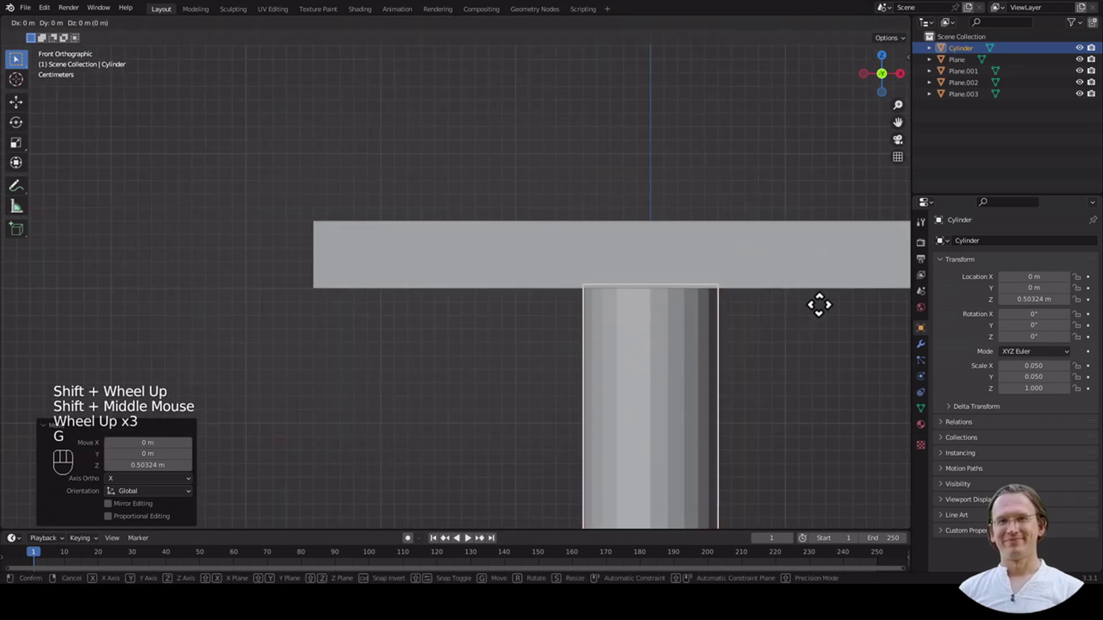
{"action": "key", "text": "z"}
{"action": "left_click", "coordinate": [830, 320]}
{"action": "scroll", "scroll_direction": "down", "scroll_amount": 3}
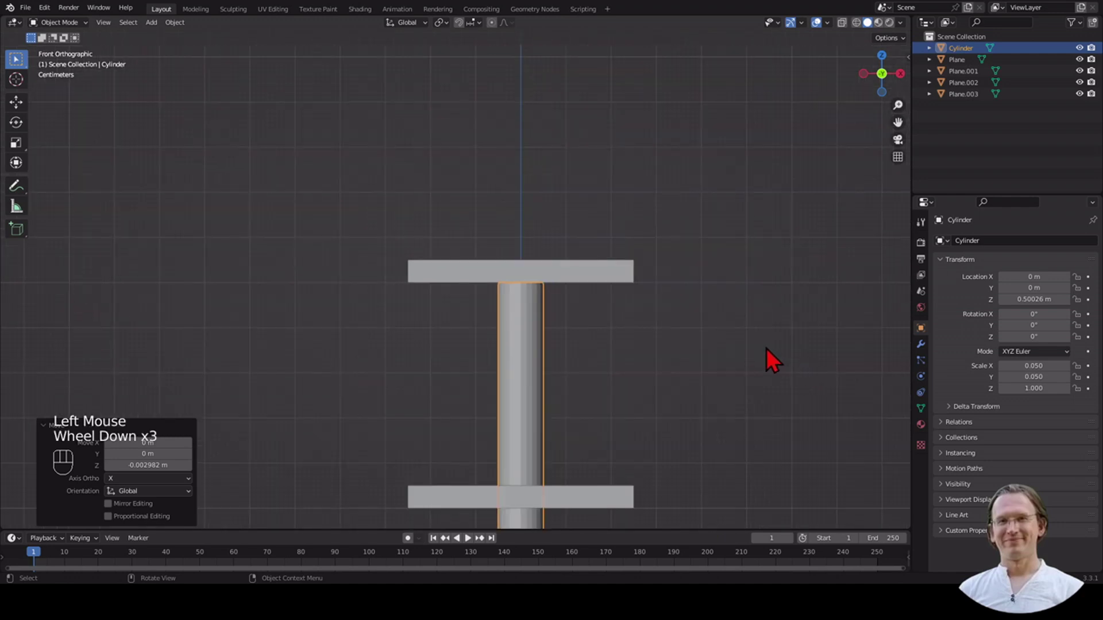
{"action": "key", "text": "KP_7"}
In top view, move the pole to a front corner of the boards, around X −0.17 m, Y −0.91 m.
{"action": "scroll", "scroll_direction": "down", "scroll_amount": 3}
{"action": "scroll", "scroll_direction": "down", "scroll_amount": 3}
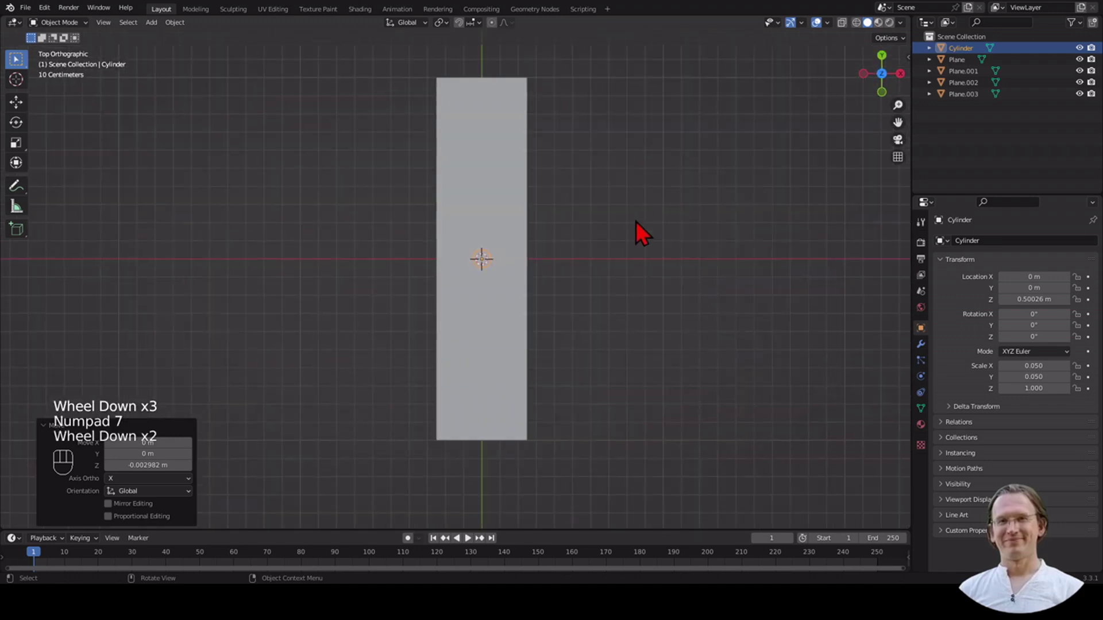
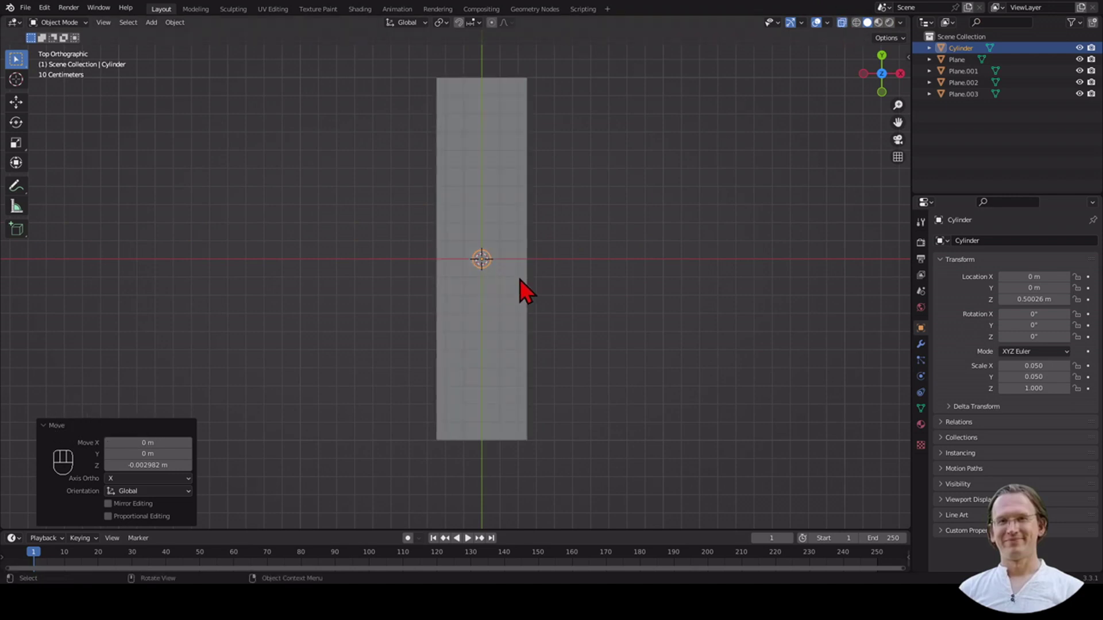
{"action": "key", "text": "g"}
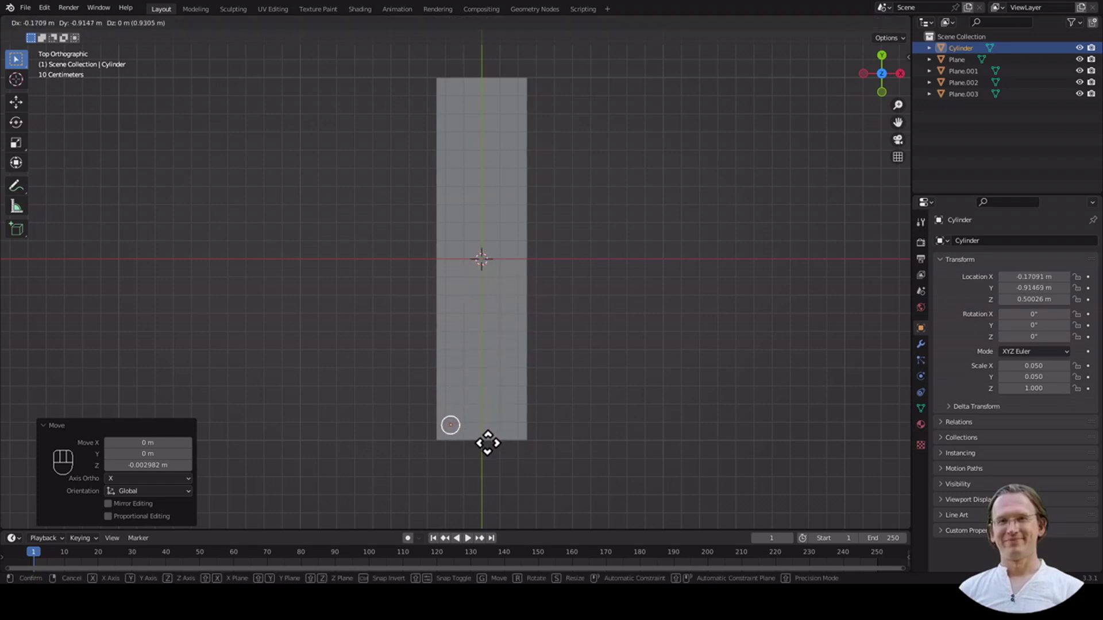
{"action": "left_click", "coordinate": [499, 455]}
Orbit around the stack to check the pole's corner position and select the pole.
{"action": "scroll", "scroll_direction": "down", "scroll_amount": 3}
{"action": "left_click_drag", "start_coordinate": [712, 323], "coordinate": [550, 217]}
{"action": "scroll", "scroll_direction": "down", "scroll_amount": 3}
{"action": "left_click_drag", "start_coordinate": [570, 292], "coordinate": [682, 235]}
{"action": "scroll", "scroll_direction": "up", "scroll_amount": 3}
{"action": "scroll", "scroll_direction": "up", "scroll_amount": 3}
{"action": "left_click_drag", "start_coordinate": [699, 242], "coordinate": [705, 253]}
{"action": "left_click_drag", "start_coordinate": [705, 254], "coordinate": [709, 208]}
{"action": "scroll", "scroll_direction": "up", "scroll_amount": 3}
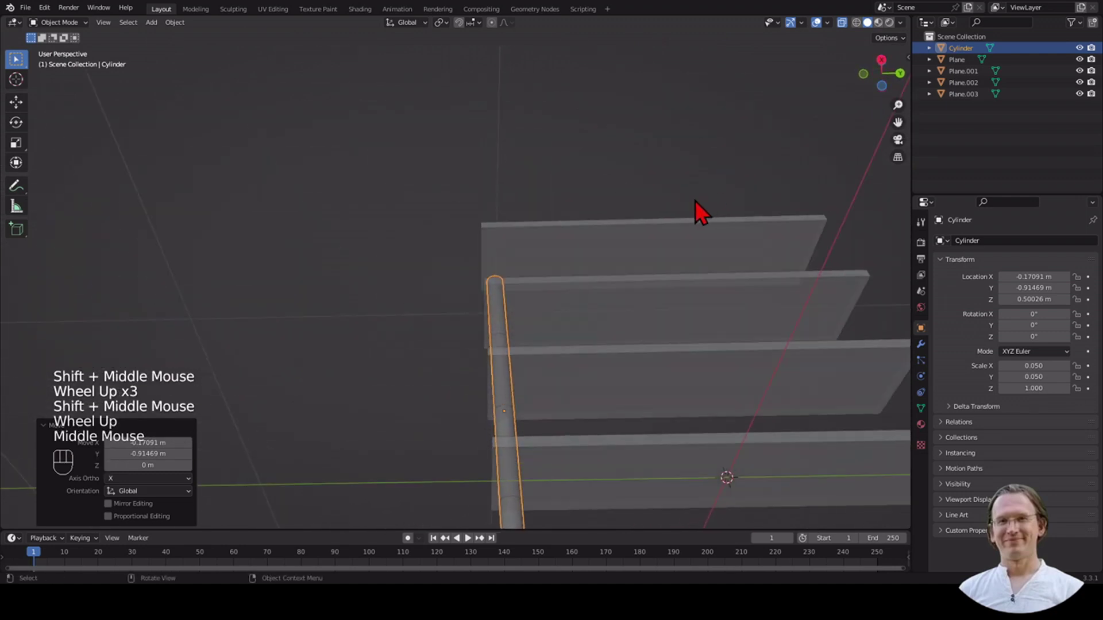
{"action": "scroll", "scroll_direction": "down", "scroll_amount": 3}
{"action": "left_click", "coordinate": [495, 443]}
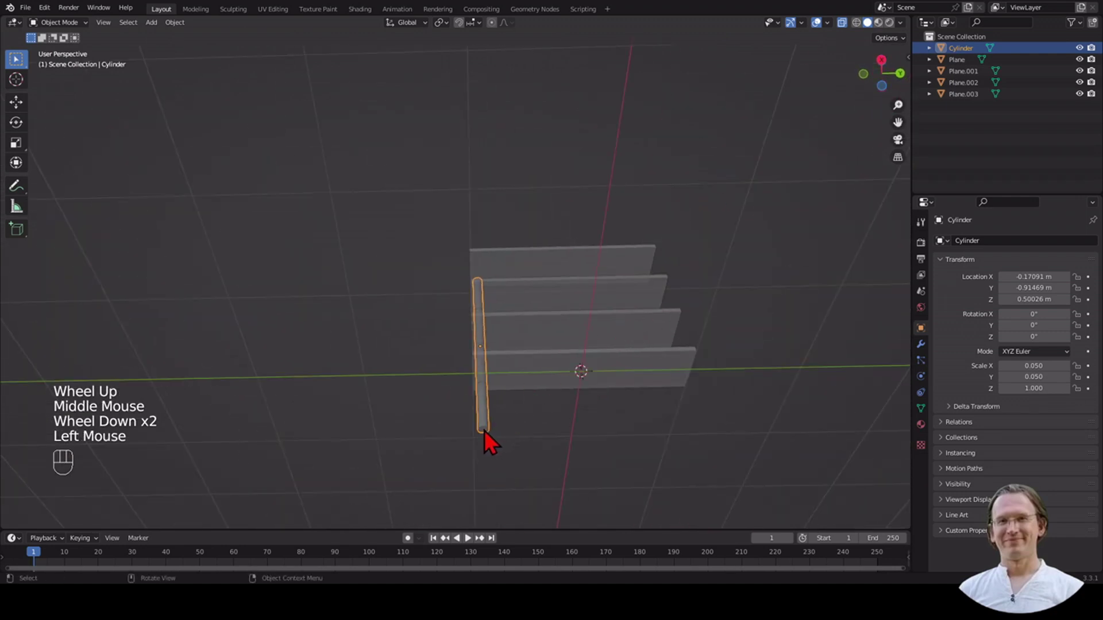
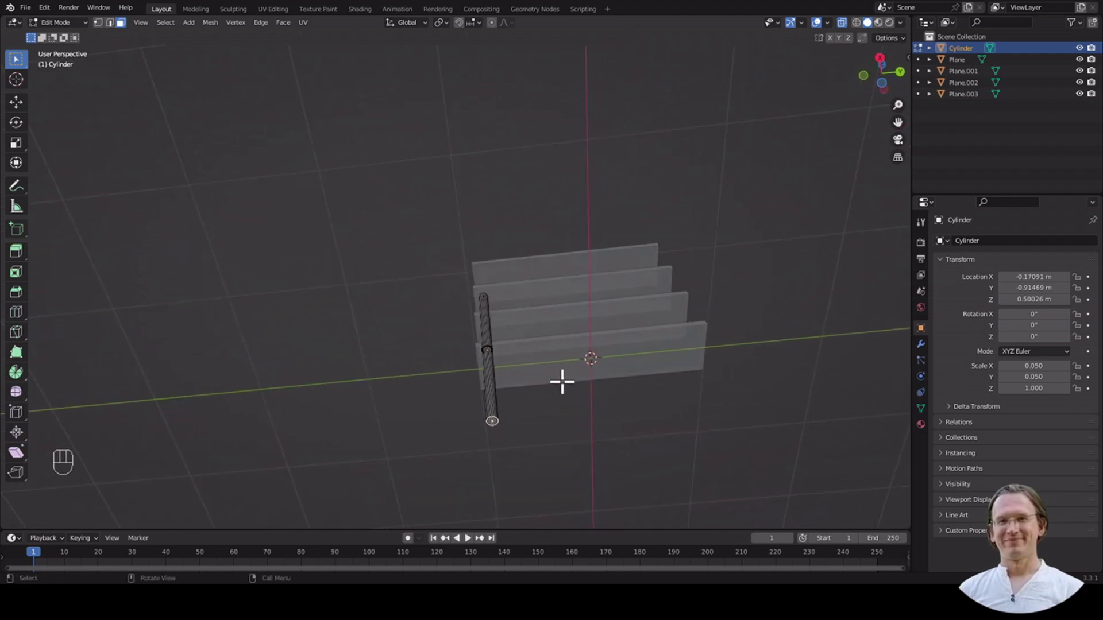
In Edit Mode from front view, bring the pole's bottom up to the lowest board, then return to Object Mode.
{"action": "key", "text": "KP_1"}
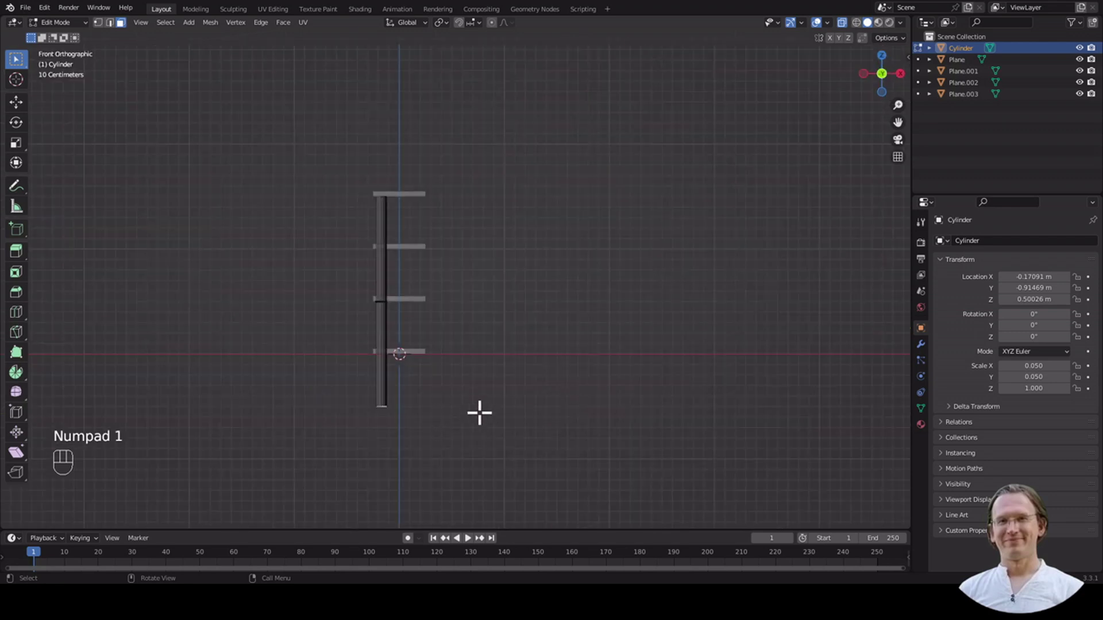
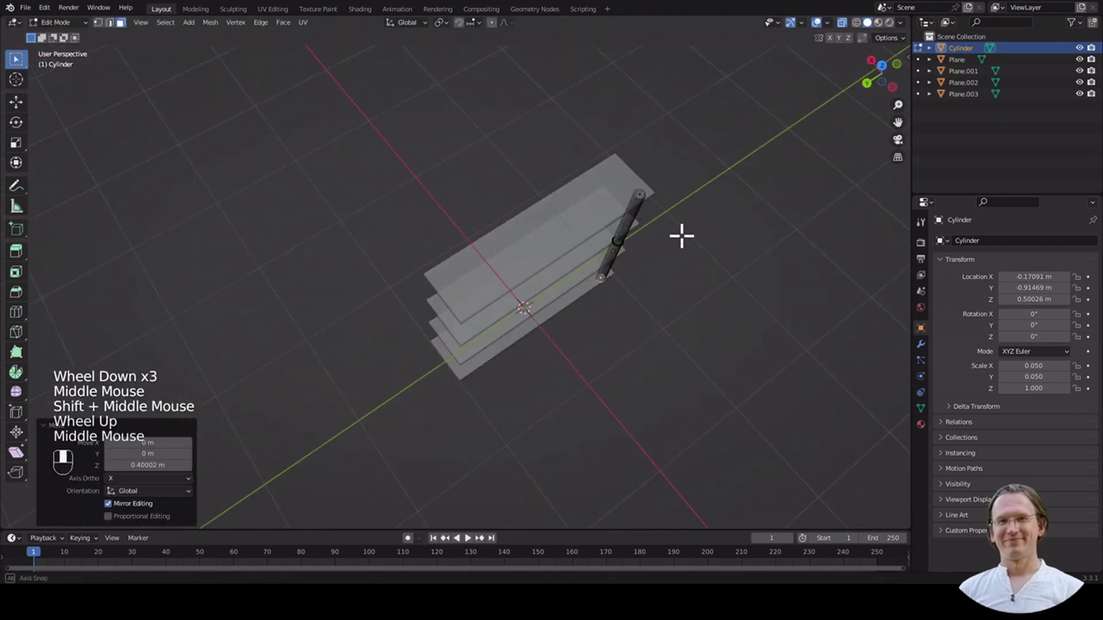
{"action": "key", "text": "KP_1"}
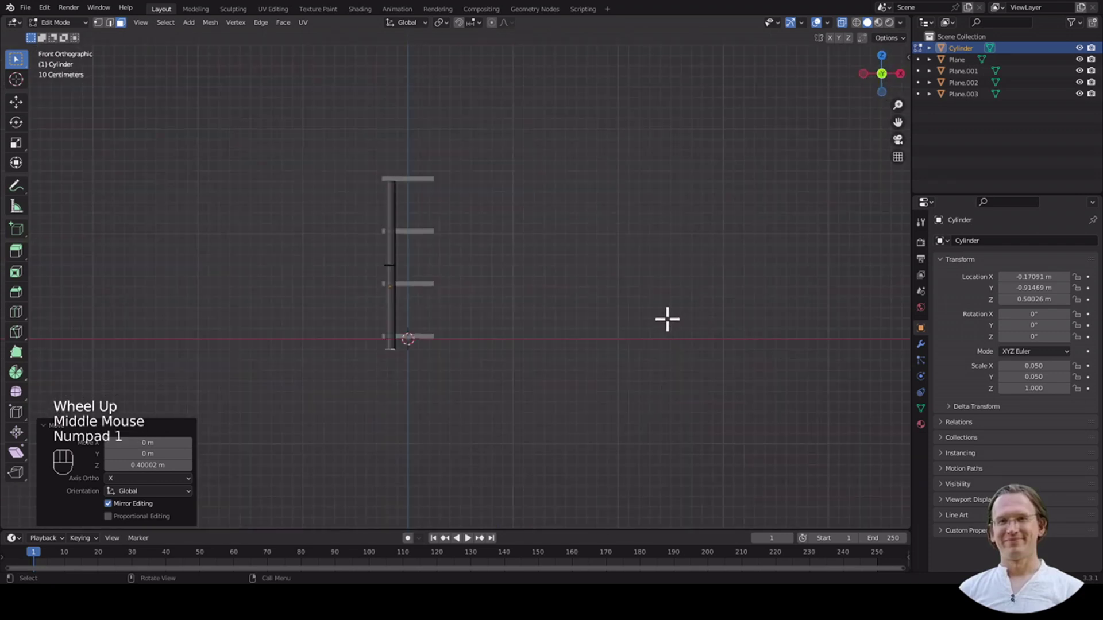
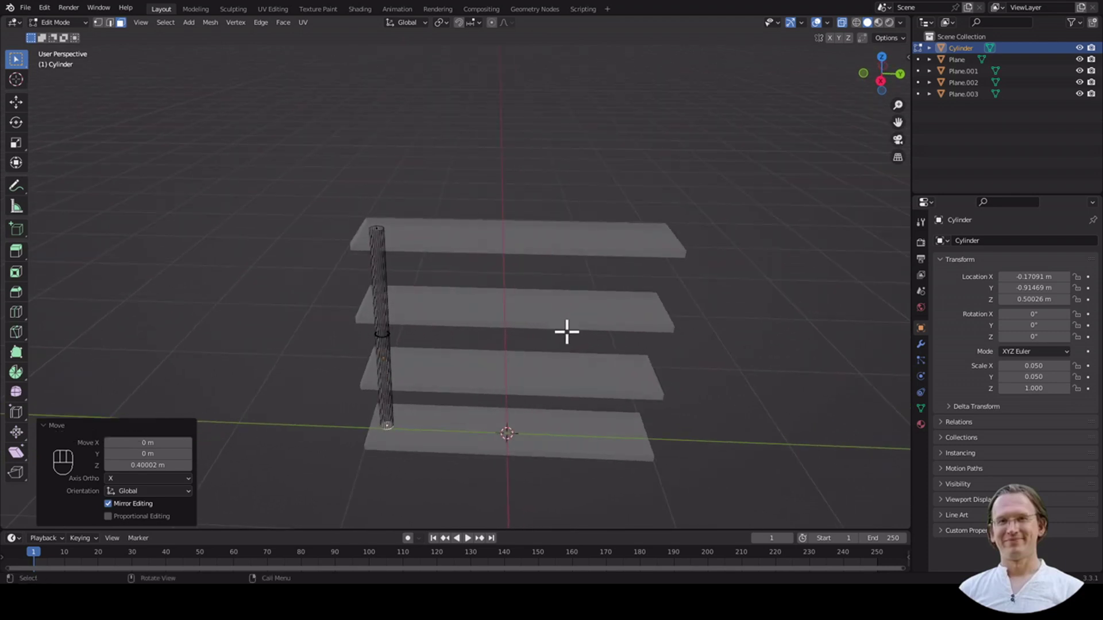
{"action": "key", "text": "Tab"}
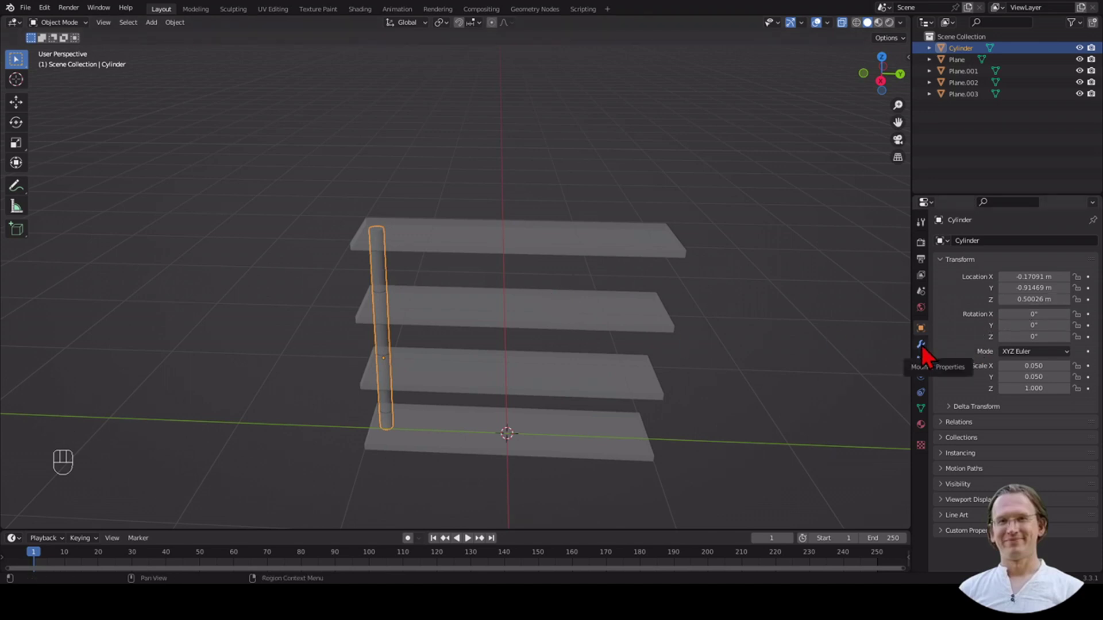
Add a Mirror modifier to the pole and try its Axis/Bisect/Flip toggles, leaving Axis X enabled.
{"action": "left_click", "coordinate": [932, 352]}
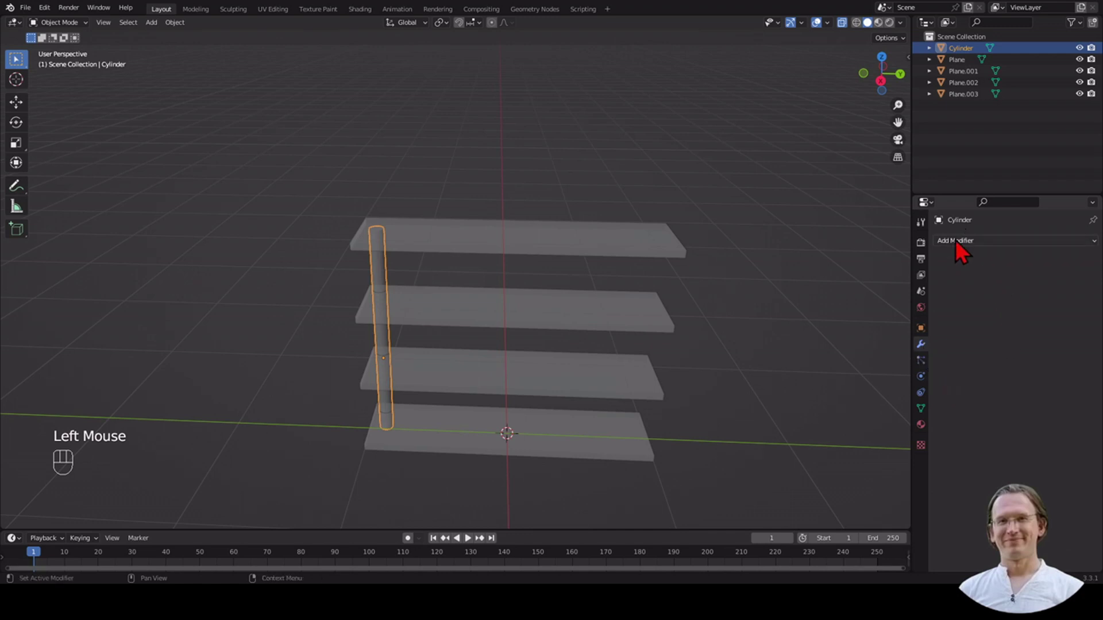
{"action": "left_click_drag", "start_coordinate": [966, 249], "coordinate": [871, 381]}
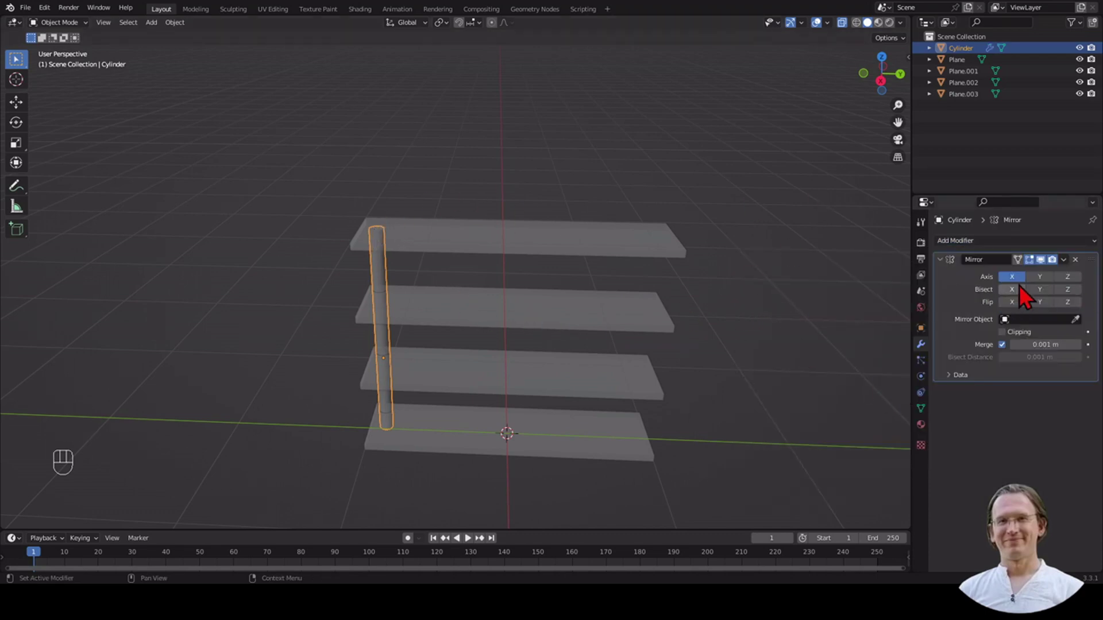
{"action": "left_click", "coordinate": [1048, 290]}
{"action": "left_click", "coordinate": [1068, 289]}
{"action": "left_click", "coordinate": [1047, 285]}
{"action": "left_click", "coordinate": [1071, 290]}
{"action": "left_click", "coordinate": [1024, 290]}
{"action": "left_click", "coordinate": [1017, 287]}
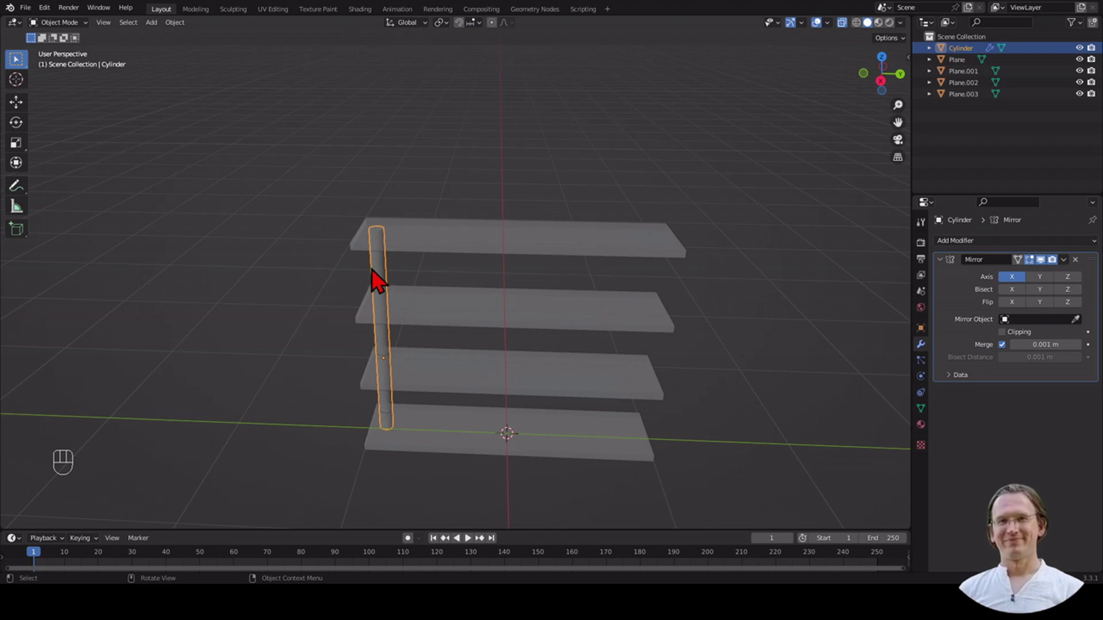
Apply the pole's location and enable Mirror Axis Y so poles appear at all four corners, checked from top and side.
{"action": "key", "text": "ctrl+a"}
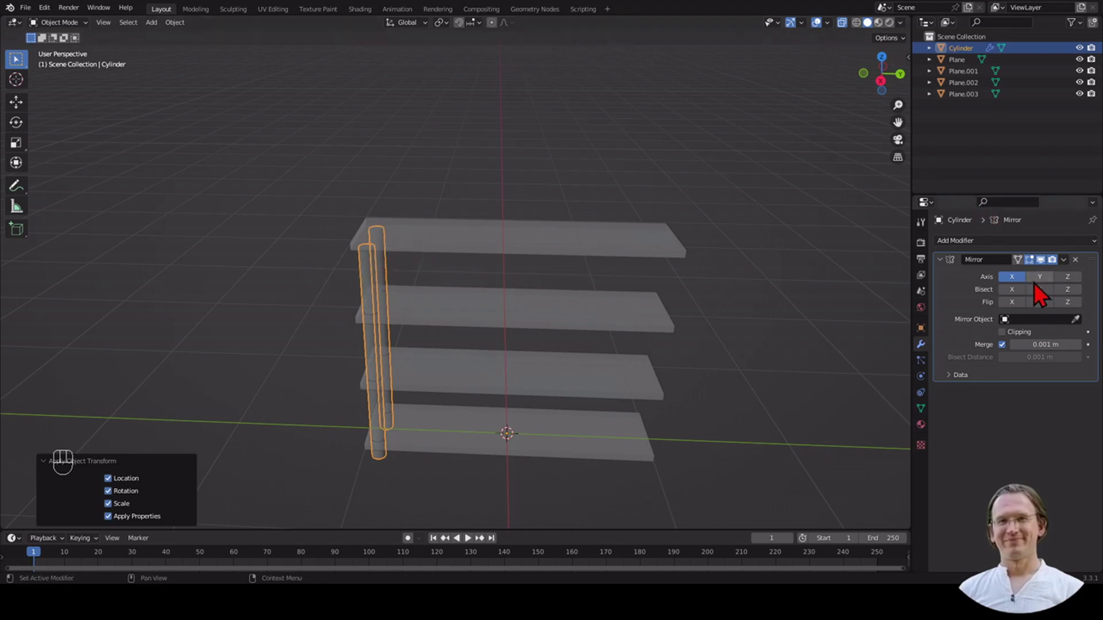
{"action": "left_click", "coordinate": [1051, 288]}
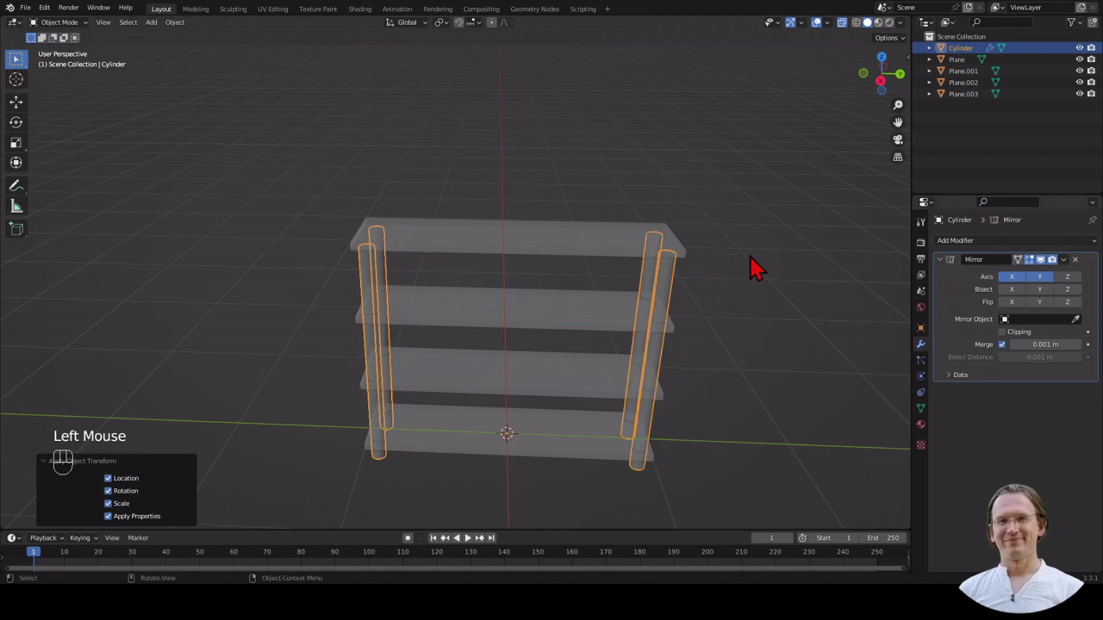
{"action": "left_click_drag", "start_coordinate": [761, 266], "coordinate": [763, 282]}
{"action": "key", "text": "KP_7"}
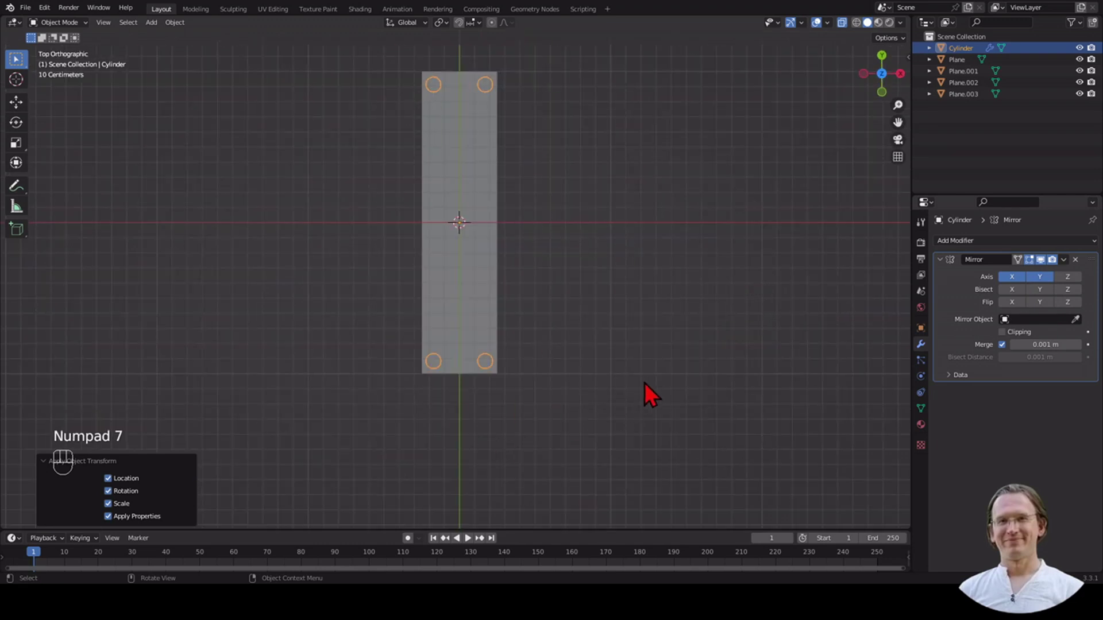
{"action": "key", "text": "KP_3"}
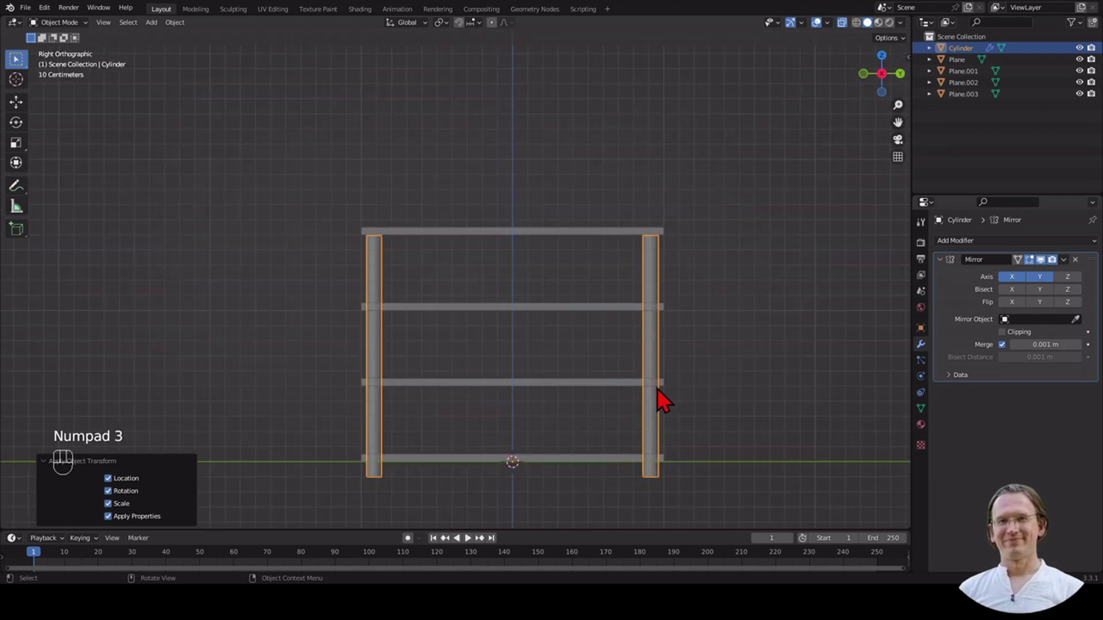
Check the four-pole shelf from the front and orbit back to a perspective view.
{"action": "key", "text": "KP_1"}
{"action": "scroll", "scroll_direction": "down", "scroll_amount": 3}
{"action": "scroll", "scroll_direction": "up", "scroll_amount": 3}
{"action": "scroll", "scroll_direction": "down", "scroll_amount": 3}
{"action": "left_click_drag", "start_coordinate": [584, 411], "coordinate": [454, 439]}
{"action": "middle_click", "coordinate": [744, 352]}
{"action": "scroll", "scroll_direction": "down", "scroll_amount": 3}
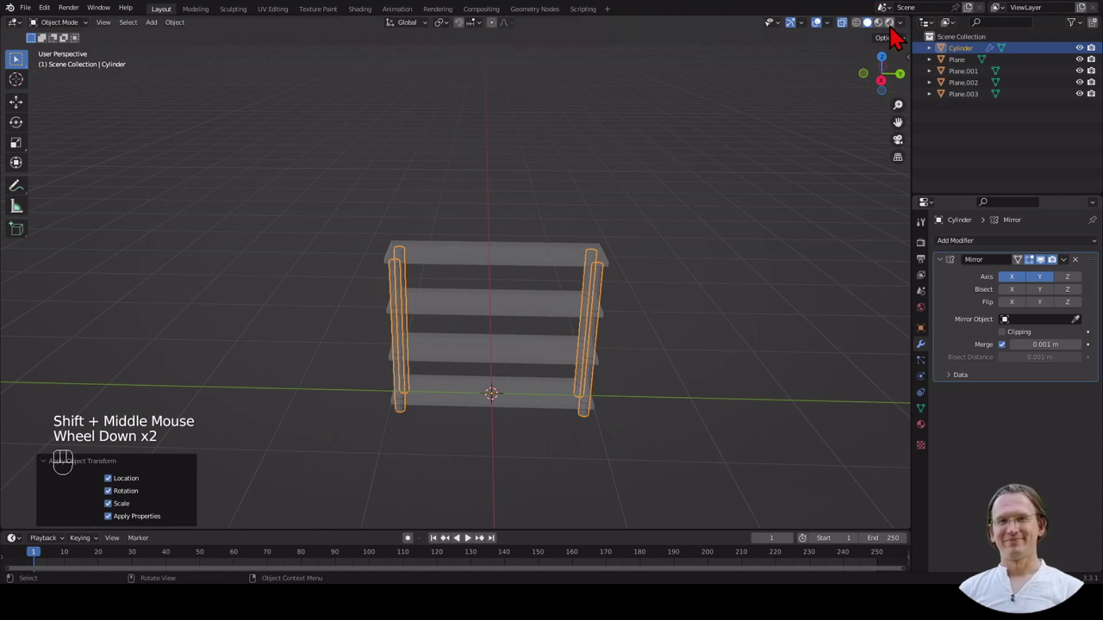
Switch the viewport to Rendered shading and bring up the Add menu for lights.
{"action": "left_click", "coordinate": [902, 34]}
{"action": "left_click_drag", "start_coordinate": [716, 267], "coordinate": [722, 267]}
{"action": "left_click", "coordinate": [578, 179]}
{"action": "key", "text": "shift+a"}
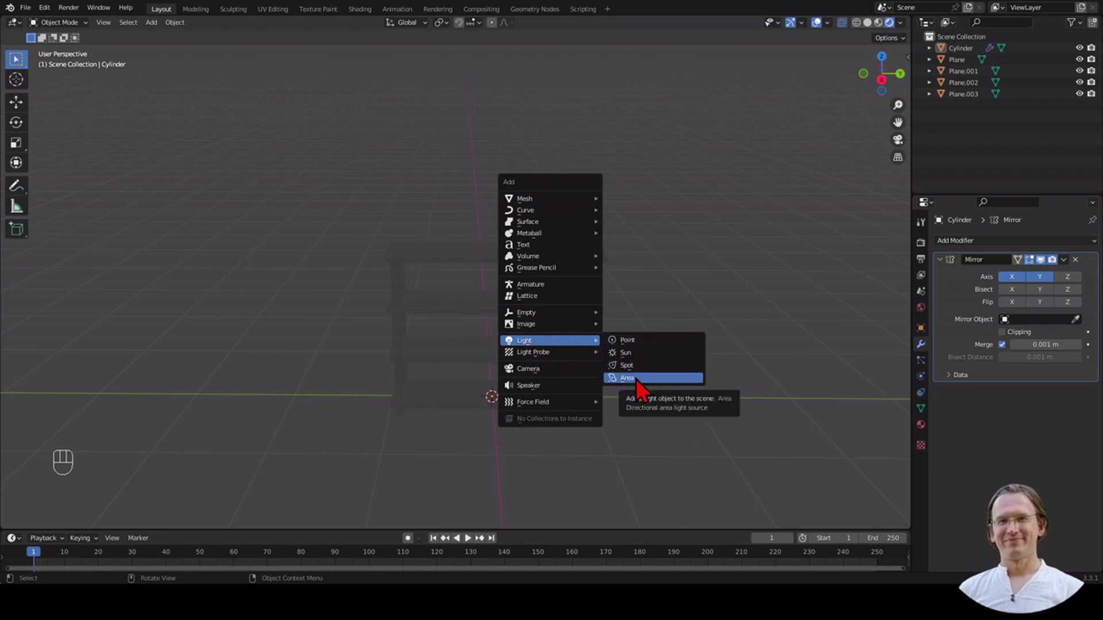
Add an Area light and move it above the shelf in front view.
{"action": "key", "text": "g"}
{"action": "left_click", "coordinate": [358, 286]}
{"action": "key", "text": "KP_1"}
{"action": "key", "text": "g"}
{"action": "left_click", "coordinate": [472, 333]}
{"action": "key", "text": "KP_3"}
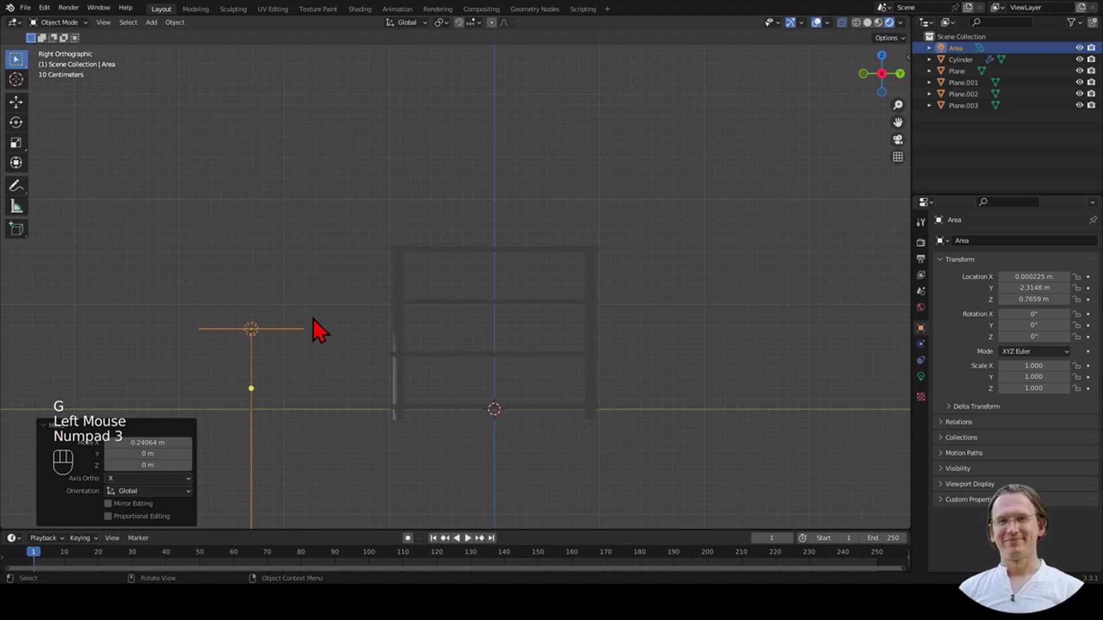
From side view, tilt the light about −304° on X, enlarge it to about 2.15 and aim it down at the shelf.
{"action": "key", "text": "r"}
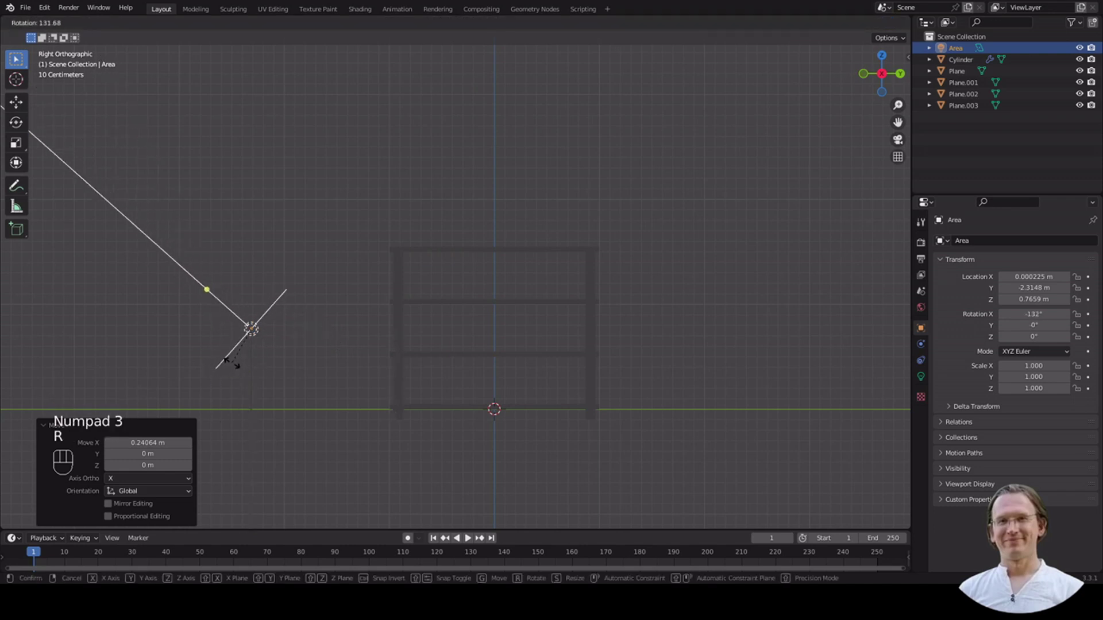
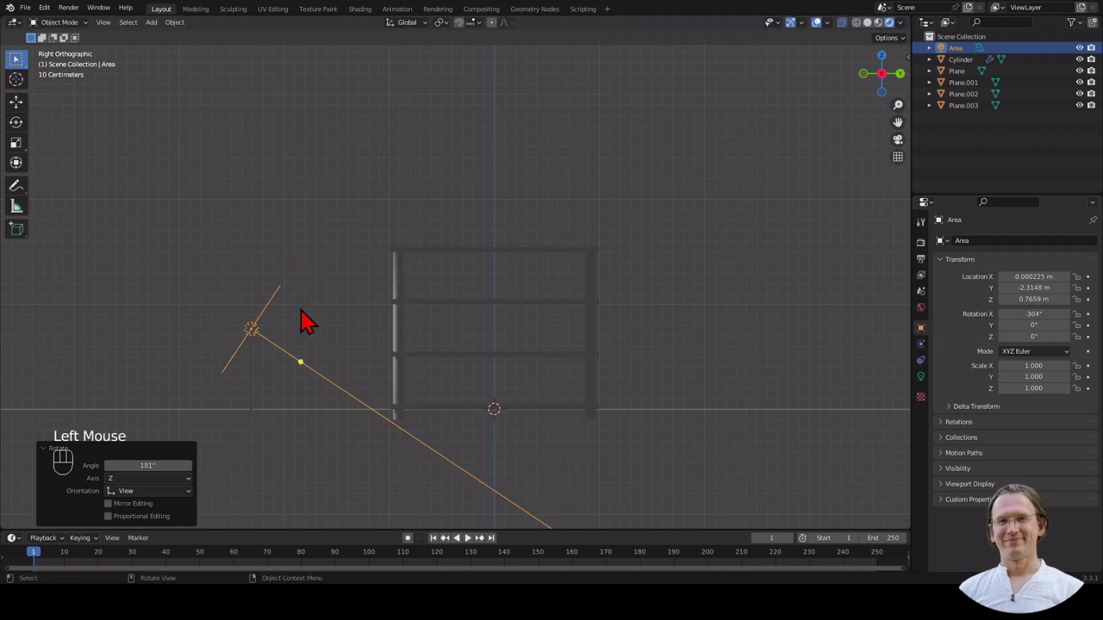
{"action": "key", "text": "g"}
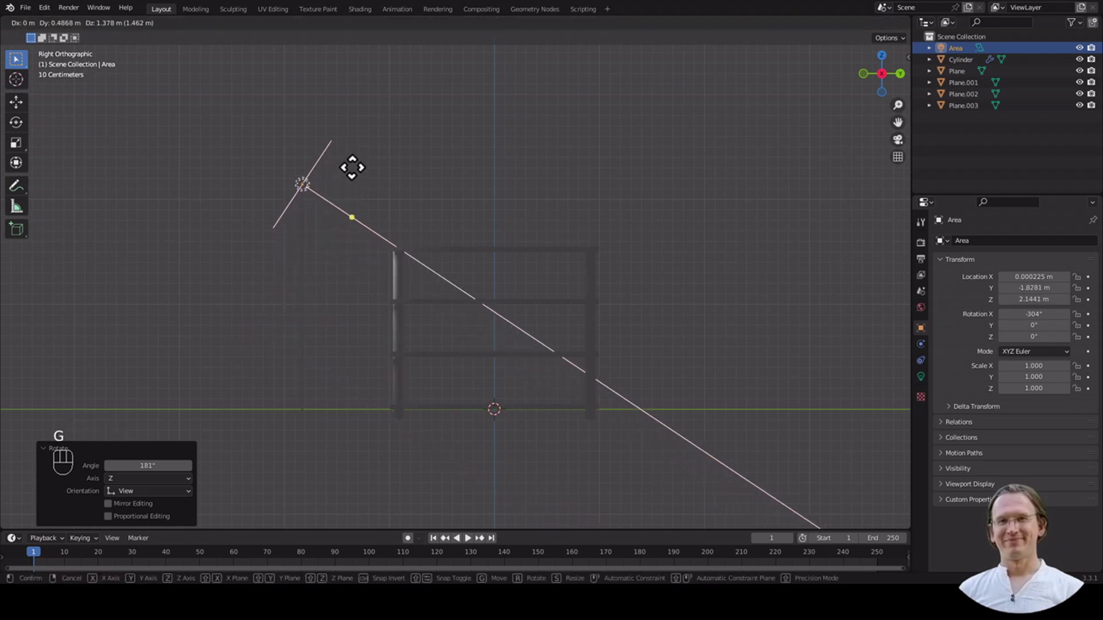
{"action": "left_click", "coordinate": [368, 185]}
{"action": "key", "text": "s"}
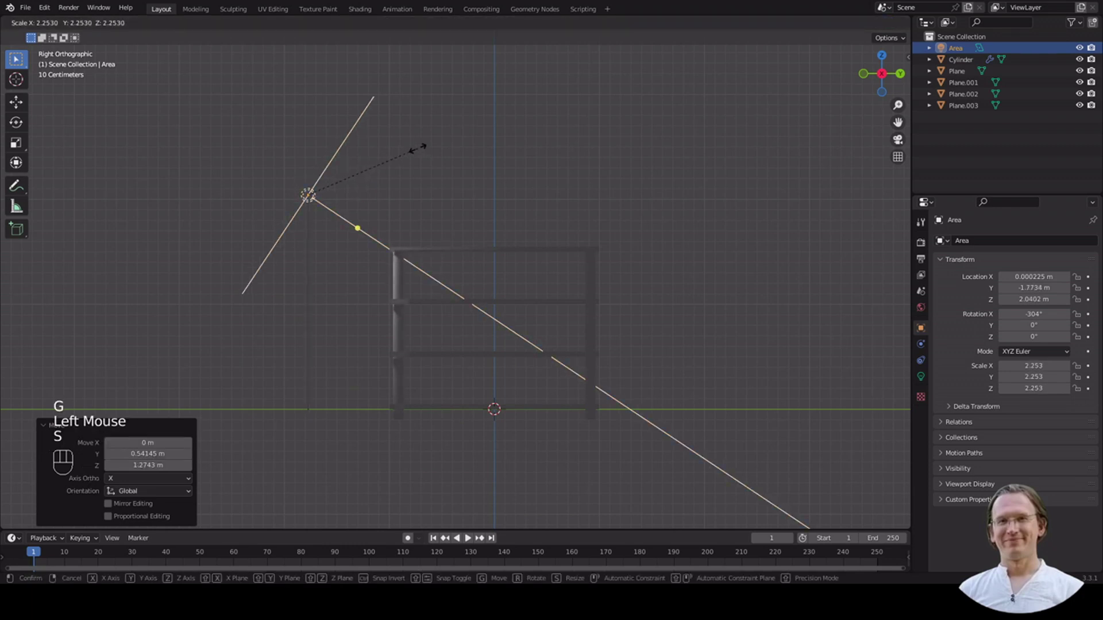
{"action": "left_click", "coordinate": [425, 165]}
{"action": "key", "text": "g"}
{"action": "left_click", "coordinate": [464, 197]}
{"action": "scroll", "scroll_direction": "down", "scroll_amount": 3}
{"action": "left_click_drag", "start_coordinate": [664, 221], "coordinate": [629, 264]}
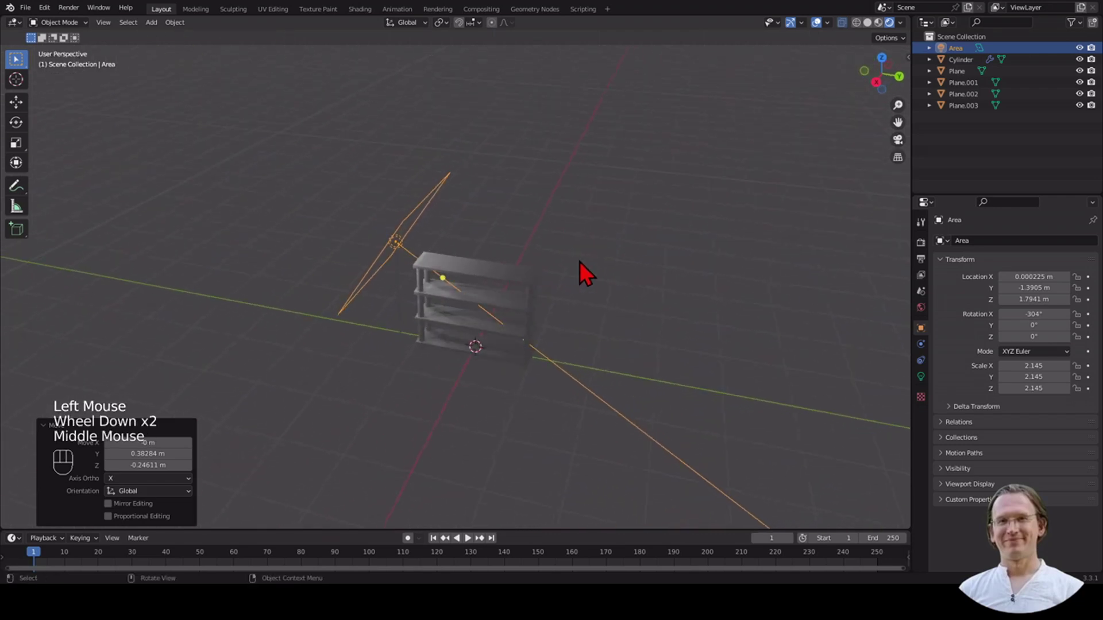
{"action": "scroll", "scroll_direction": "up", "scroll_amount": 3}
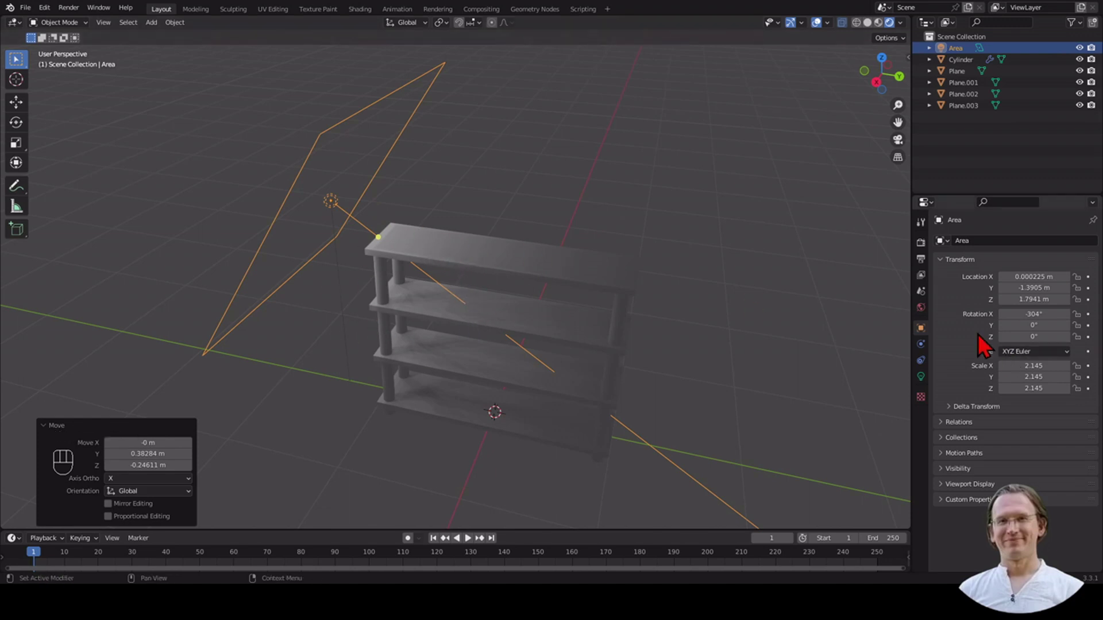
Set the area light's Power to 120 W in its light data settings.
{"action": "left_click", "coordinate": [931, 388]}
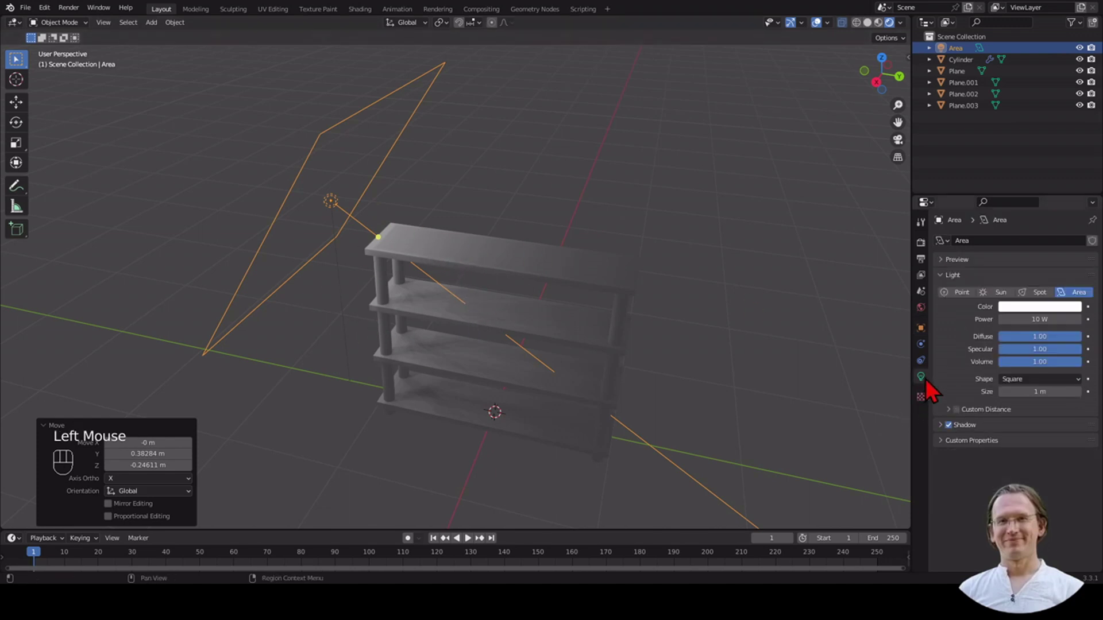
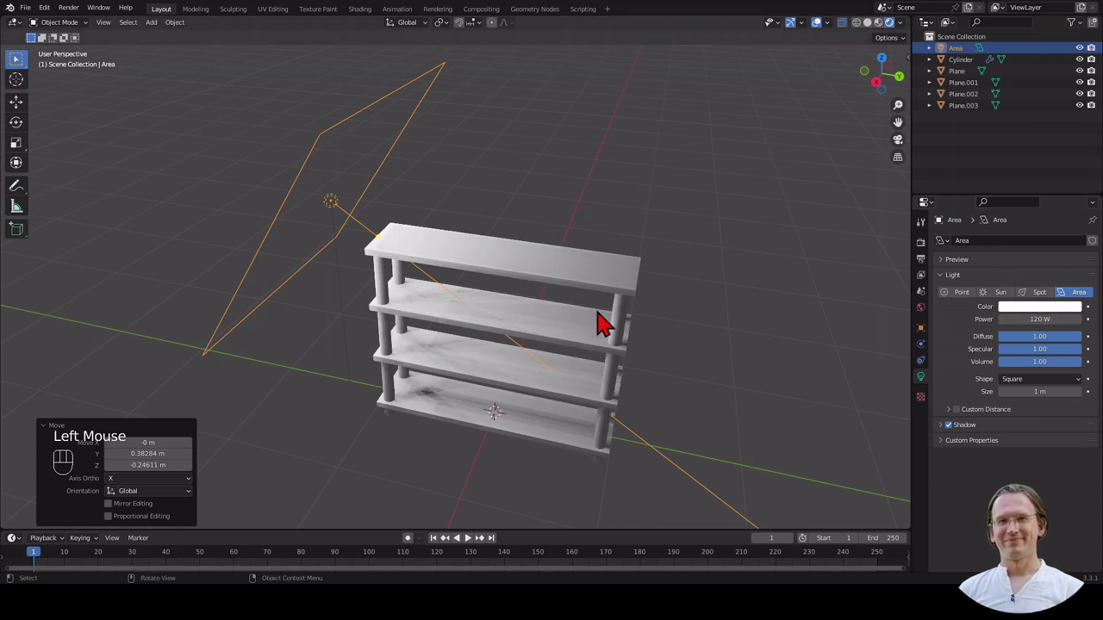
{"action": "left_click_drag", "start_coordinate": [608, 320], "coordinate": [660, 314]}
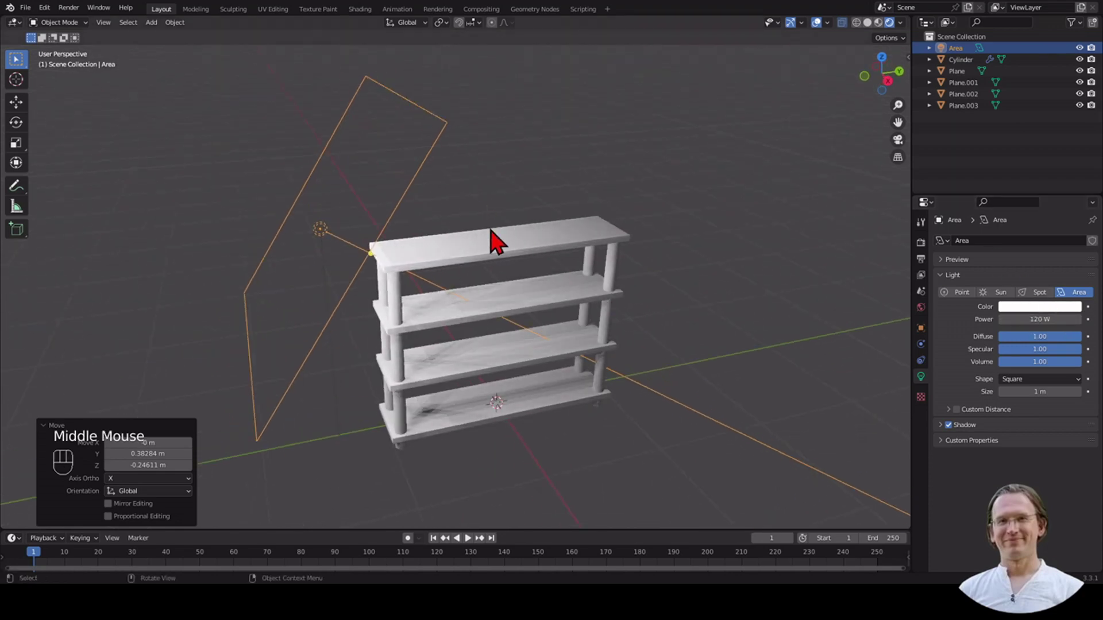
From side orthographic view, duplicate the area light and move the copy along Y to the shelf's other side.
{"action": "key", "text": "KP_1"}
{"action": "key", "text": "KP_3"}
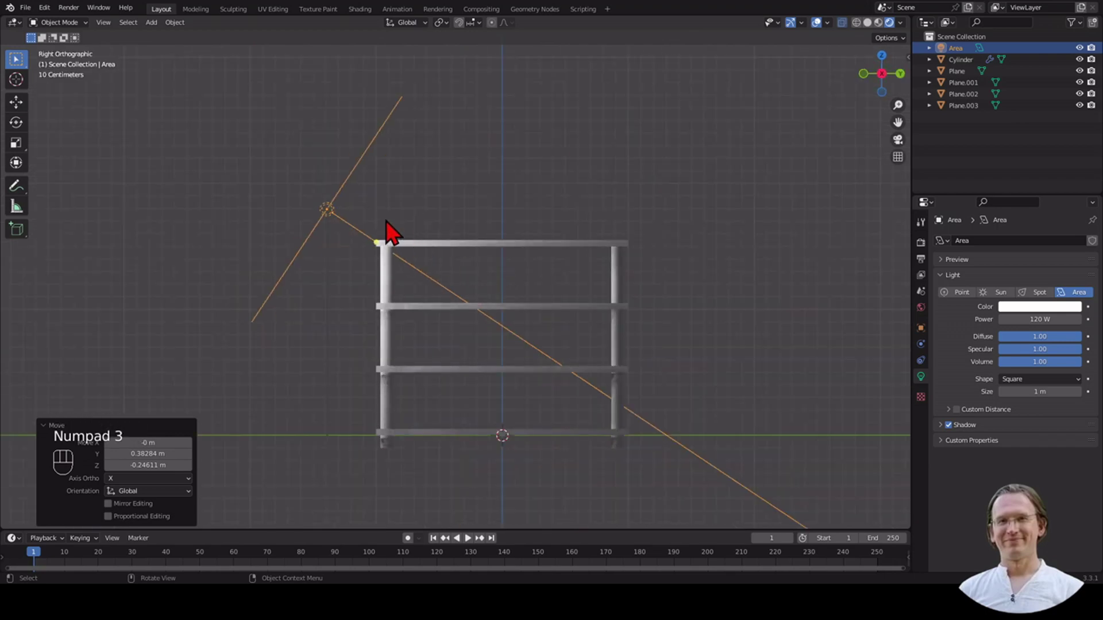
{"action": "key", "text": "shift+d"}
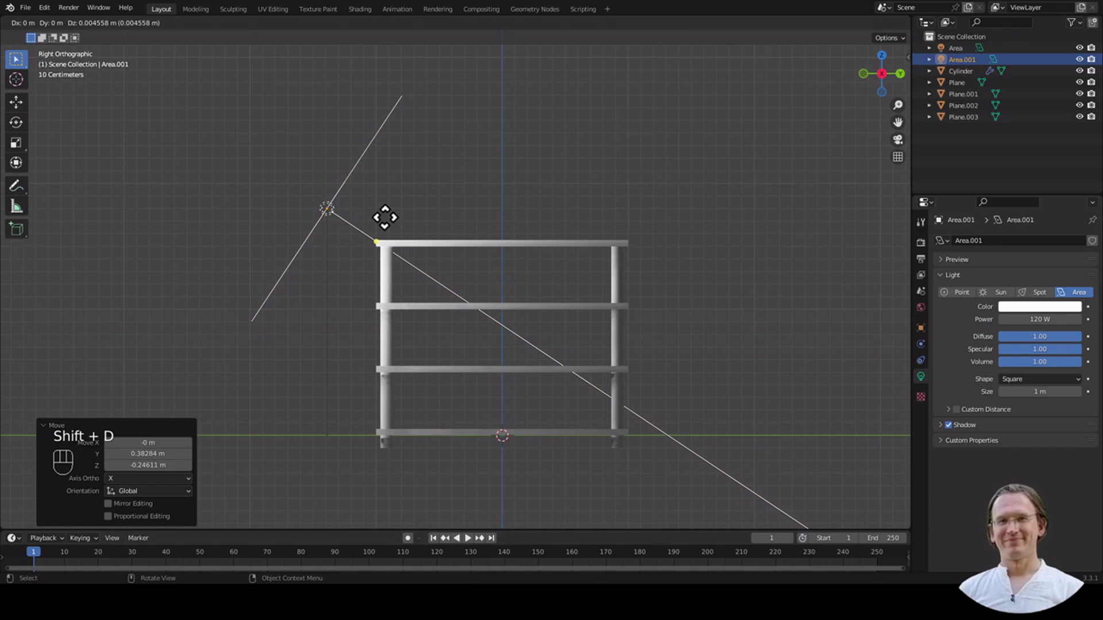
{"action": "key", "text": "y"}
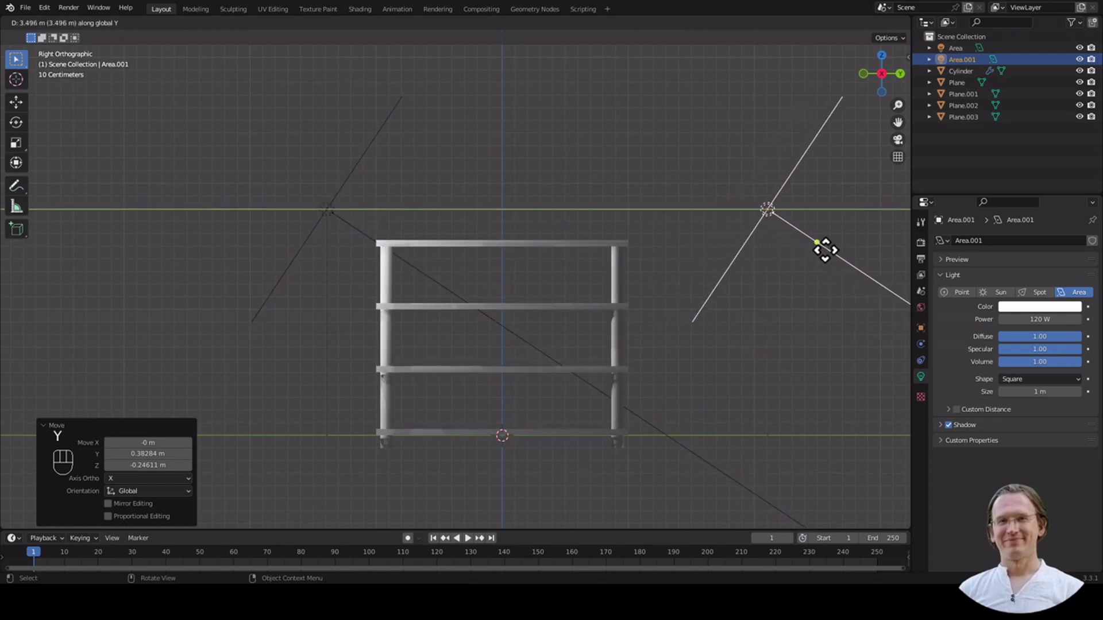
{"action": "left_click", "coordinate": [837, 262]}
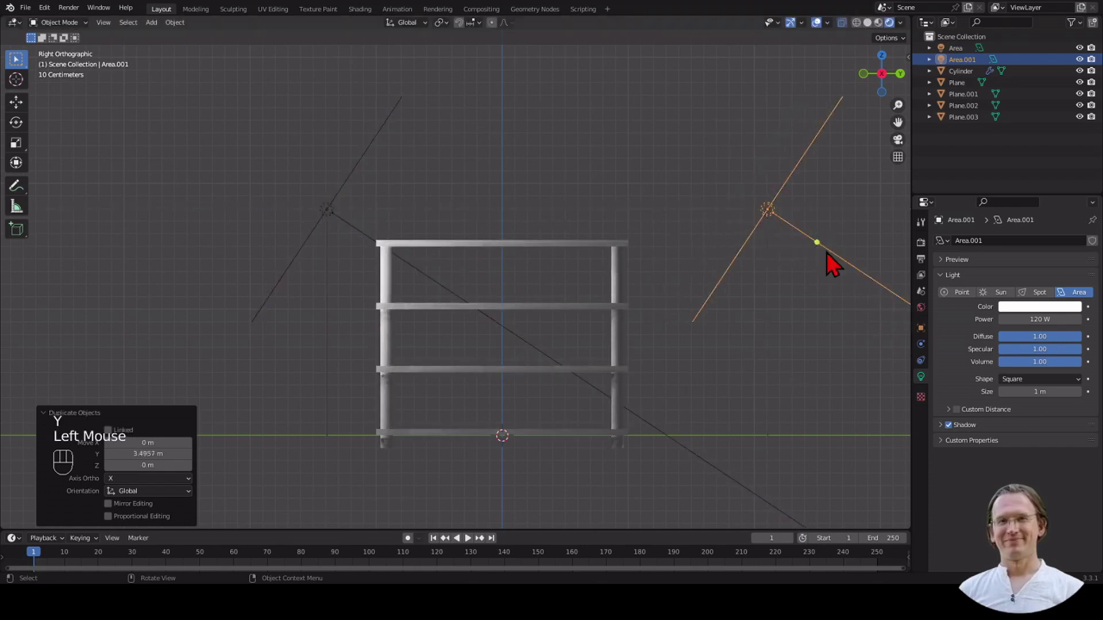
Rotate the copied light 180° about Z to face the shelf, then nudge it closer along Y.
{"action": "key", "text": "r"}
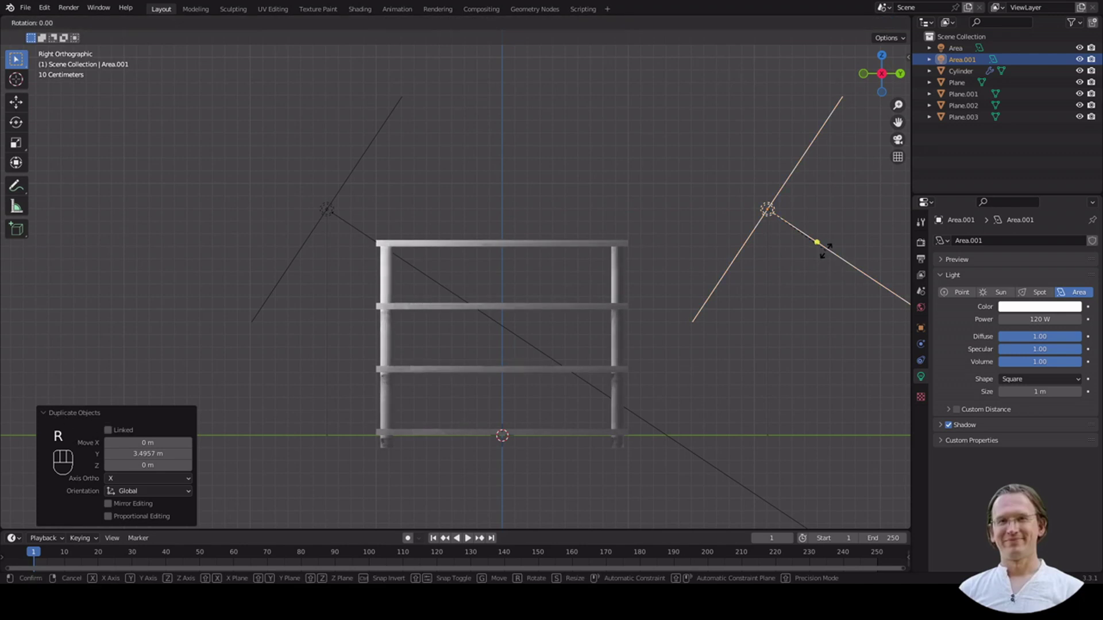
{"action": "key", "text": "z"}
{"action": "key", "text": "1"}
{"action": "key", "text": "8"}
{"action": "key", "text": "0"}
{"action": "key", "text": "Return"}
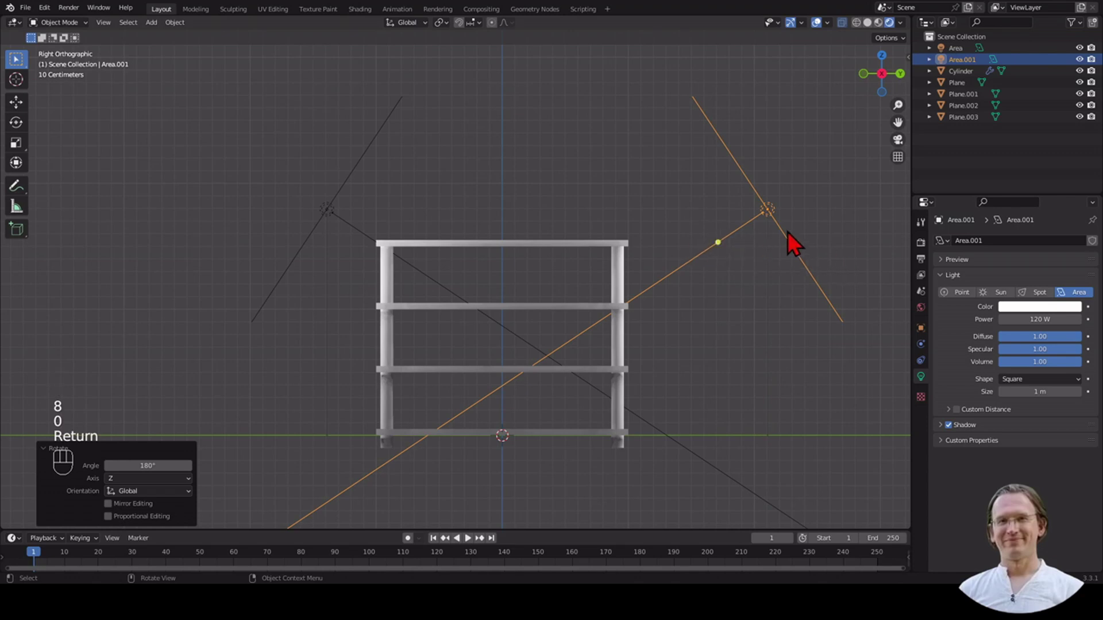
{"action": "key", "text": "g"}
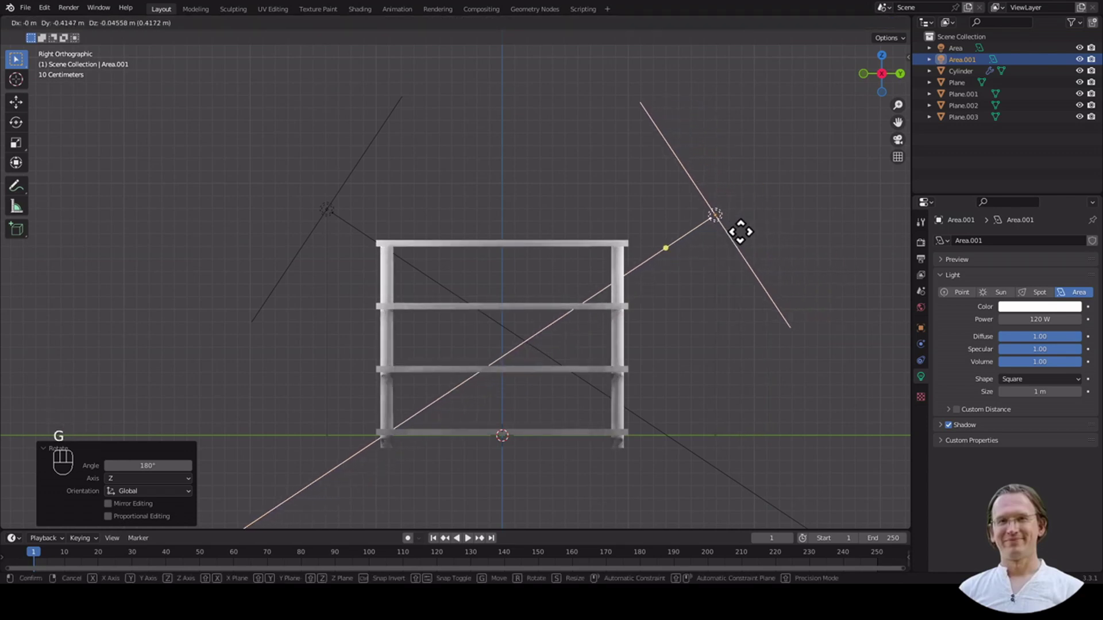
{"action": "key", "text": "y"}
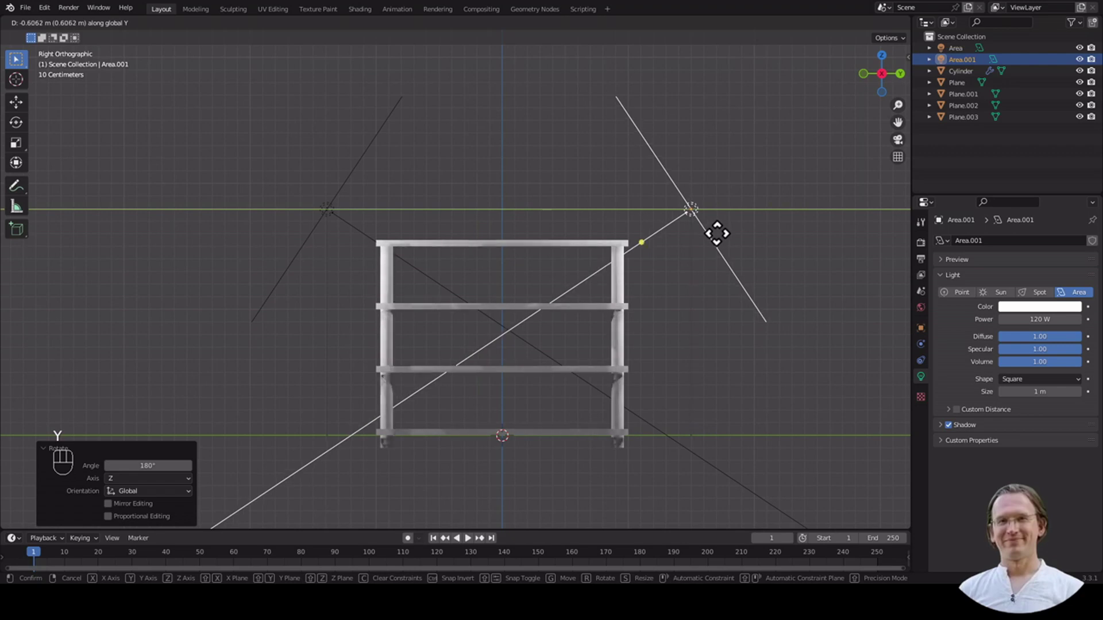
{"action": "left_click", "coordinate": [725, 245]}
Orbit back to a perspective view facing the shelf lit by both lights.
{"action": "left_click_drag", "start_coordinate": [815, 266], "coordinate": [818, 306]}
{"action": "scroll", "scroll_direction": "down", "scroll_amount": 3}
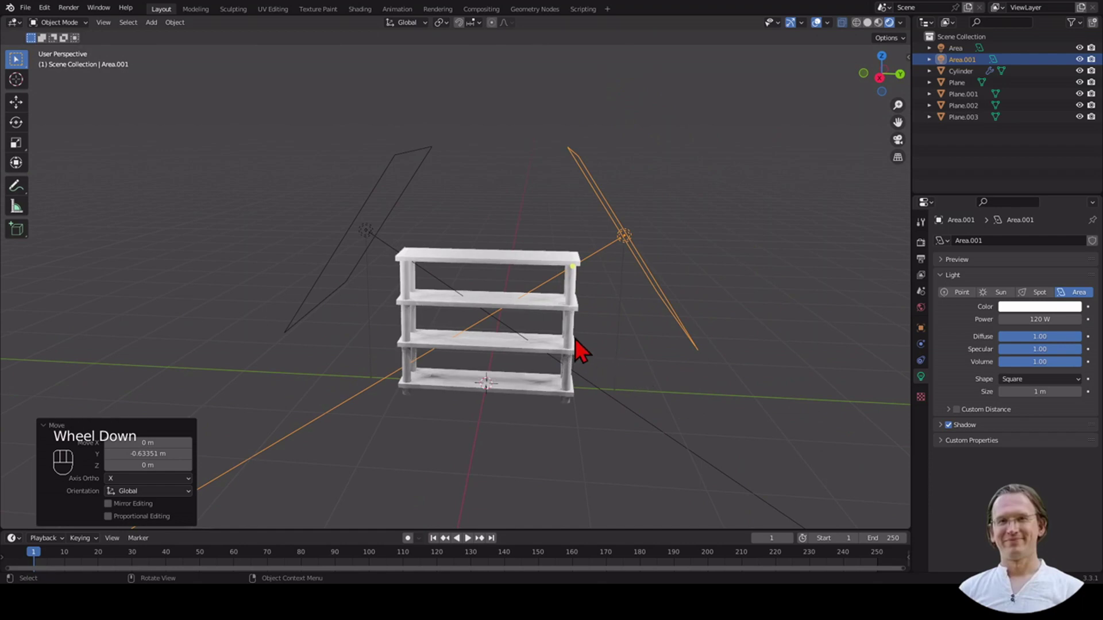
{"action": "scroll", "scroll_direction": "up", "scroll_amount": 3}
{"action": "left_click_drag", "start_coordinate": [595, 345], "coordinate": [653, 290]}
{"action": "left_click_drag", "start_coordinate": [657, 308], "coordinate": [657, 320]}
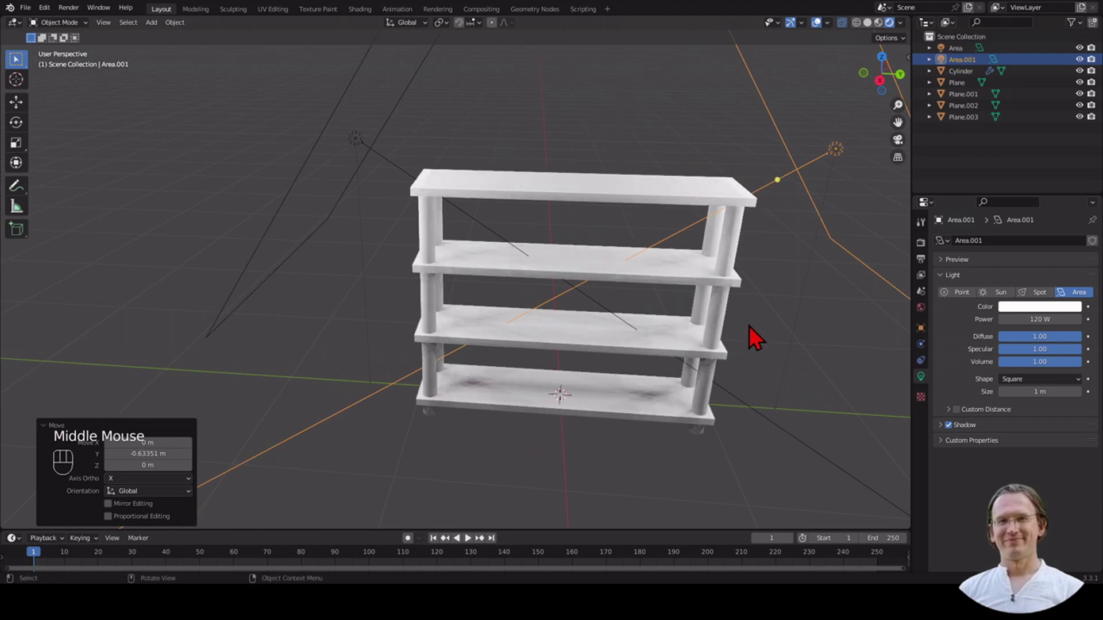
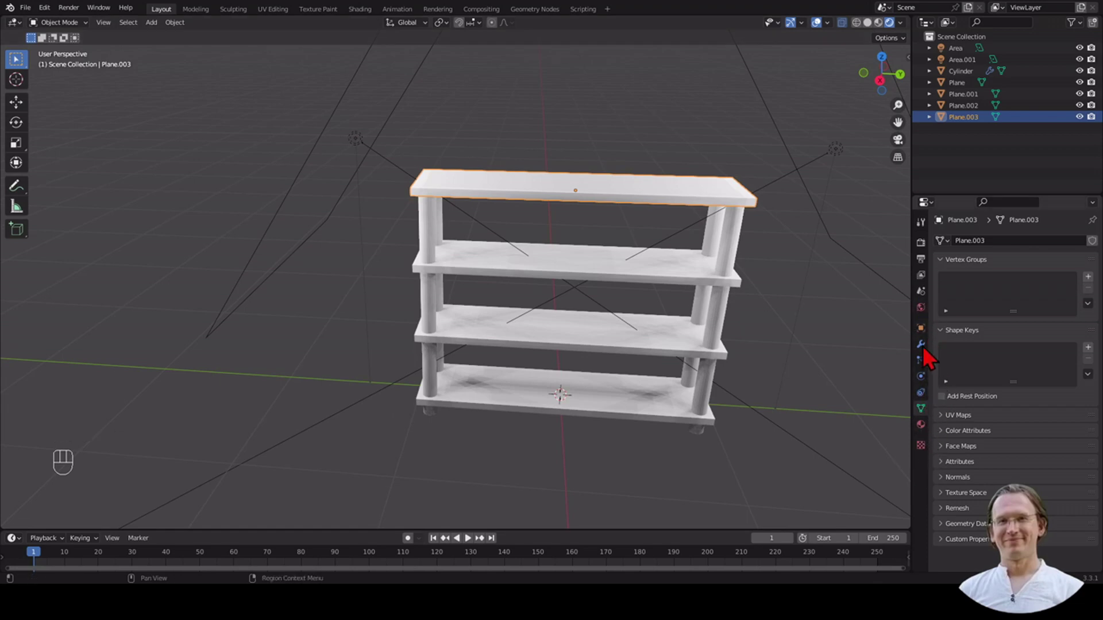
Select the top board Plane.003 and show its mesh data settings.
{"action": "left_click", "coordinate": [797, 155]}
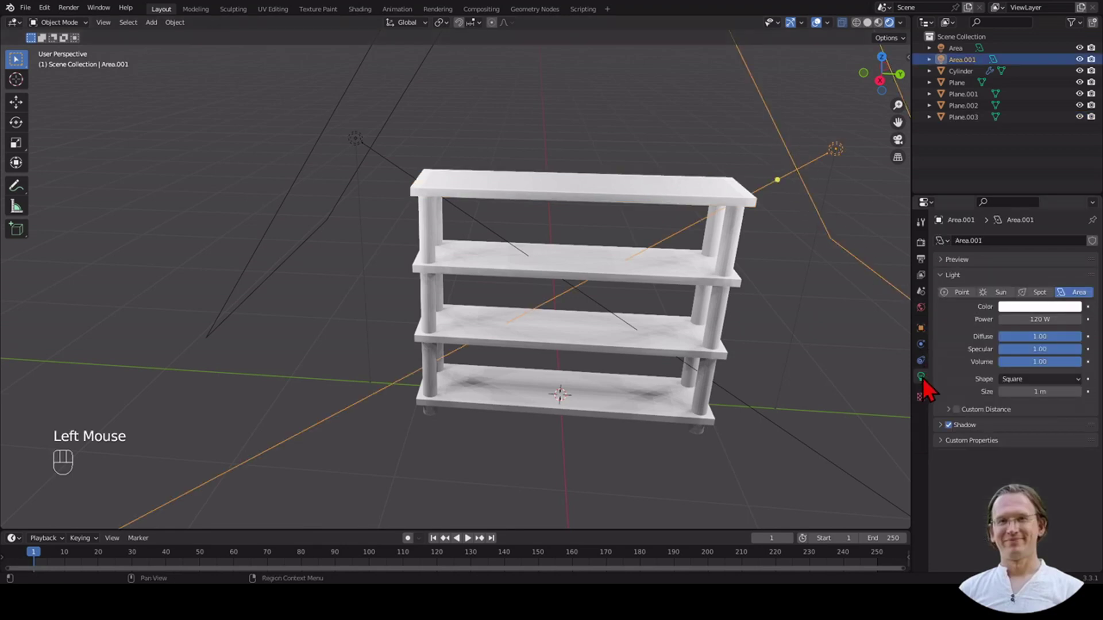
{"action": "left_click", "coordinate": [933, 388]}
{"action": "left_click", "coordinate": [673, 197]}
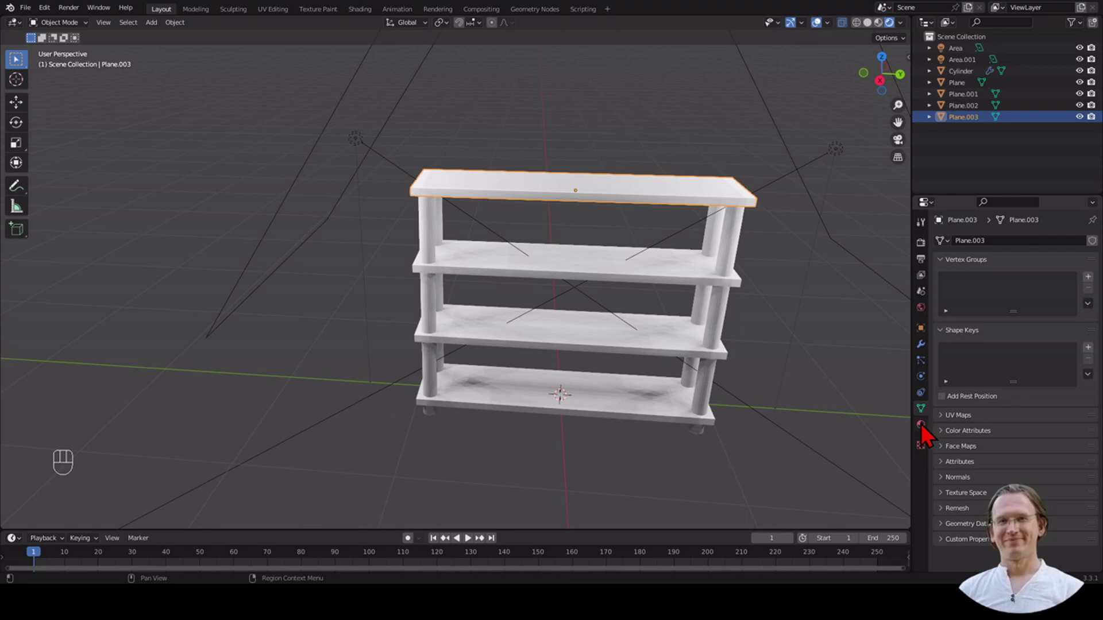
Create a new material for the top board and rename it Shelf.
{"action": "left_click", "coordinate": [933, 436]}
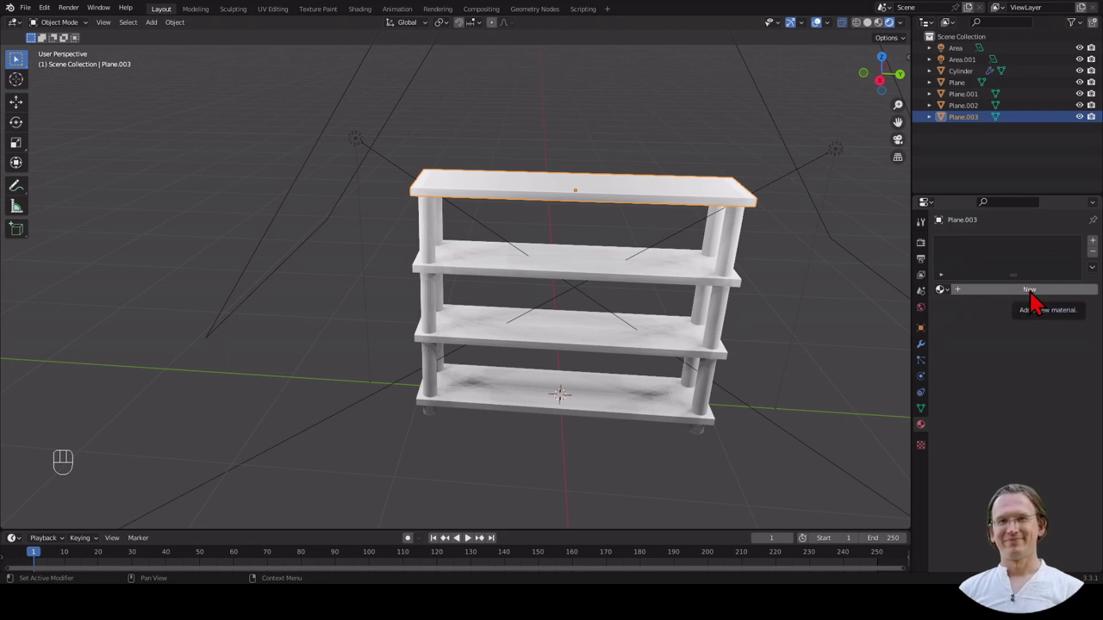
{"action": "left_click", "coordinate": [1040, 300]}
{"action": "left_click", "coordinate": [984, 257]}
{"action": "left_click_drag", "start_coordinate": [984, 256], "coordinate": [1015, 314]}
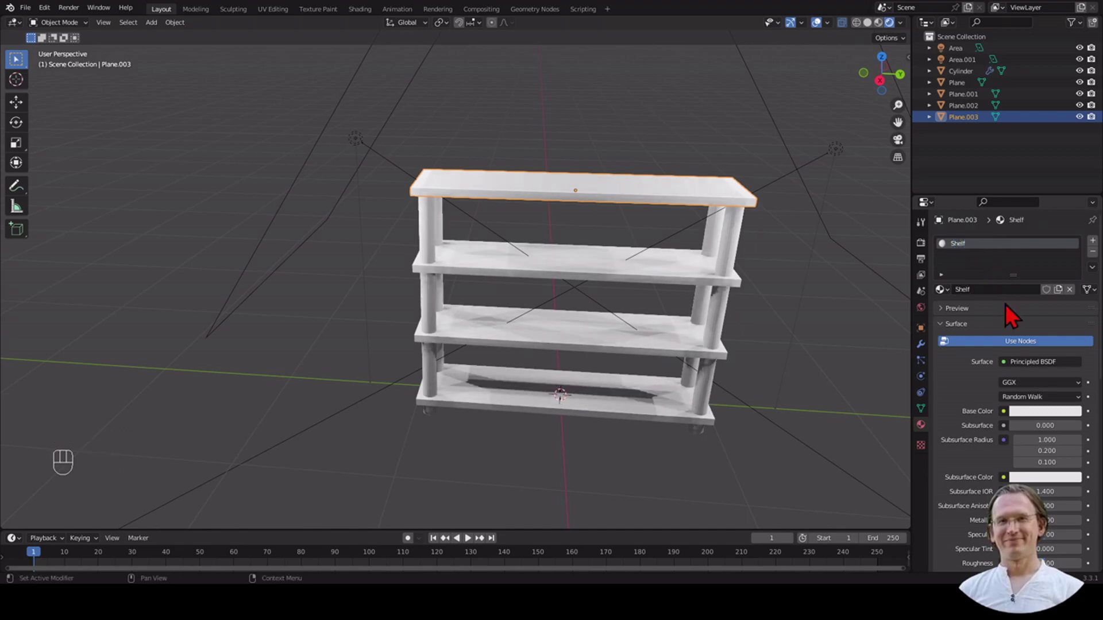
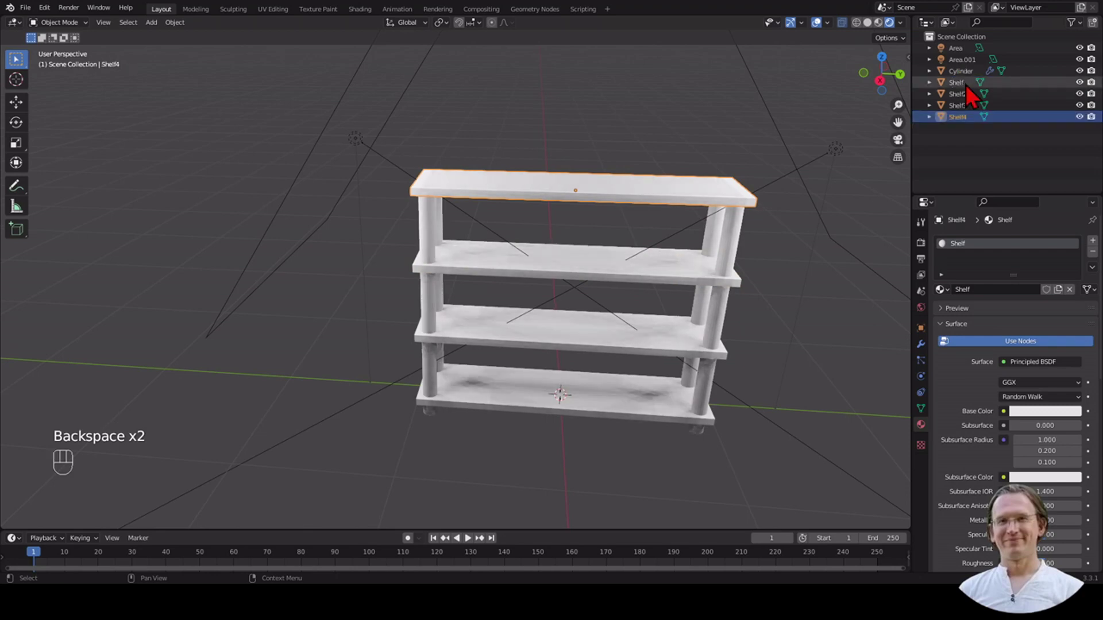
Rename the poles object to Pole in the Outliner.
{"action": "left_click", "coordinate": [981, 81]}
{"action": "left_click", "coordinate": [980, 82]}
{"action": "left_click", "coordinate": [977, 81]}
{"action": "left_click_drag", "start_coordinate": [977, 82], "coordinate": [977, 82]}
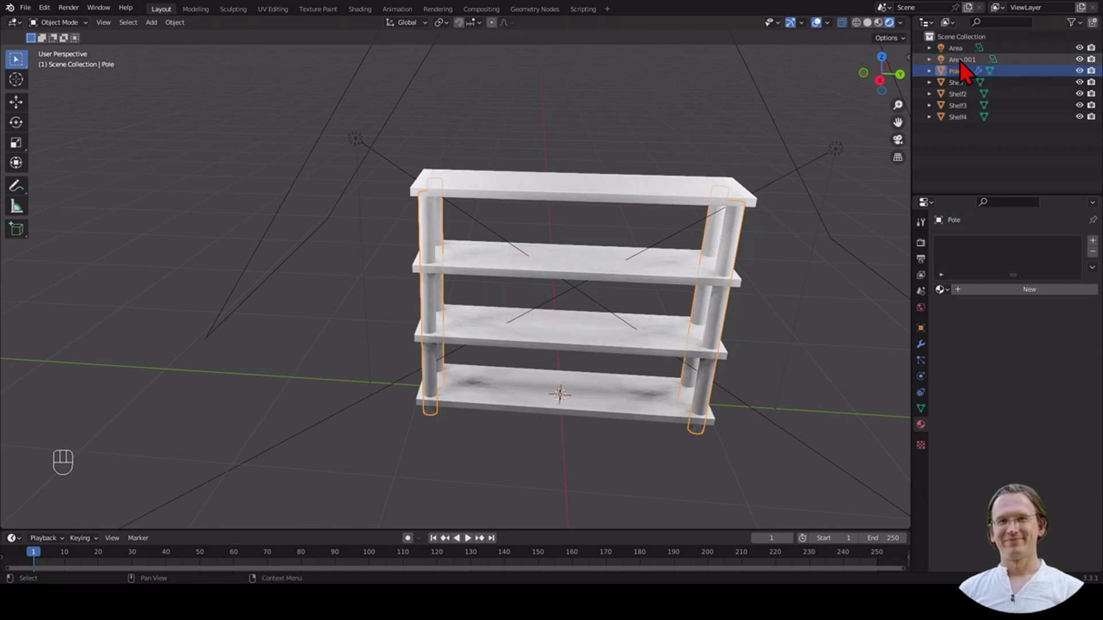
Create a new collection named Shelf holding the Pole and the four boards.
{"action": "left_click", "coordinate": [971, 152]}
{"action": "right_click", "coordinate": [971, 152]}
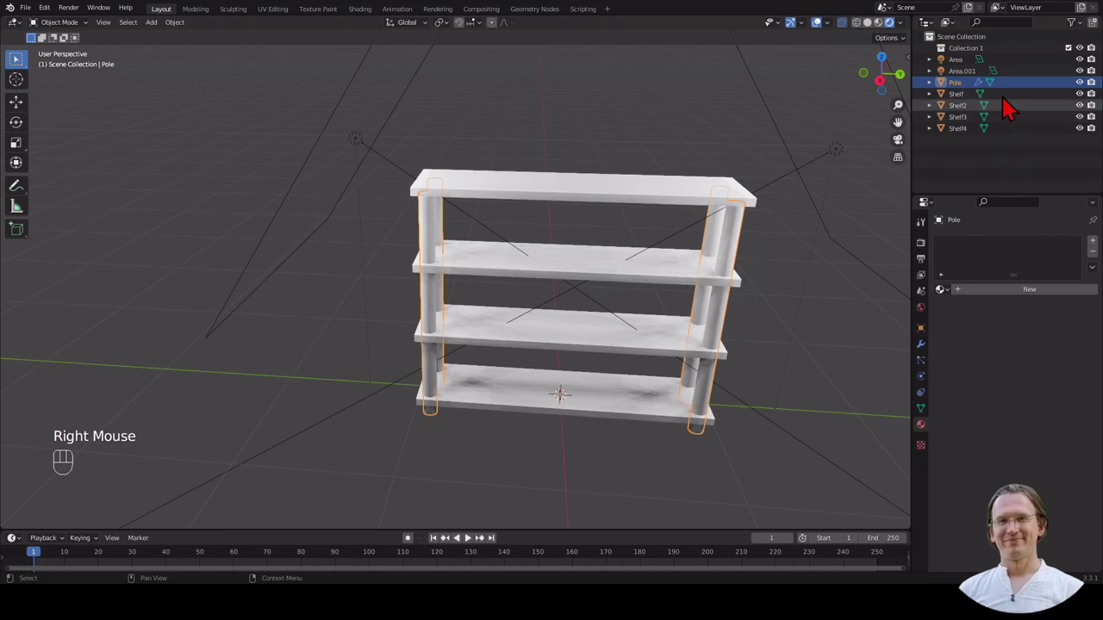
{"action": "left_click", "coordinate": [983, 61]}
{"action": "left_click_drag", "start_coordinate": [983, 61], "coordinate": [985, 61]}
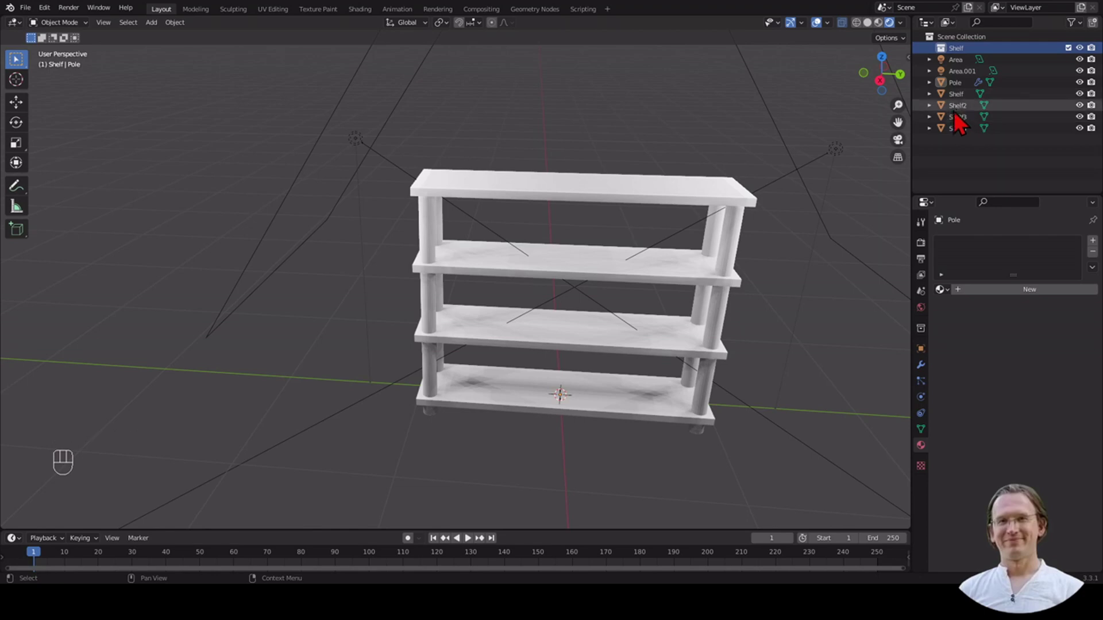
{"action": "left_click", "coordinate": [965, 92]}
{"action": "left_click", "coordinate": [973, 141]}
{"action": "left_click", "coordinate": [972, 91]}
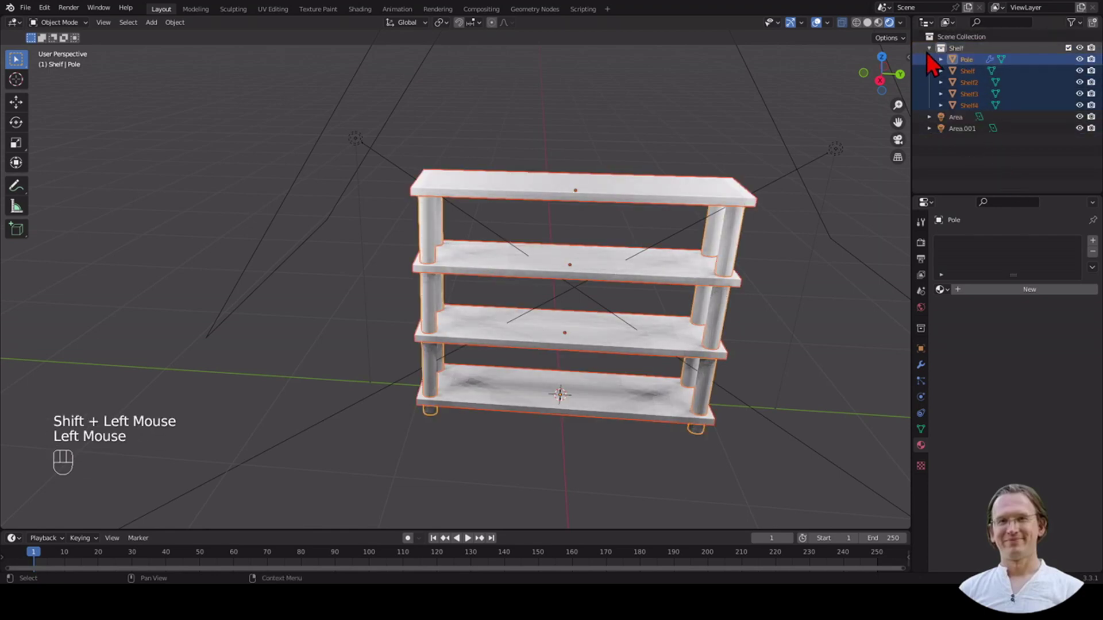
{"action": "left_click", "coordinate": [938, 57]}
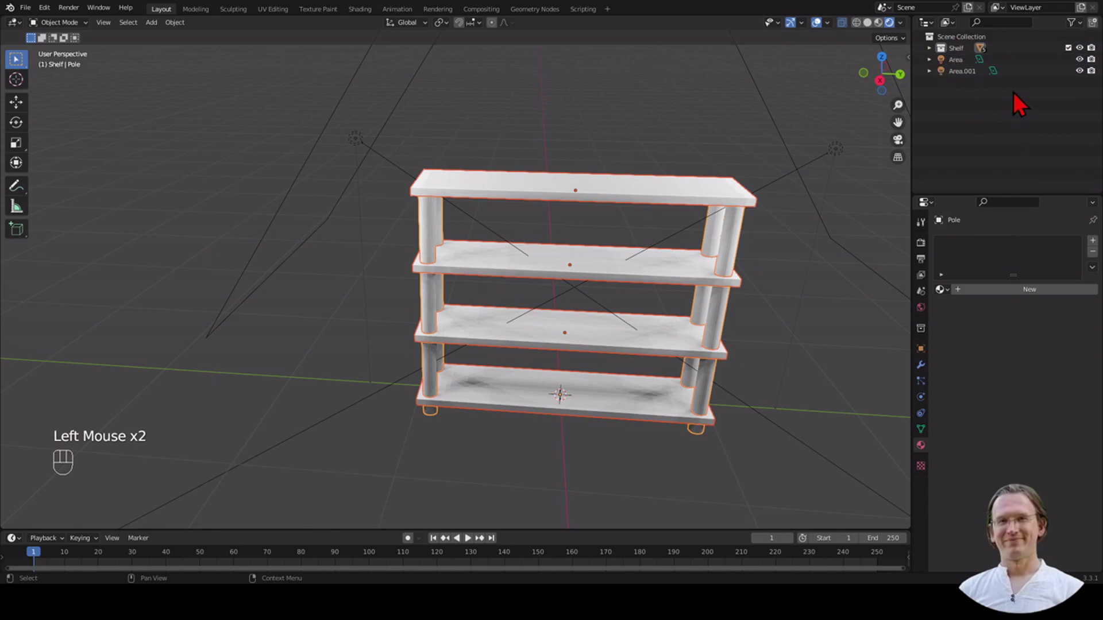
Assign the Shelf material to the top board Shelf4 and set its Base Color to orange.
{"action": "left_click", "coordinate": [940, 58]}
{"action": "left_click", "coordinate": [981, 83]}
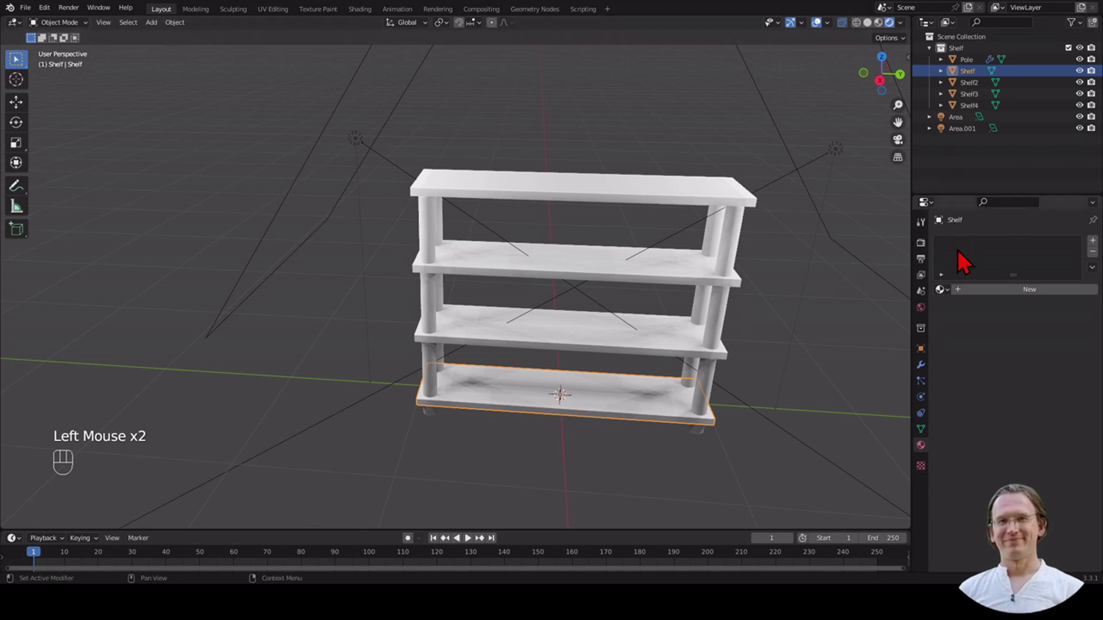
{"action": "left_click", "coordinate": [620, 200]}
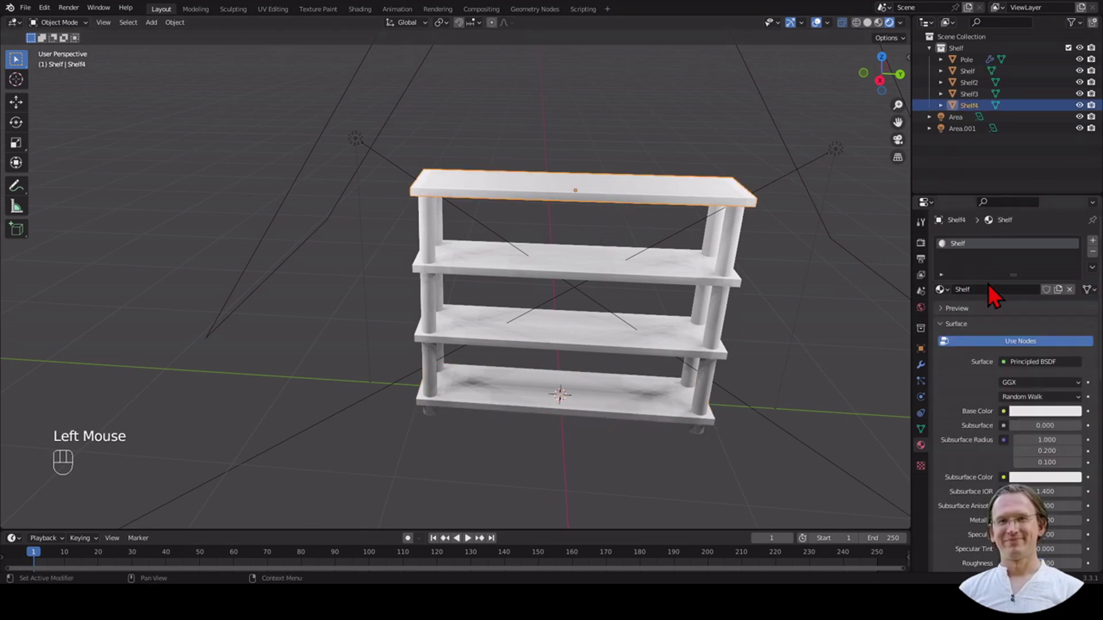
{"action": "left_click", "coordinate": [971, 254]}
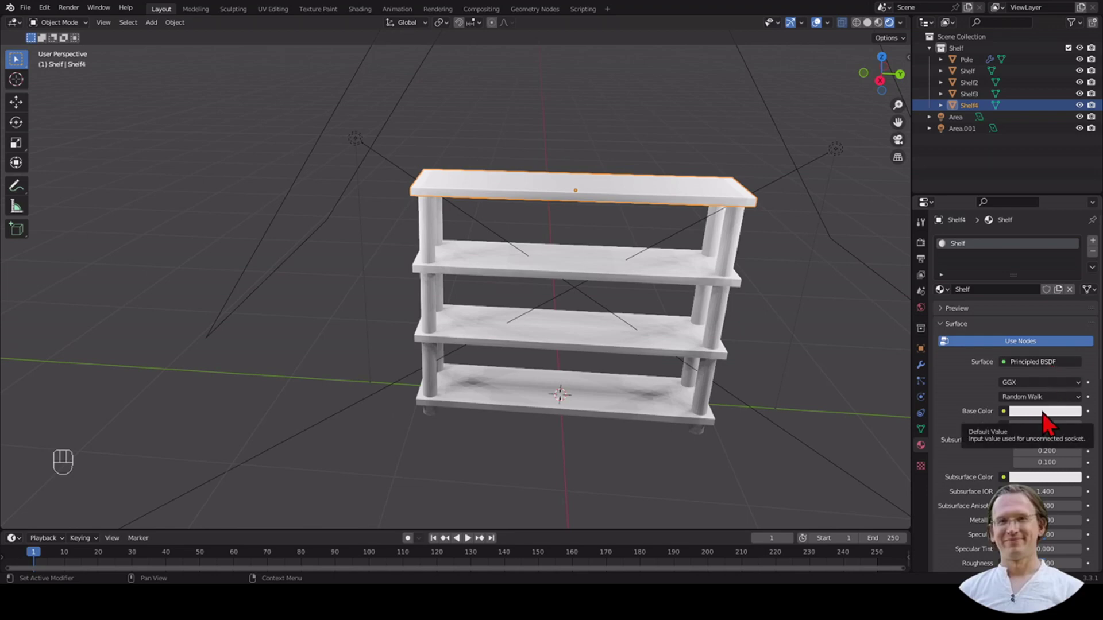
{"action": "left_click", "coordinate": [1053, 422]}
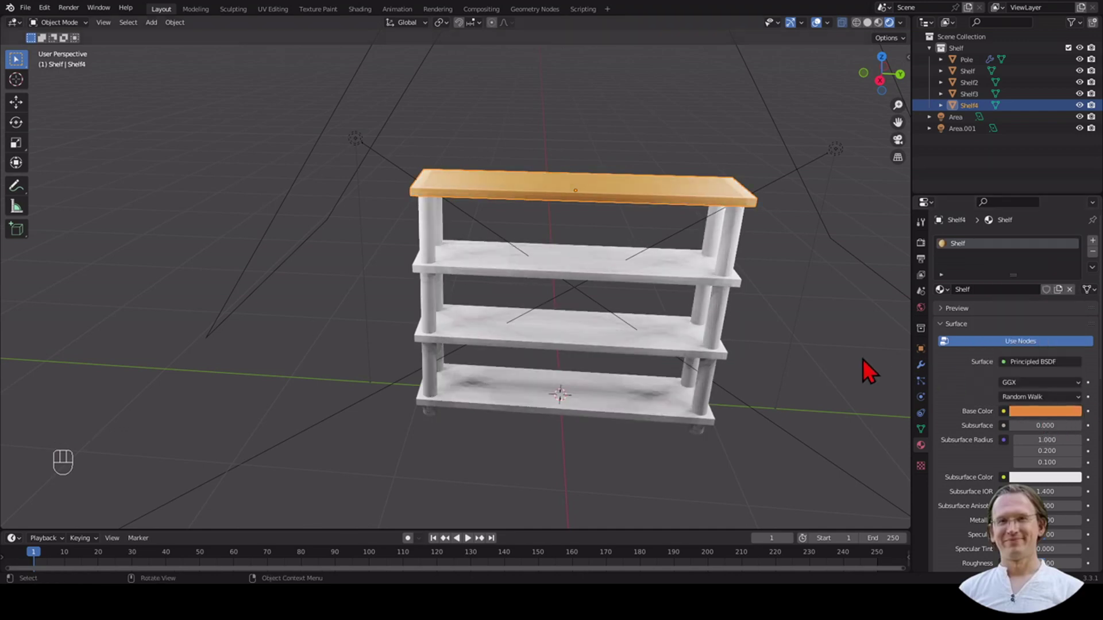
{"action": "scroll", "scroll_direction": "up", "scroll_amount": 3}
{"action": "left_click_drag", "start_coordinate": [854, 351], "coordinate": [859, 347]}
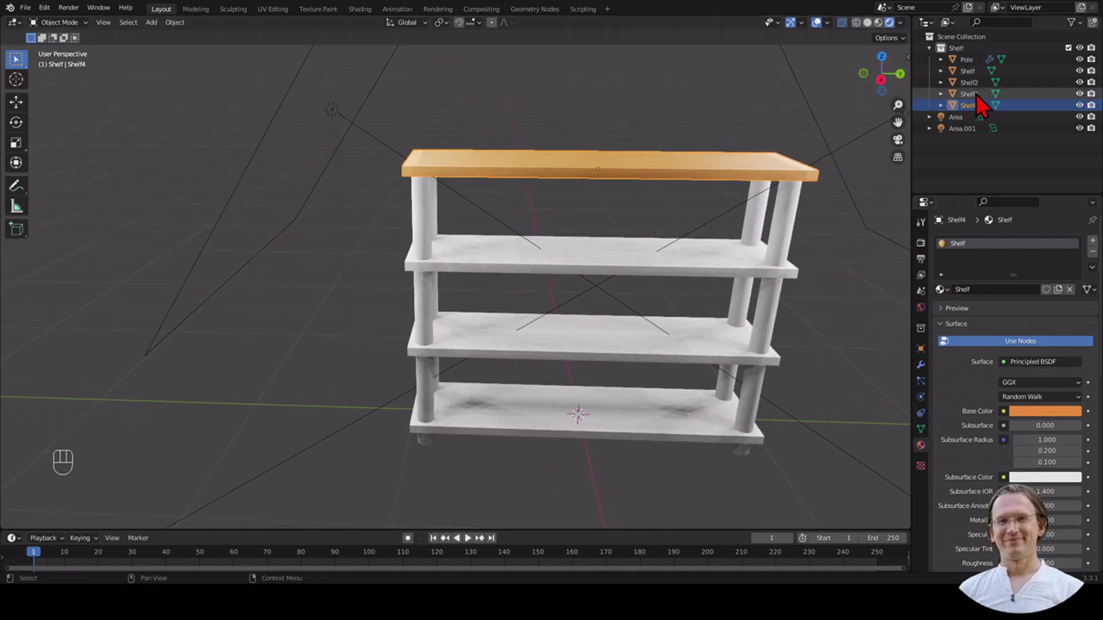
Select the second board from the top to give it the Shelf material.
{"action": "left_click", "coordinate": [984, 105]}
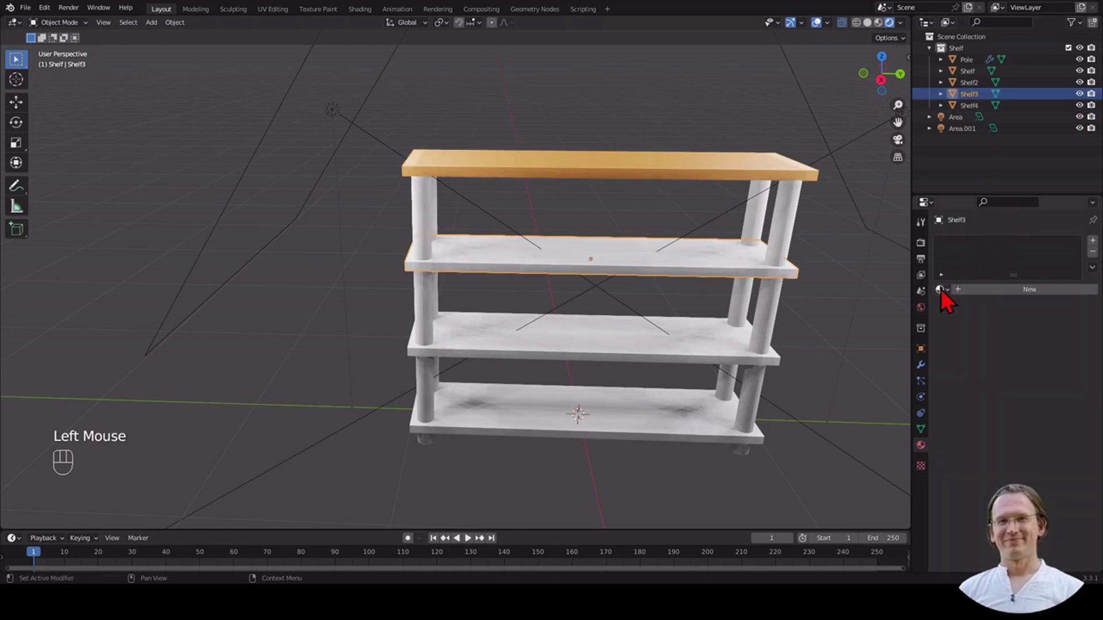
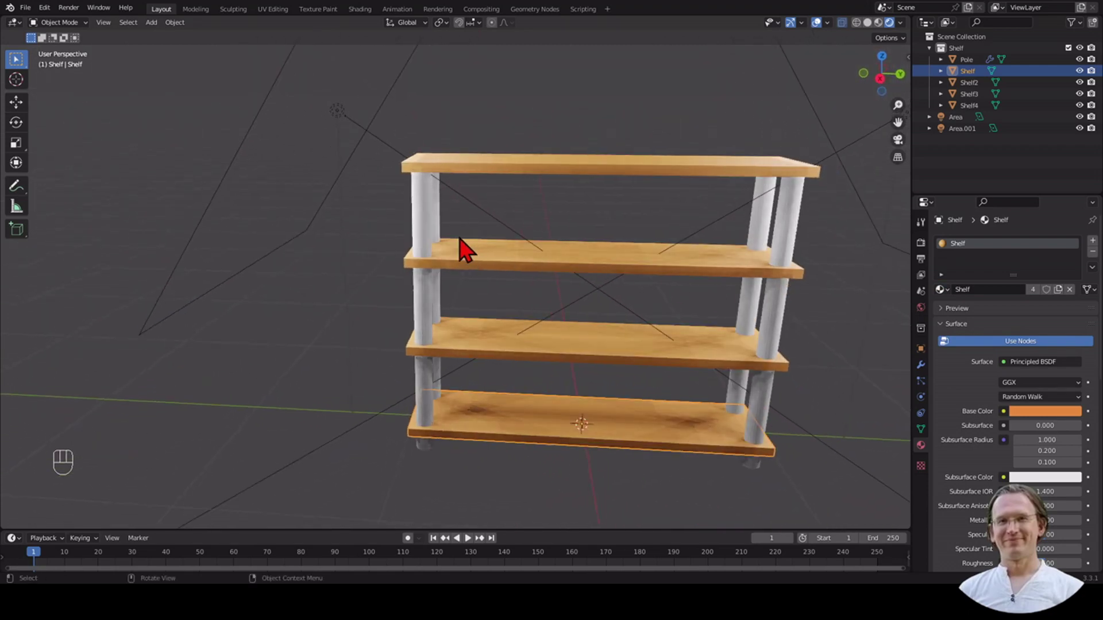
Give the Pole object a new material named Pole with a grey Base Color.
{"action": "left_click", "coordinate": [436, 250]}
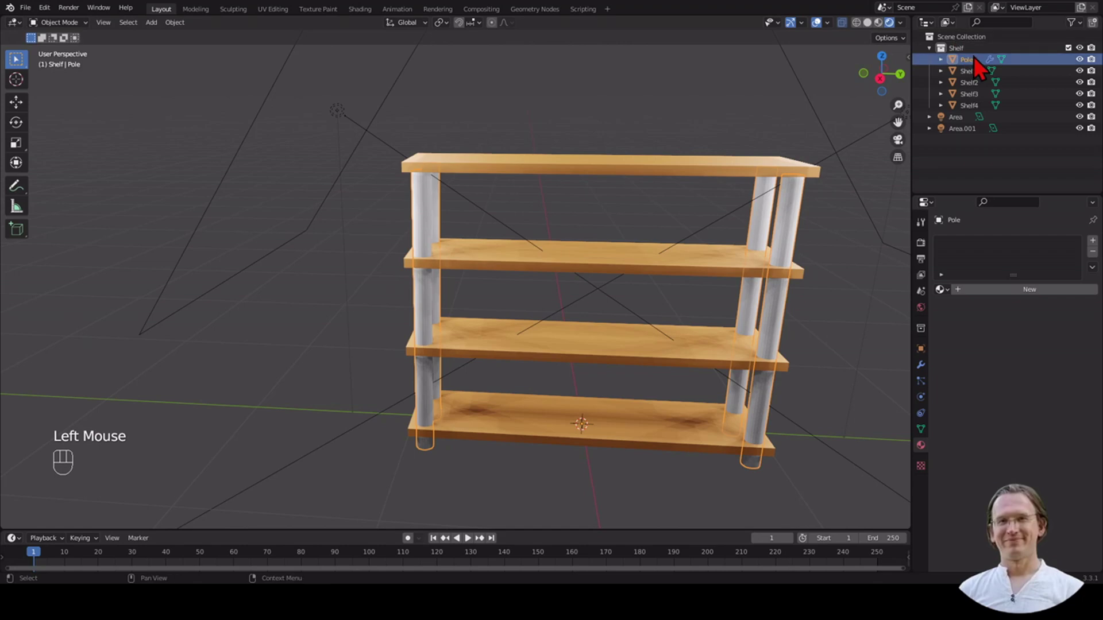
{"action": "left_click", "coordinate": [982, 71]}
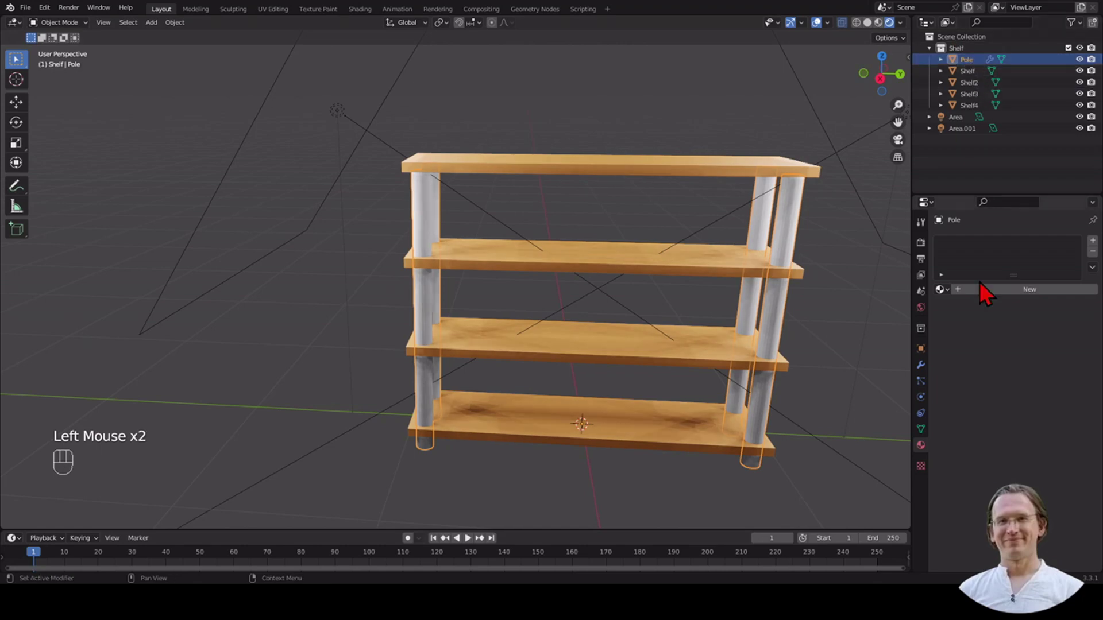
{"action": "left_click", "coordinate": [988, 301]}
{"action": "left_click_drag", "start_coordinate": [980, 252], "coordinate": [1000, 261]}
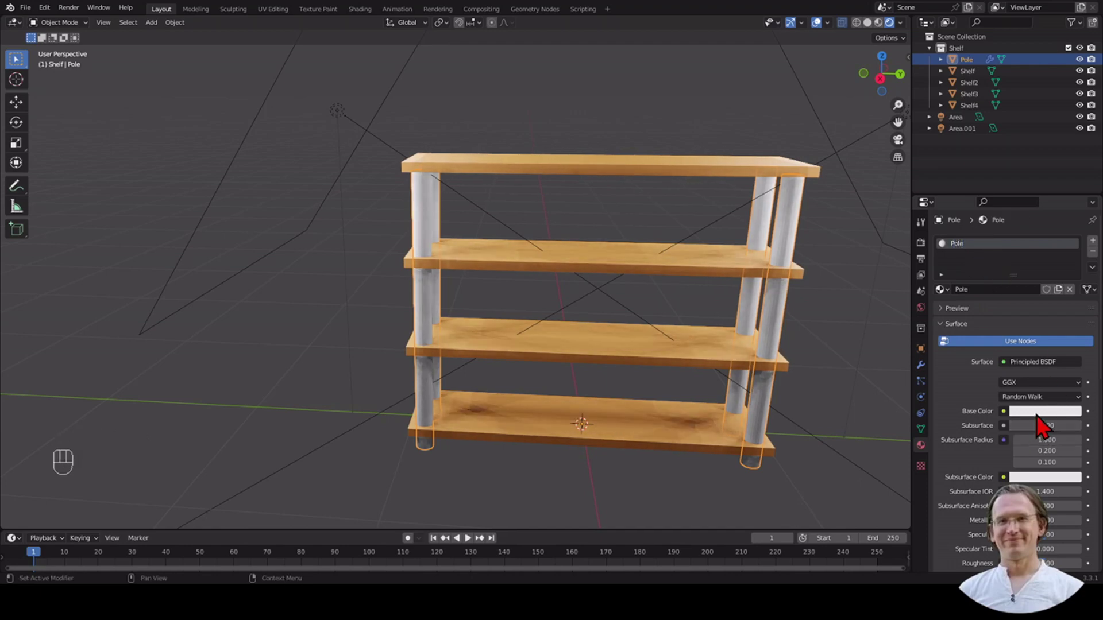
{"action": "left_click", "coordinate": [1047, 422]}
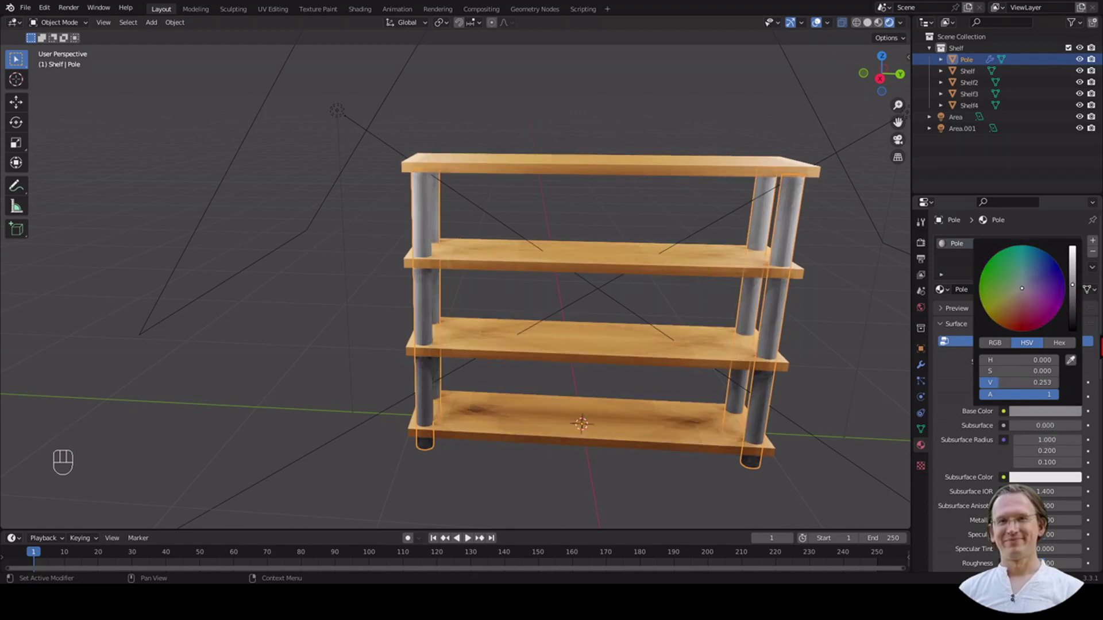
{"action": "scroll", "scroll_direction": "down", "scroll_amount": 3}
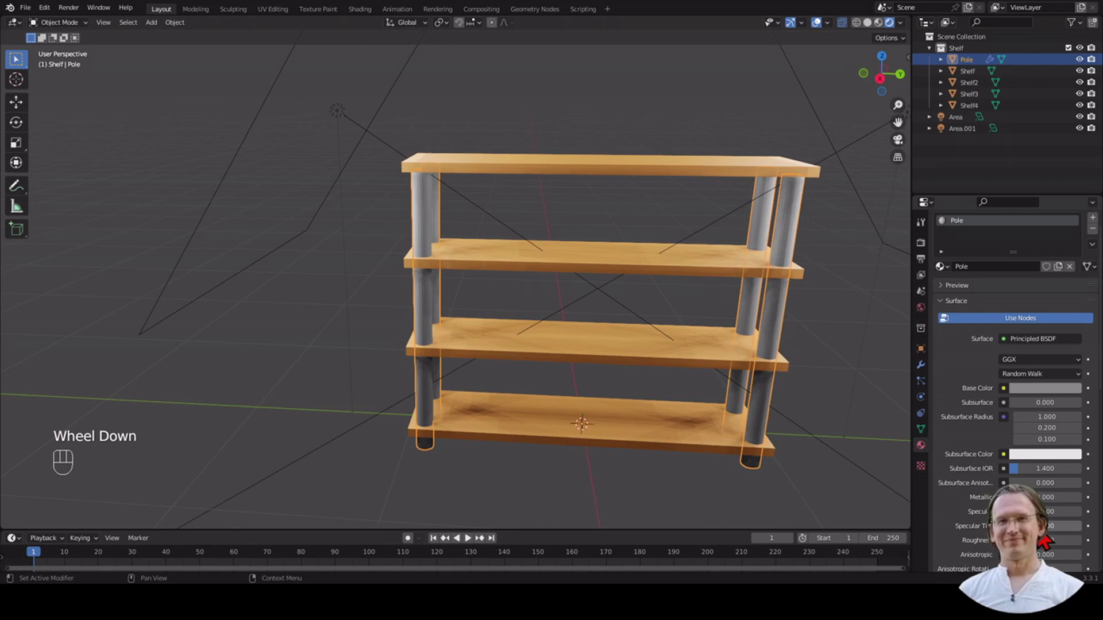
{"action": "scroll", "scroll_direction": "down", "scroll_amount": 3}
{"action": "scroll", "scroll_direction": "down", "scroll_amount": 3}
Set the Pole material to Roughness 0.1 and Metallic 0.8 for a shiny finish.
{"action": "left_click_drag", "start_coordinate": [1056, 458], "coordinate": [1038, 459]}
{"action": "left_click_drag", "start_coordinate": [1054, 459], "coordinate": [1064, 463]}
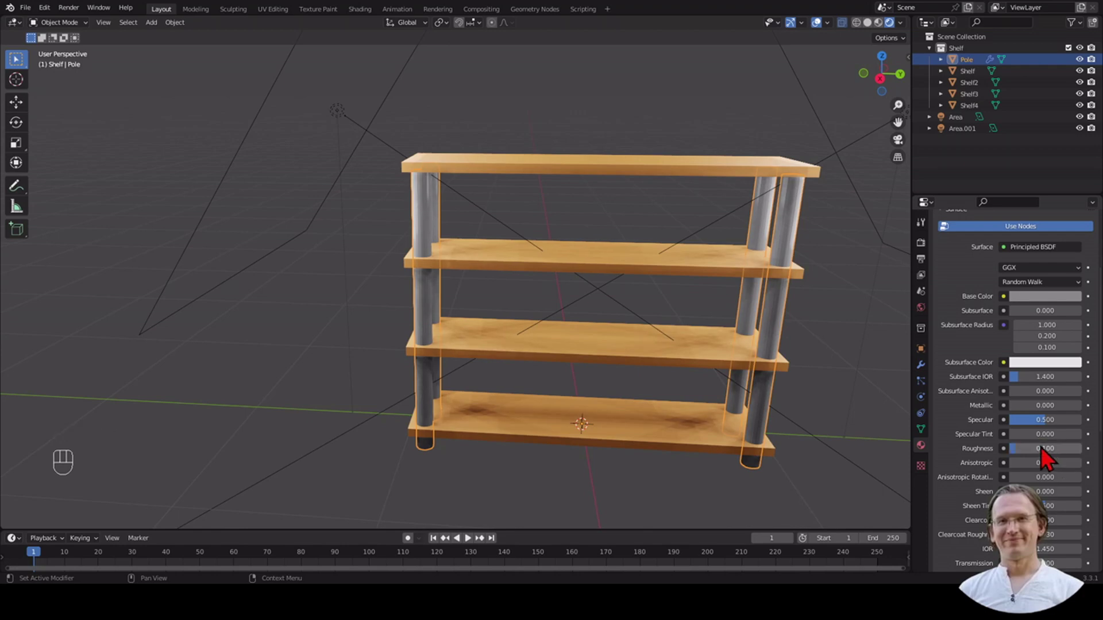
{"action": "left_click_drag", "start_coordinate": [1039, 415], "coordinate": [1054, 419]}
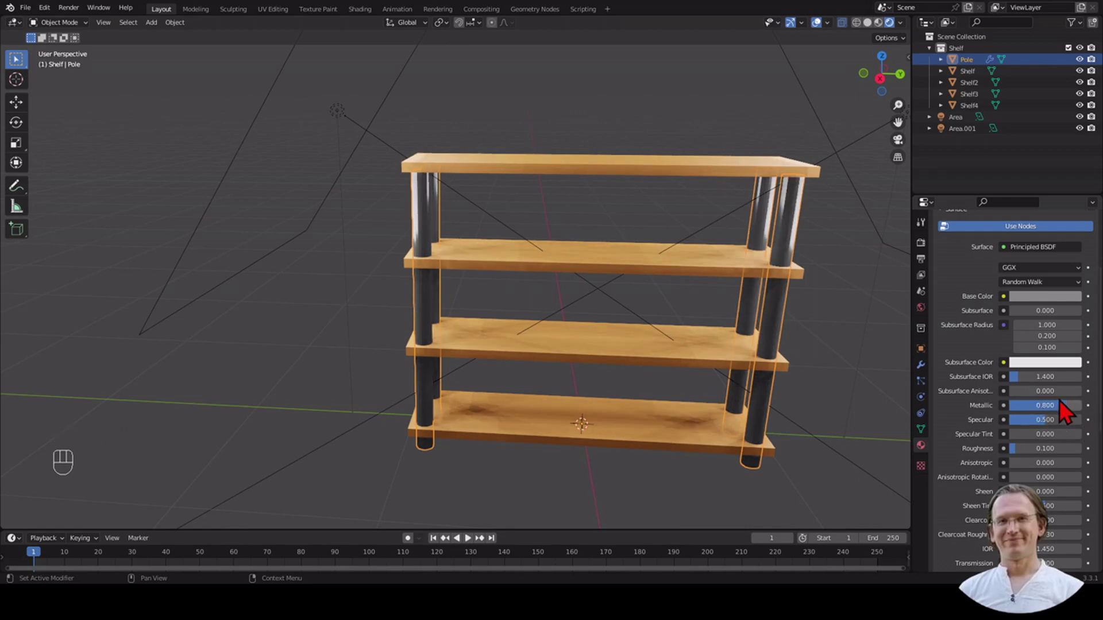
{"action": "left_click_drag", "start_coordinate": [767, 380], "coordinate": [802, 386]}
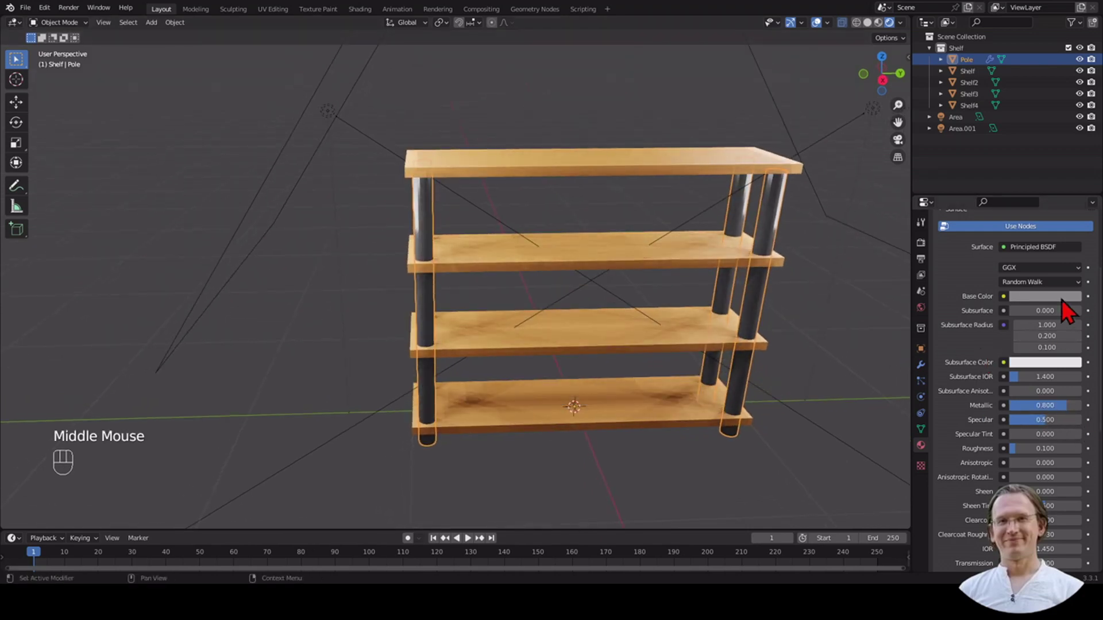
Lighten the poles' base colour to light grey and inspect the shiny poles.
{"action": "left_click", "coordinate": [1065, 304]}
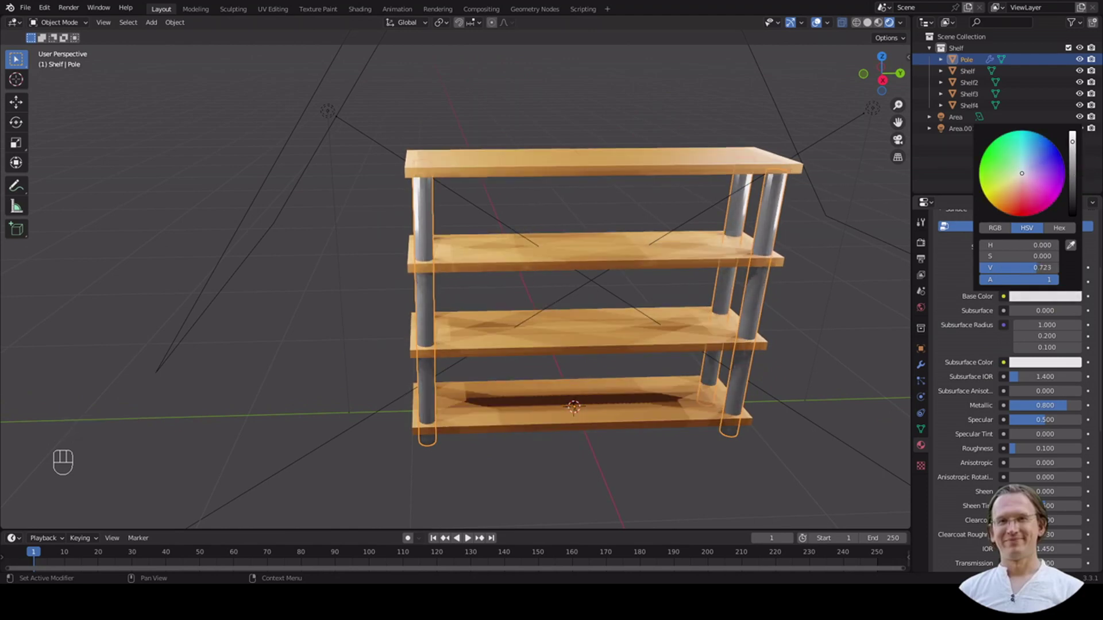
{"action": "left_click_drag", "start_coordinate": [832, 305], "coordinate": [803, 291]}
{"action": "scroll", "scroll_direction": "up", "scroll_amount": 3}
{"action": "scroll", "scroll_direction": "down", "scroll_amount": 3}
{"action": "left_click_drag", "start_coordinate": [802, 299], "coordinate": [848, 313]}
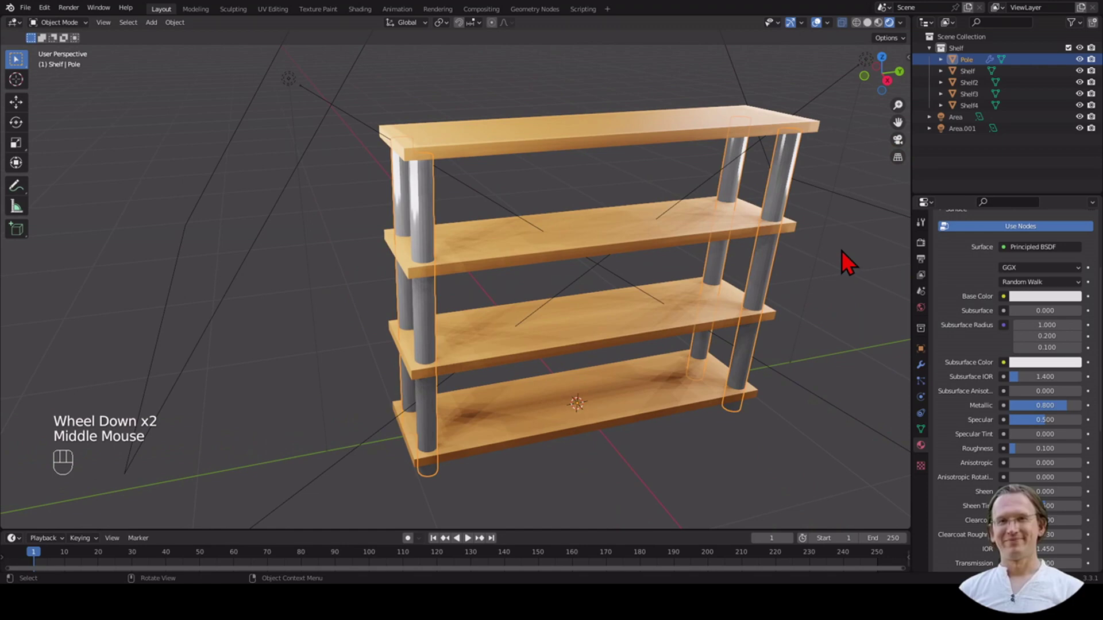
{"action": "left_click_drag", "start_coordinate": [819, 209], "coordinate": [811, 214]}
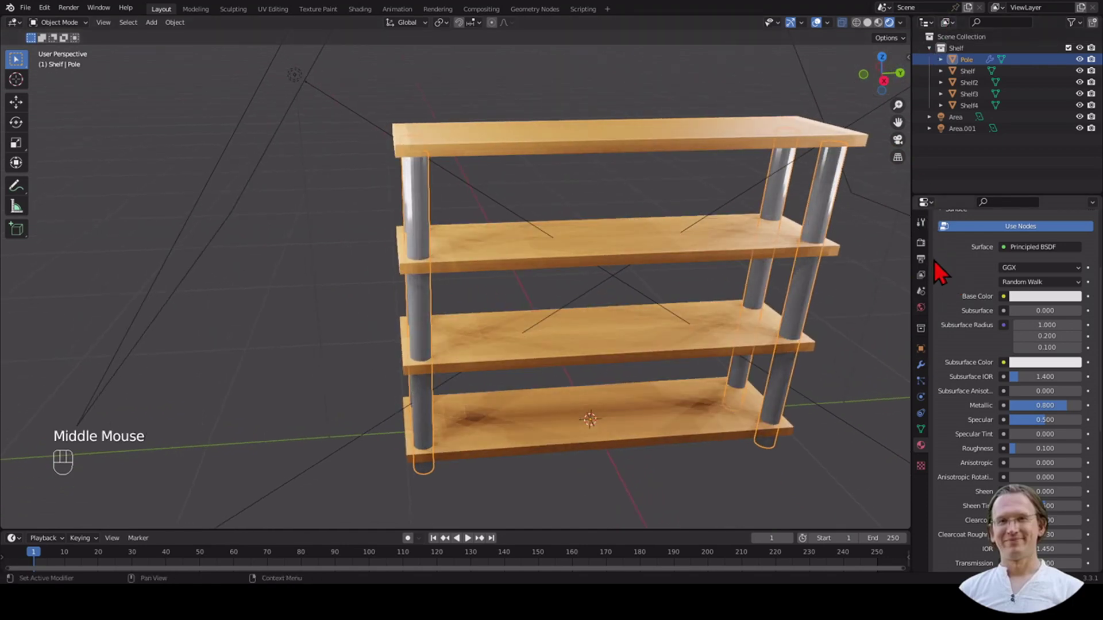
Set the Render Engine to Cycles and zoom in on the rendered shelf.
{"action": "left_click", "coordinate": [932, 255]}
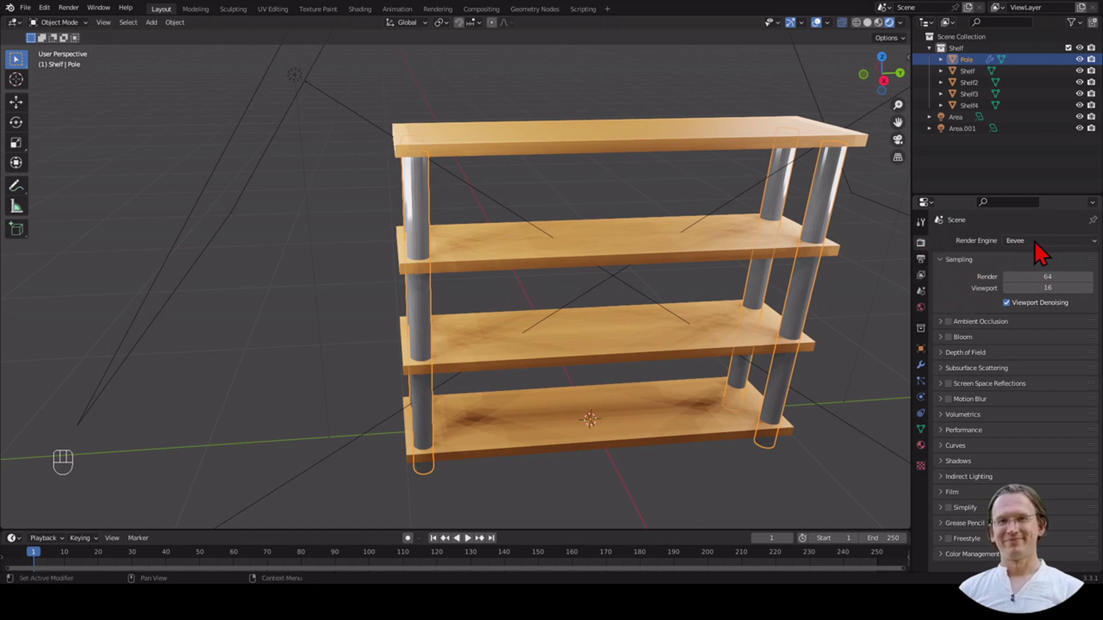
{"action": "left_click_drag", "start_coordinate": [1043, 252], "coordinate": [1004, 307]}
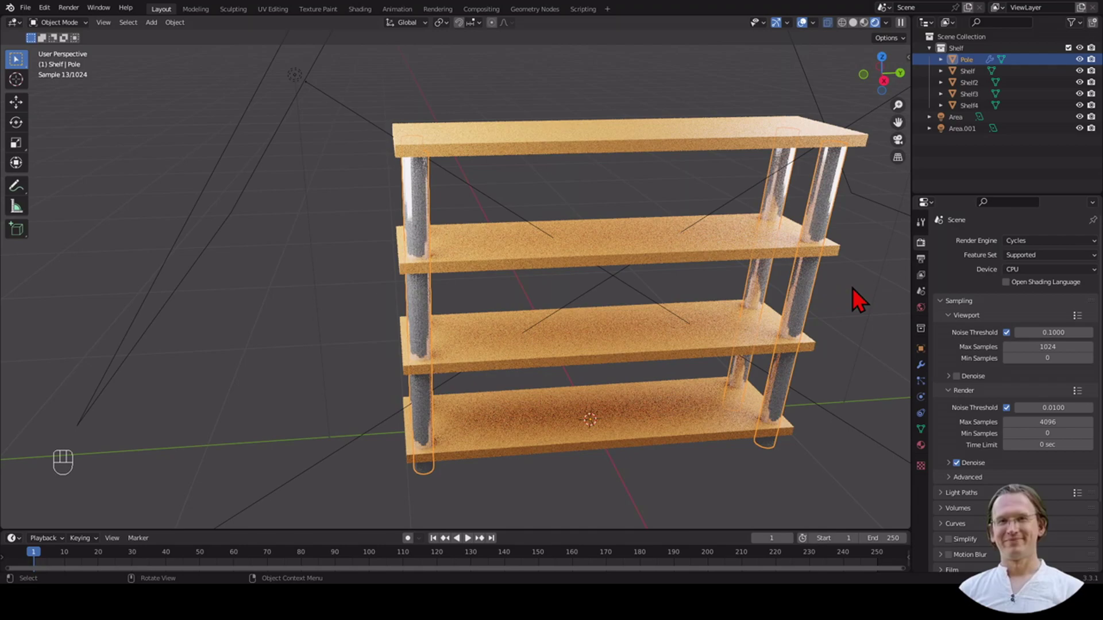
{"action": "middle_click", "coordinate": [863, 298]}
{"action": "left_click_drag", "start_coordinate": [862, 296], "coordinate": [747, 305]}
Orbit around the path-traced shelf to preview the orange boards and grey poles.
{"action": "scroll", "scroll_direction": "up", "scroll_amount": 3}
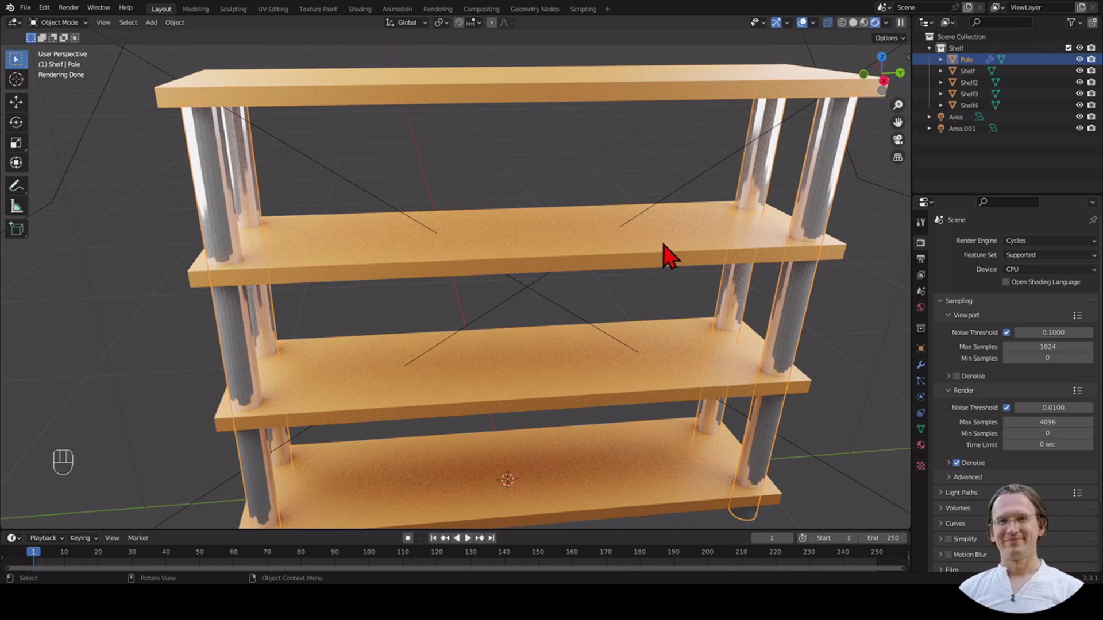
{"action": "scroll", "scroll_direction": "down", "scroll_amount": 3}
{"action": "left_click_drag", "start_coordinate": [730, 232], "coordinate": [743, 211]}
{"action": "left_click_drag", "start_coordinate": [744, 222], "coordinate": [726, 242]}
{"action": "left_click_drag", "start_coordinate": [739, 231], "coordinate": [750, 197]}
{"action": "scroll", "scroll_direction": "down", "scroll_amount": 3}
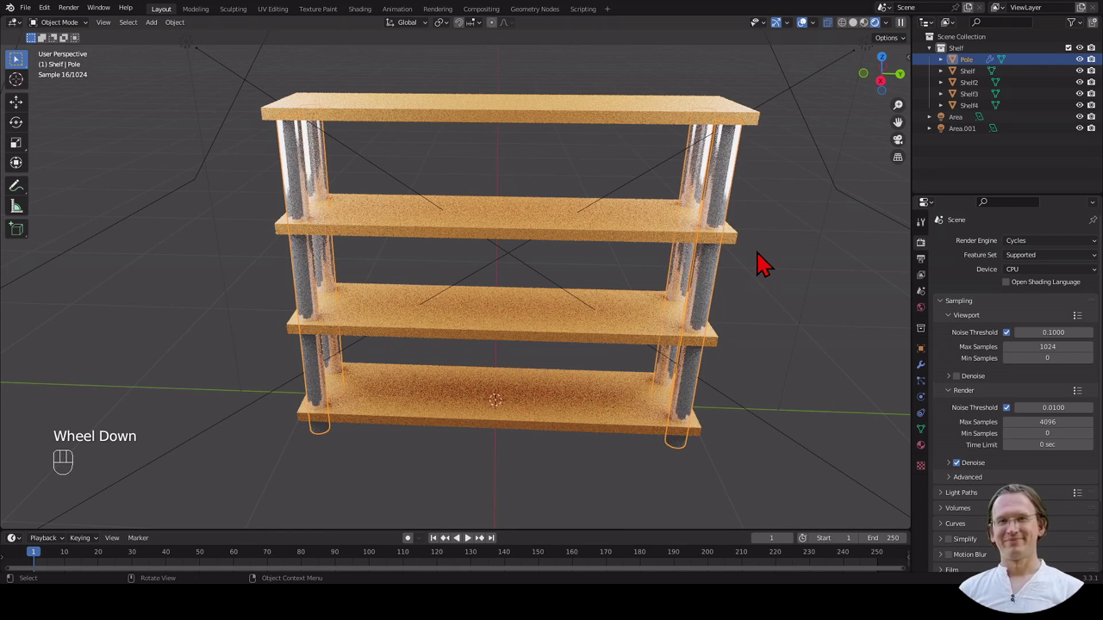